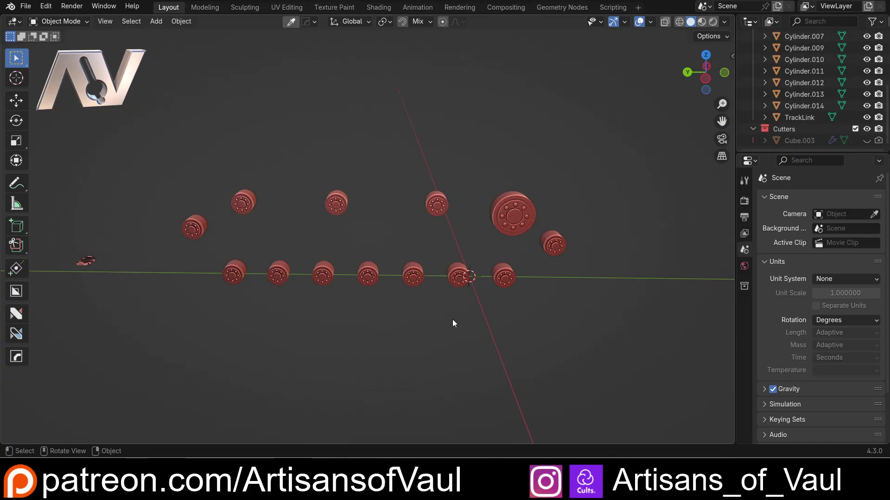
Select all the red road wheels and idler cylinders in the viewport
scroll("up", 3)
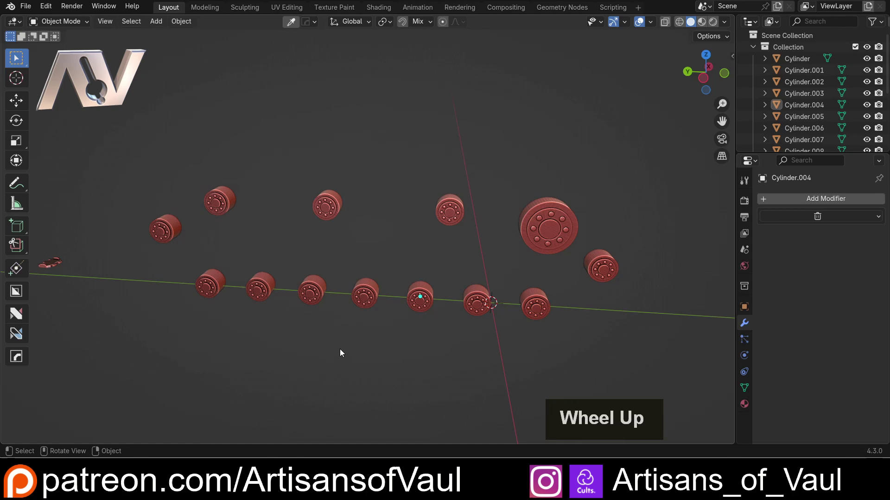
middle_click(343, 347)
left_click(115, 158)
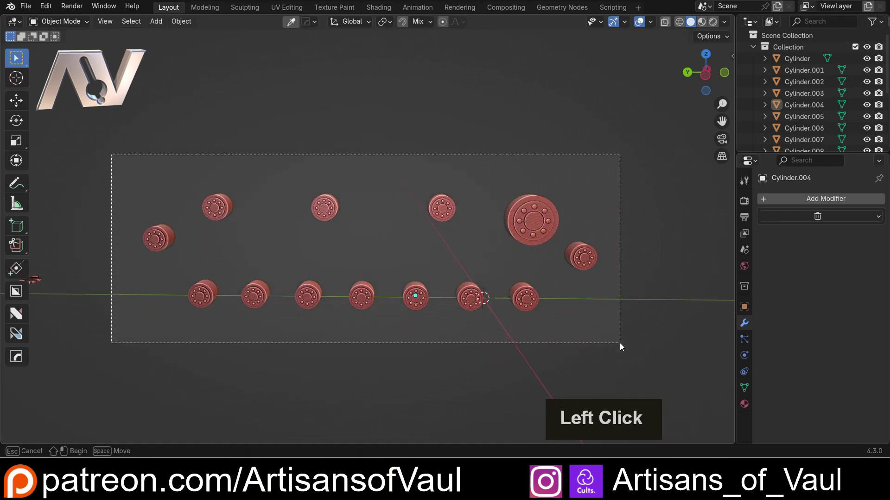
middle_click(410, 249)
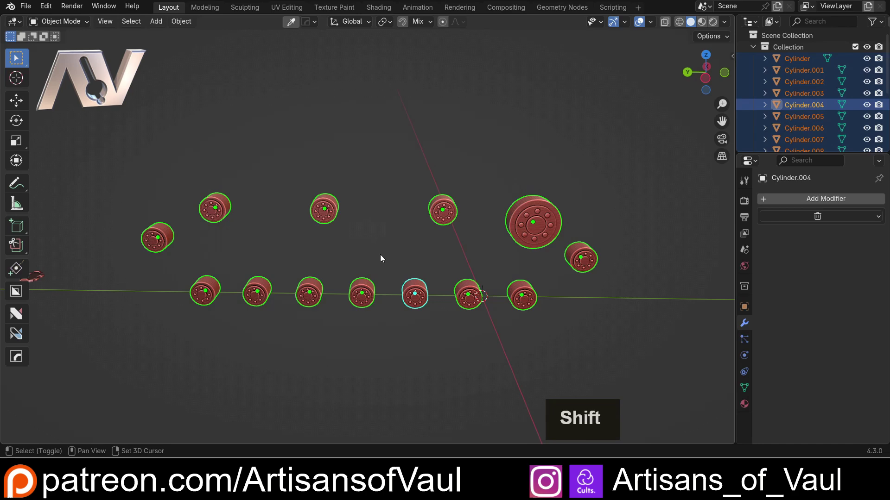
Duplicate the selected wheels in place and join the copies into one object
key("shift+d")
key("Escape")
key("ctrl+j")
key("g")
key("Escape")
scroll("down", 3)
middle_click(350, 198)
scroll("up", 3)
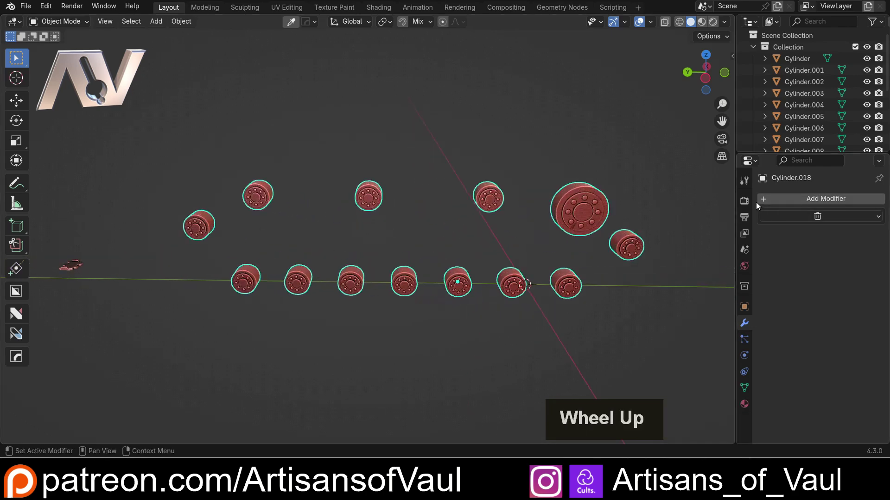
Add the Trackify modifier to the joined wheels and inspect the resulting TrackLink tread
left_click(764, 203)
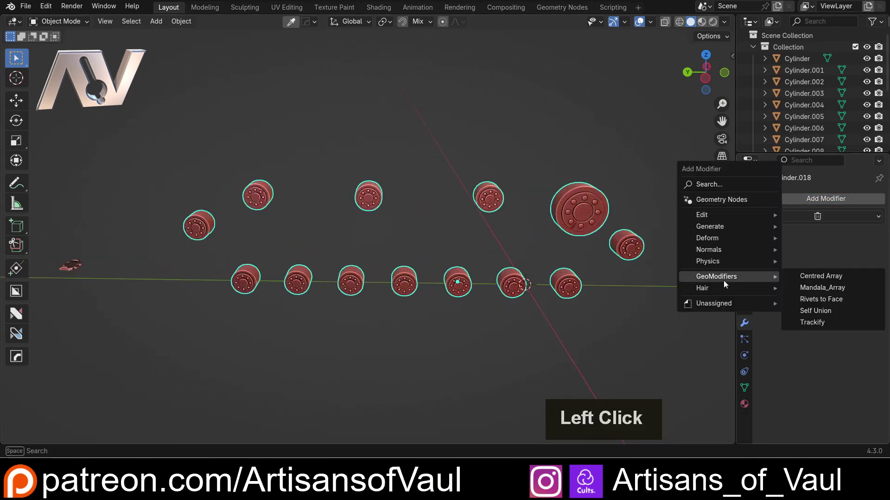
left_click(820, 328)
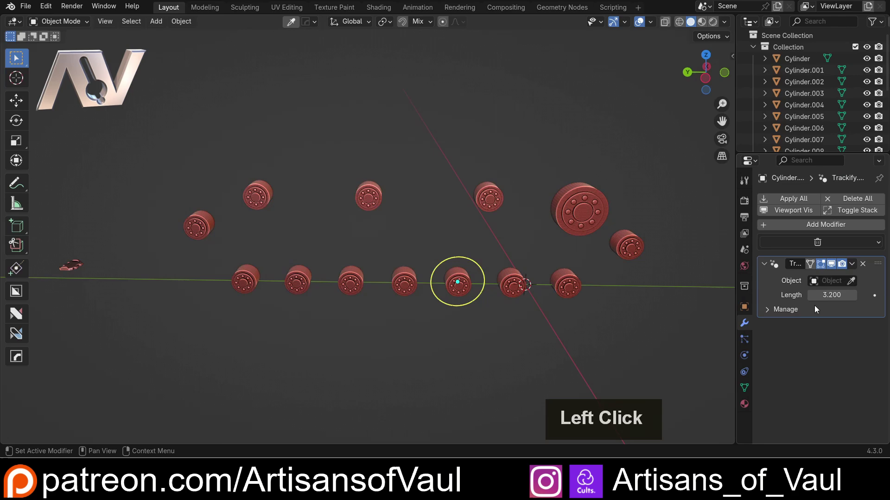
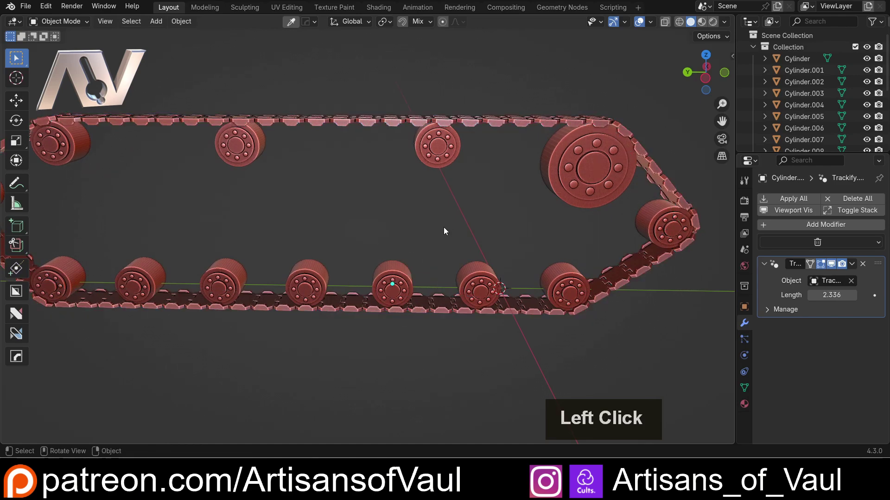
scroll("down", 3)
middle_click(423, 213)
middle_click(399, 225)
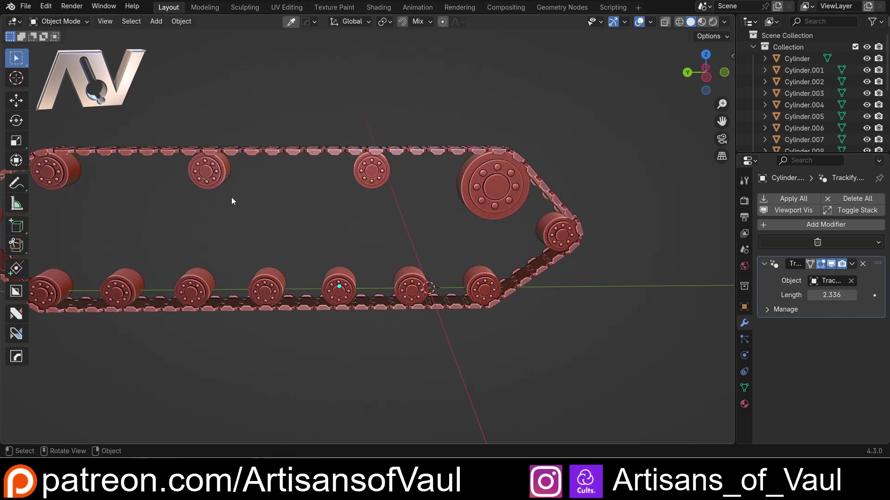
middle_click(307, 196)
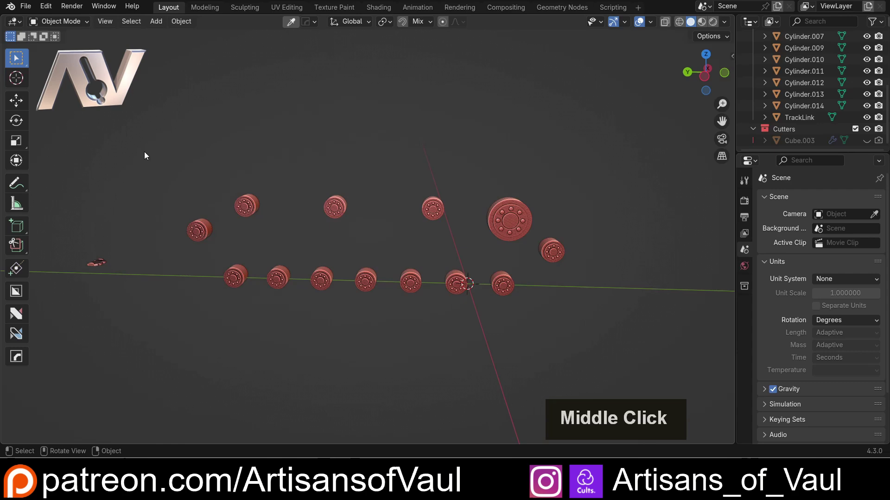
Select all the wheels and duplicate them in place, isolating the copies in local view
left_click(147, 152)
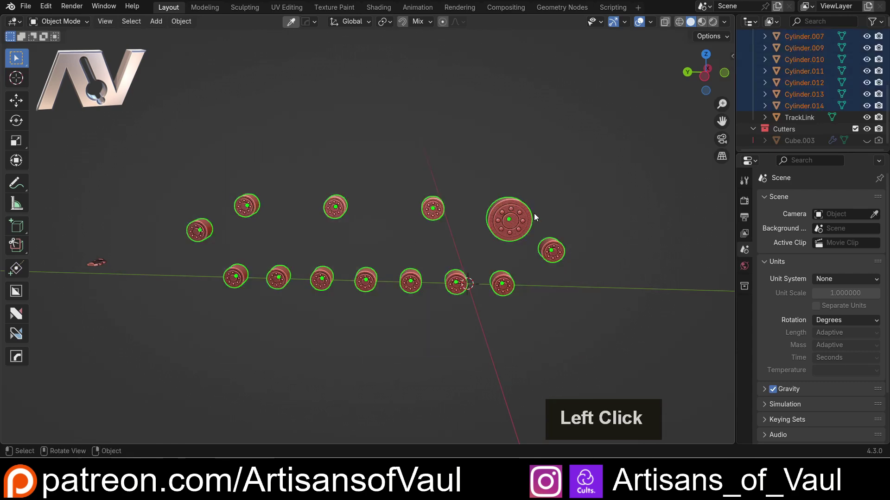
middle_click(222, 227)
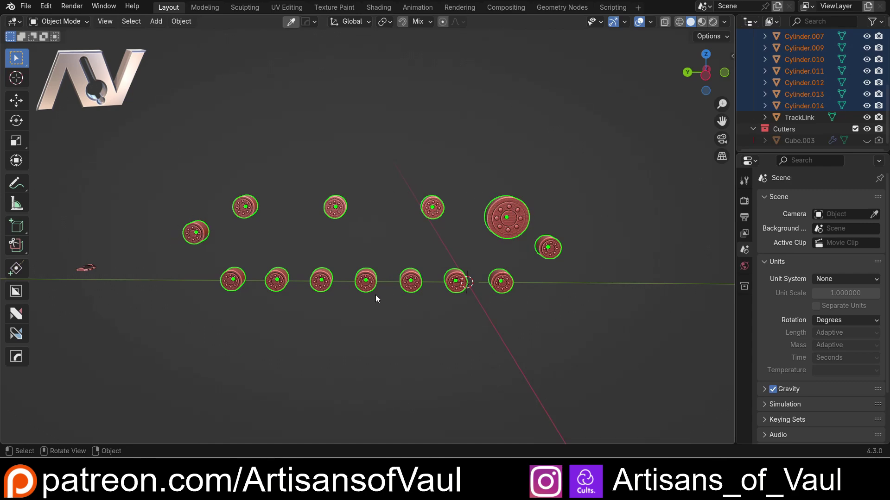
middle_click(343, 255)
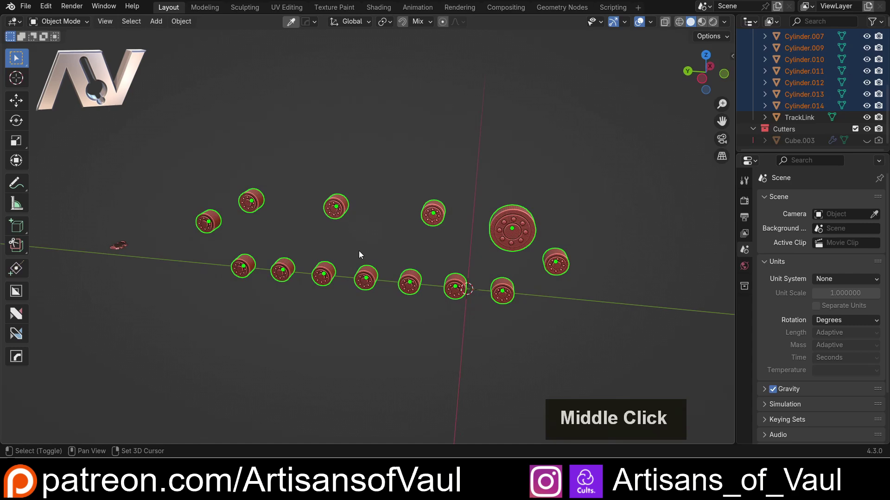
key("shift+d")
key("Escape")
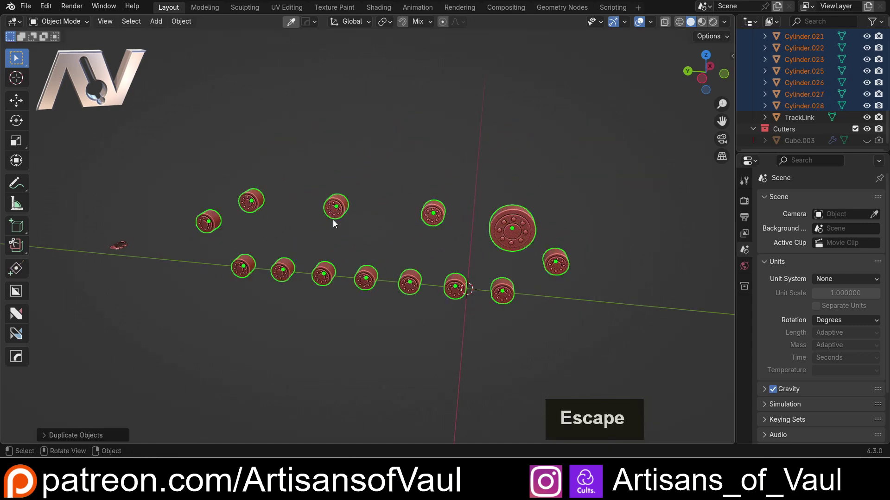
double_click(121, 251)
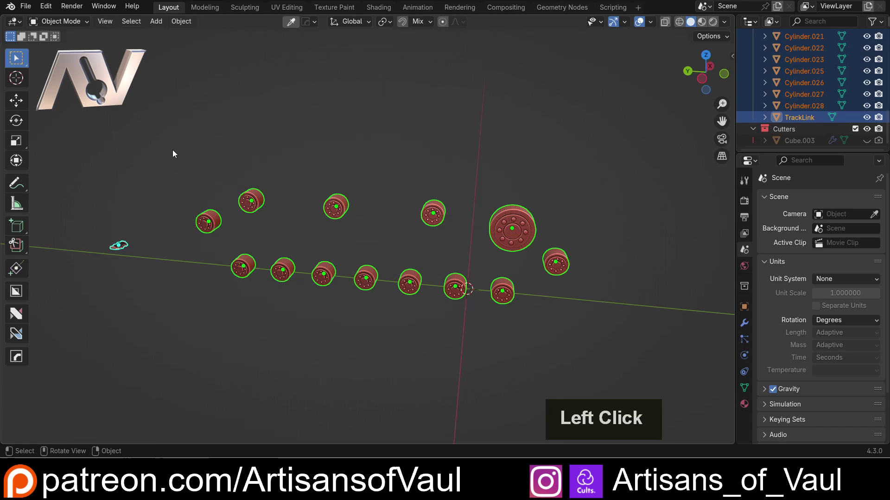
key("/")
Reselect the duplicated wheels and join them into the single object Cylinder.022
left_click(258, 145)
scroll("up", 3)
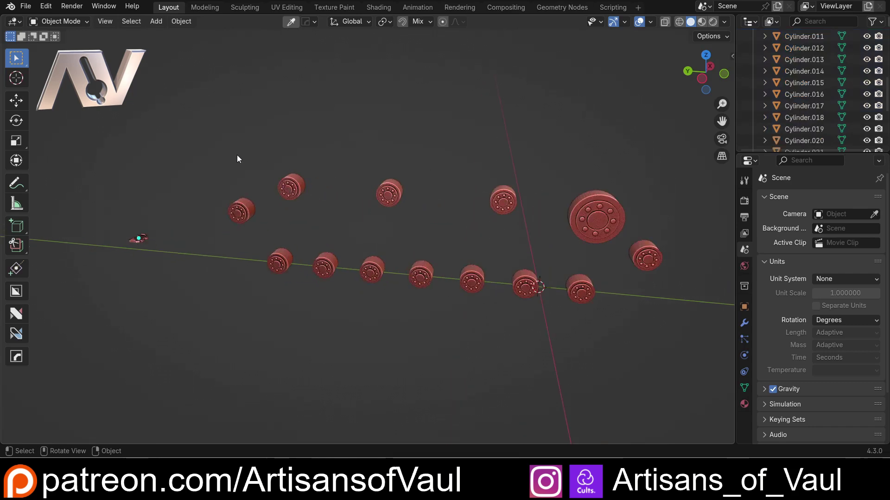
left_click(273, 153)
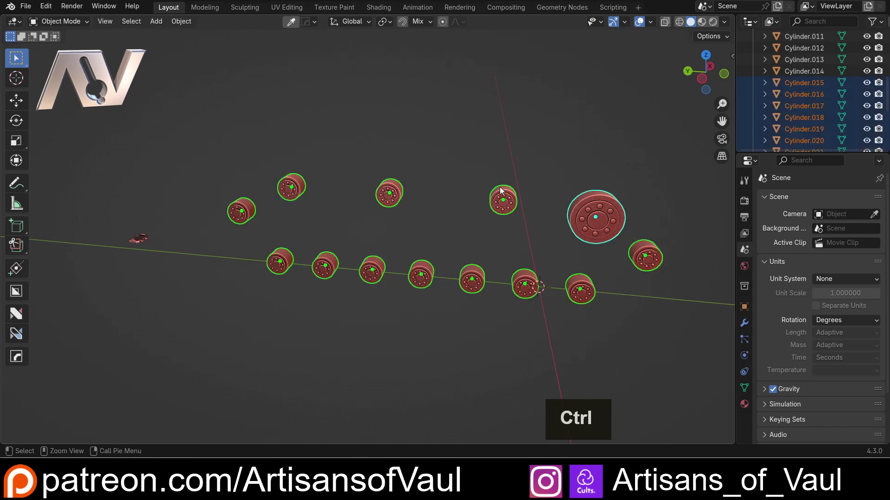
key("ctrl+j")
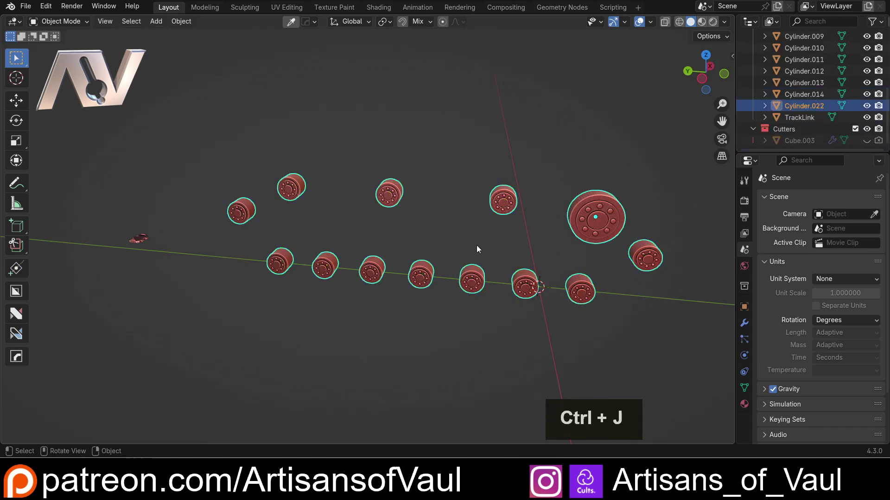
middle_click(446, 231)
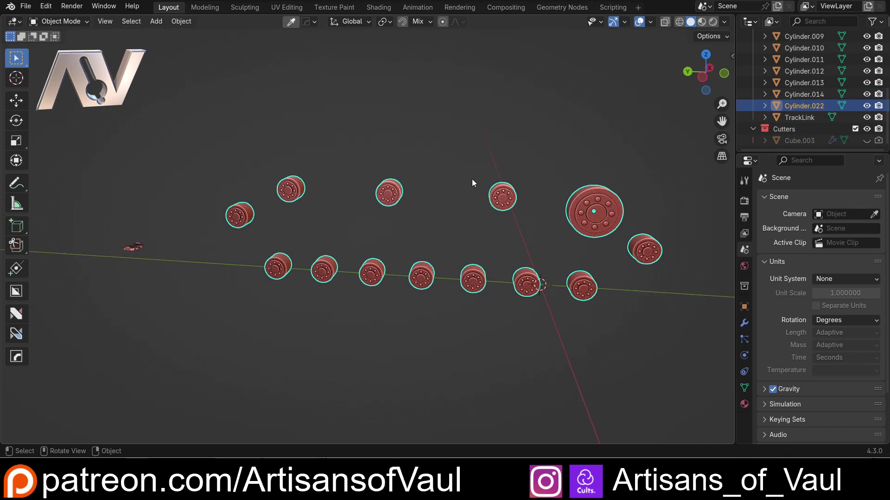
middle_click(474, 179)
middle_click(473, 179)
middle_click(466, 181)
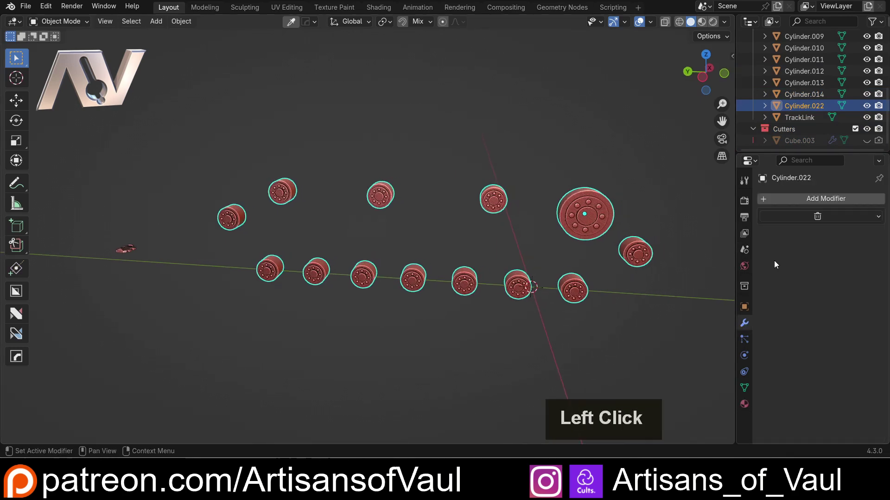
Create a new Geometry Nodes tree on Cylinder.022 and name it Trackify.001
left_click(741, 219)
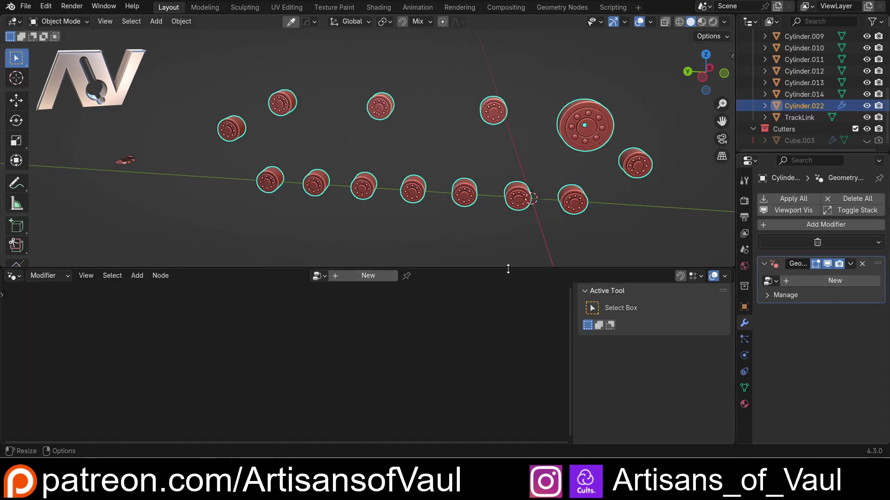
left_click(337, 278)
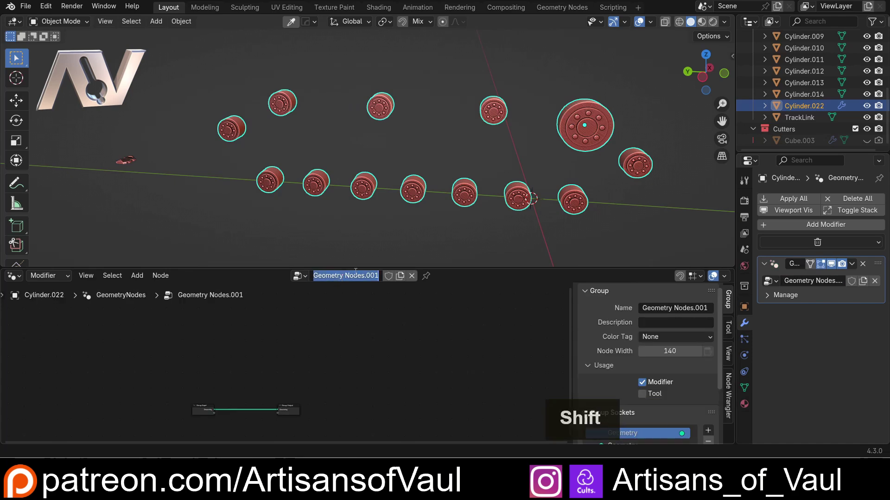
key("shift+t")
key("r")
key("a")
key("c")
key("k")
key("i")
key("f")
key("y")
left_click(343, 336)
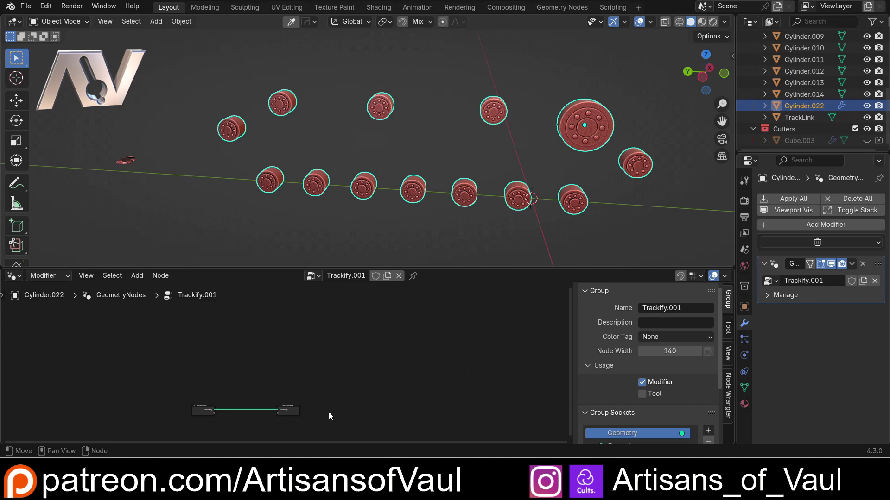
Frame the Group Input and Output nodes in the editor and grab the Group Output to move it
left_click(238, 354)
key("a")
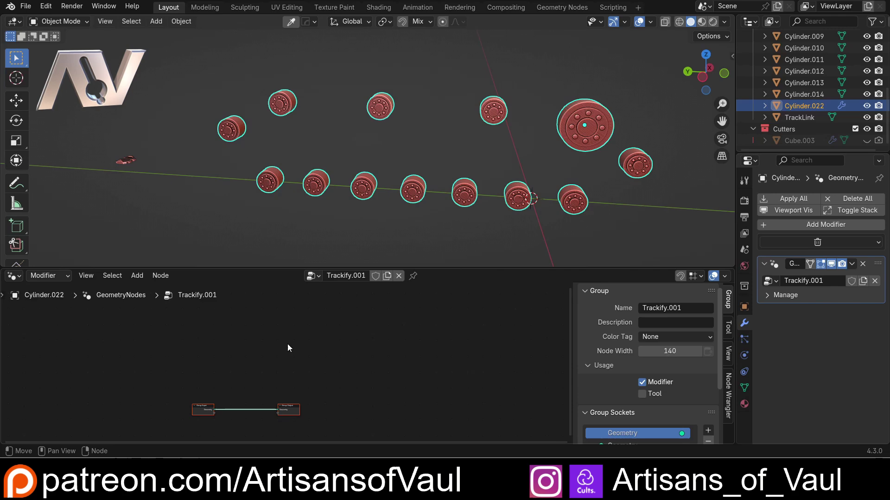
key("KP_Decimal")
scroll("down", 3)
left_click(412, 359)
key("g")
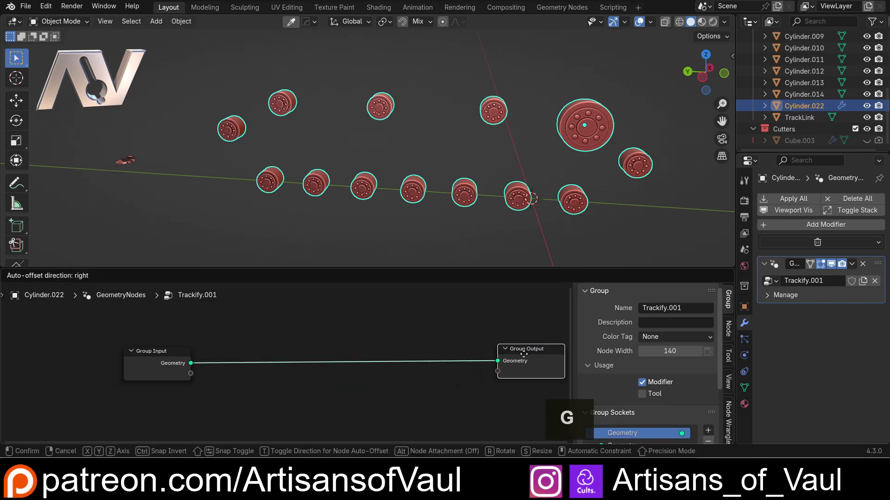
Place Group Output further right and Group Input further left to make room between them
left_click(516, 354)
key("g")
left_click(93, 360)
Orbit around the wheel layout to inspect how the wheels are arranged
middle_click(393, 225)
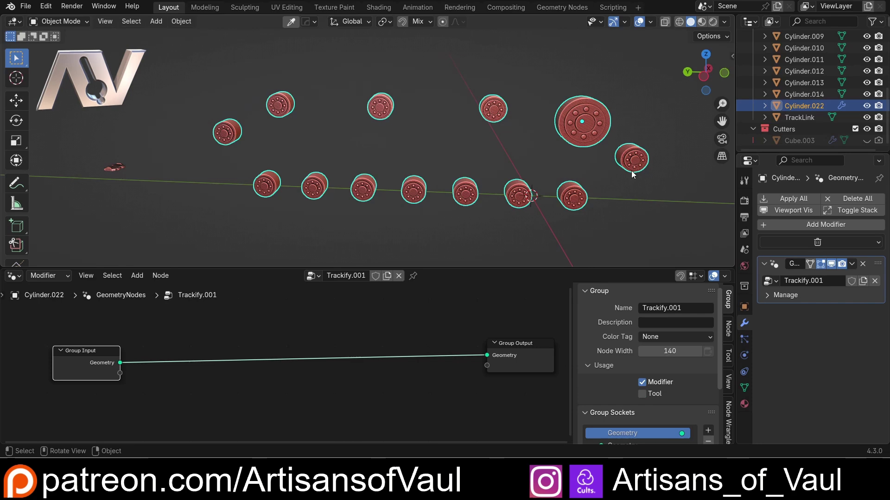
middle_click(253, 131)
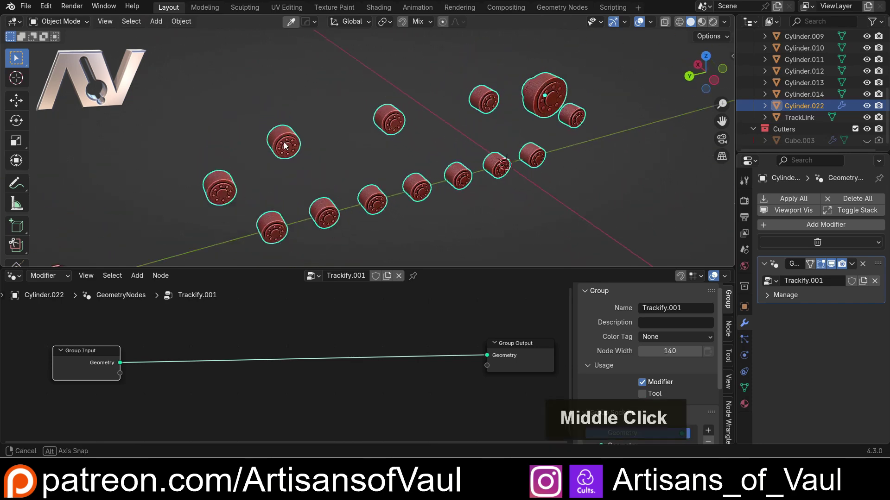
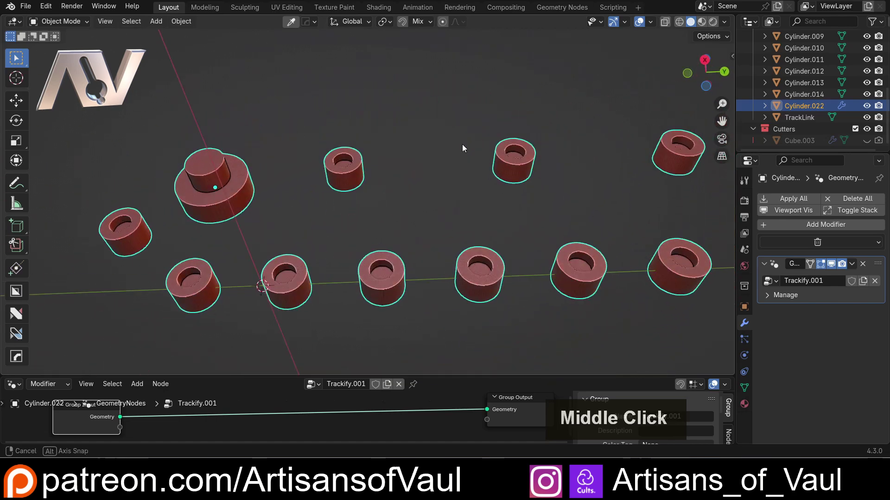
middle_click(378, 227)
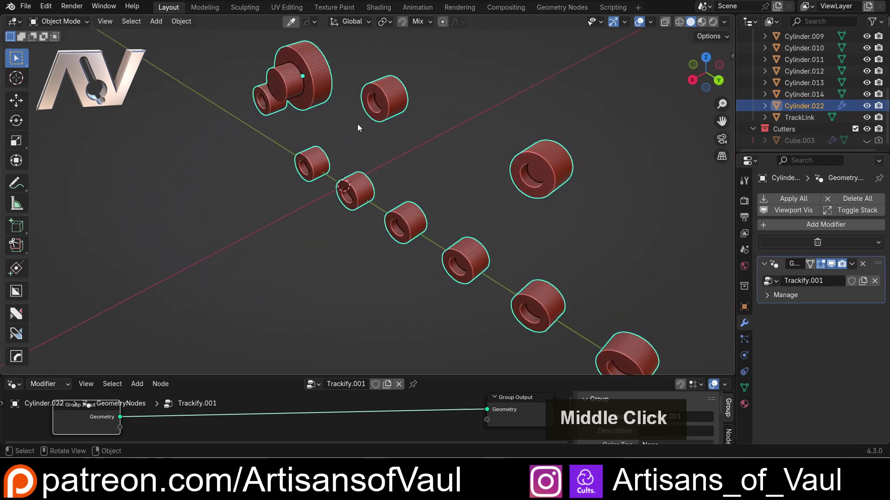
middle_click(356, 131)
middle_click(359, 153)
middle_click(371, 225)
scroll("up", 3)
middle_click(286, 177)
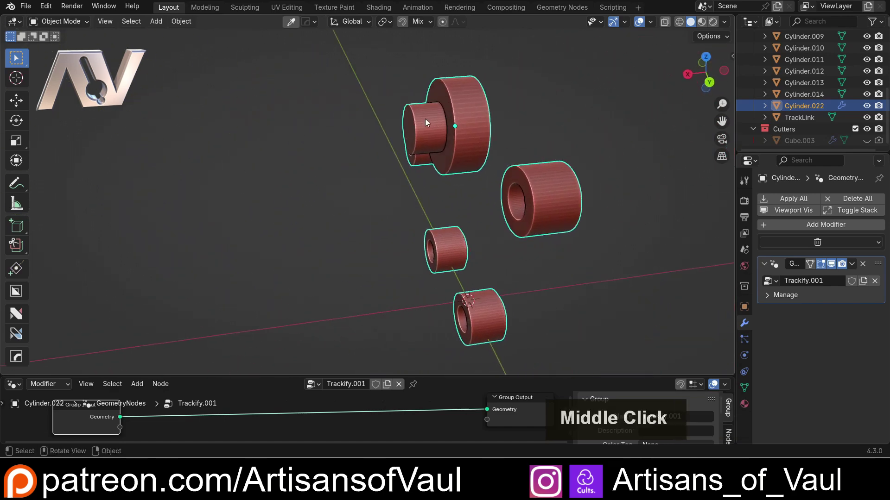
scroll("down", 3)
middle_click(461, 165)
middle_click(394, 178)
scroll("down", 3)
middle_click(350, 192)
middle_click(303, 212)
middle_click(315, 204)
middle_click(344, 190)
middle_click(333, 259)
Enlarge the node editor area and show the group's sidebar, returning the view to the wheel layout
left_click(296, 370)
left_click(315, 203)
middle_click(469, 164)
middle_click(433, 156)
left_click(111, 349)
Insert a Convex Hull node between Group Input and Group Output so the wheels become one solid hull
key("shift+a")
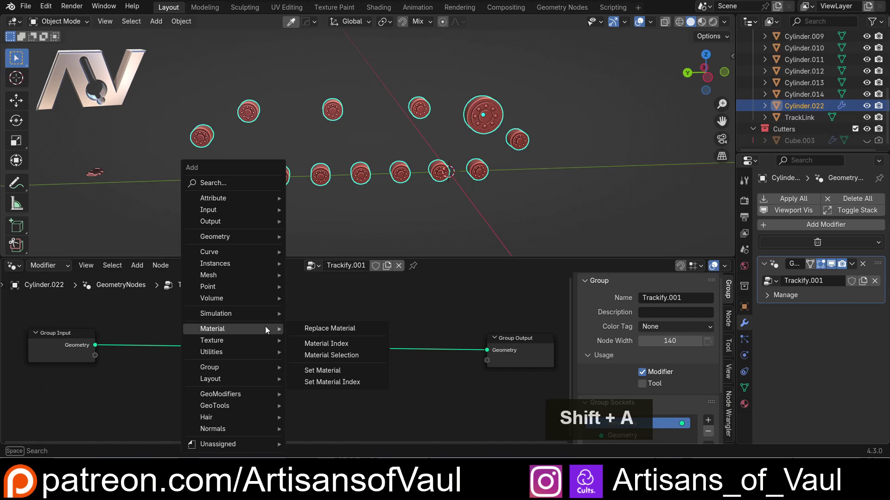
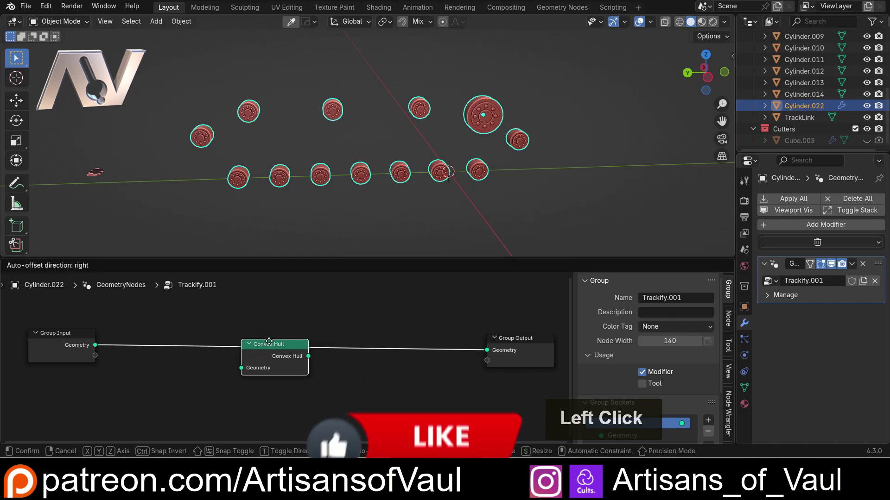
scroll("up", 3)
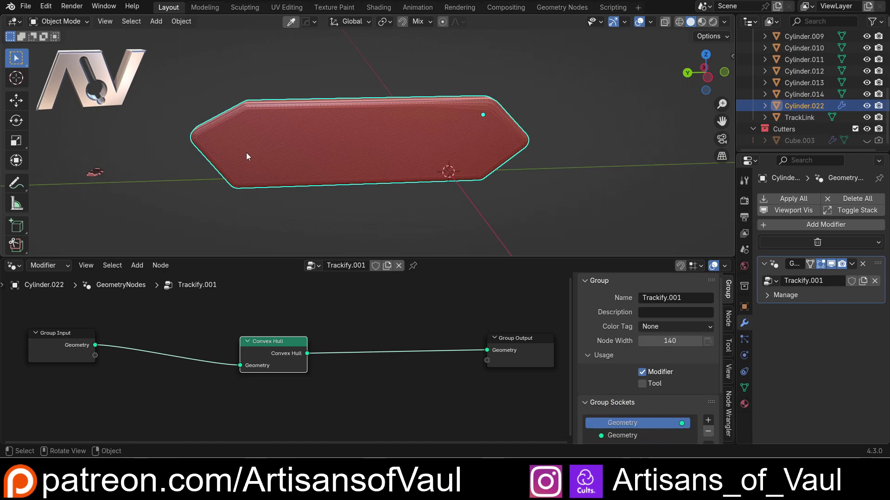
middle_click(236, 139)
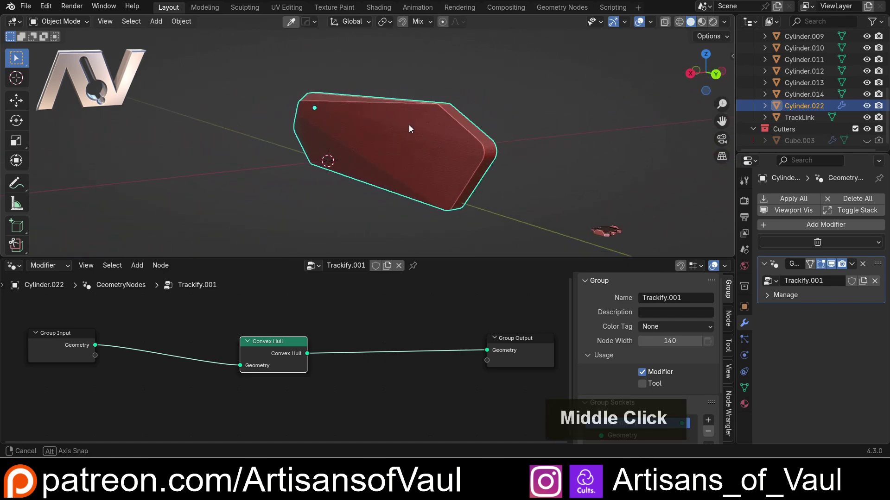
scroll("up", 3)
middle_click(333, 153)
scroll("down", 3)
middle_click(381, 179)
middle_click(406, 182)
Orbit around the hull edge-on to check its outline and thickness
middle_click(426, 136)
scroll("down", 3)
middle_click(429, 135)
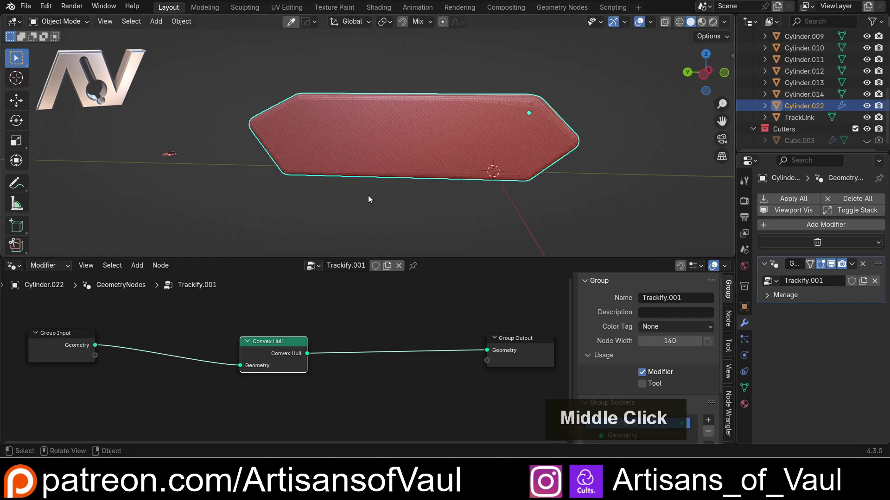
middle_click(362, 117)
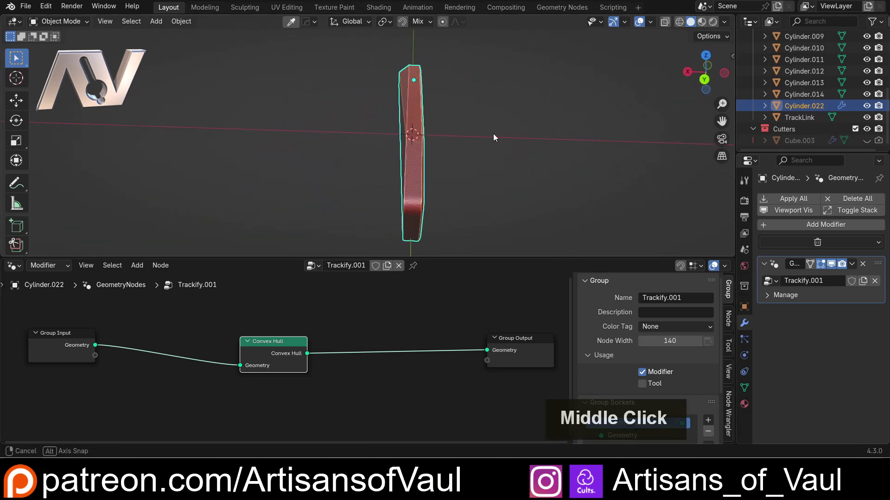
scroll("up", 3)
middle_click(451, 132)
middle_click(439, 134)
middle_click(429, 133)
Add a Scale Elements node via search for 'scal' and set it to Single Axis mode
key("shift+a")
key("s")
key("c")
key("a")
key("l")
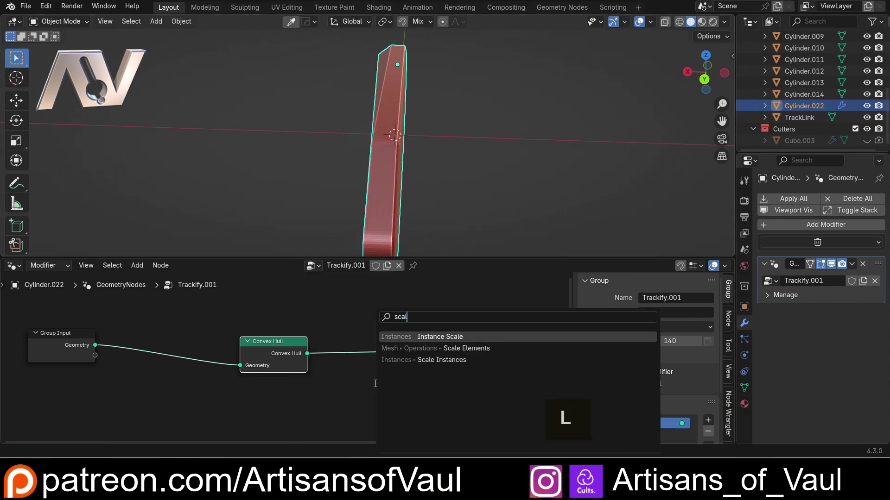
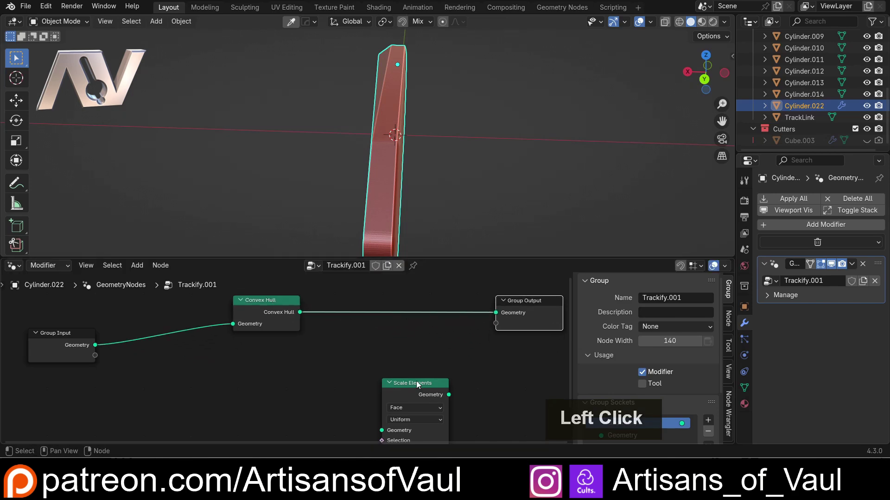
scroll("up", 3)
middle_click(457, 205)
scroll("up", 3)
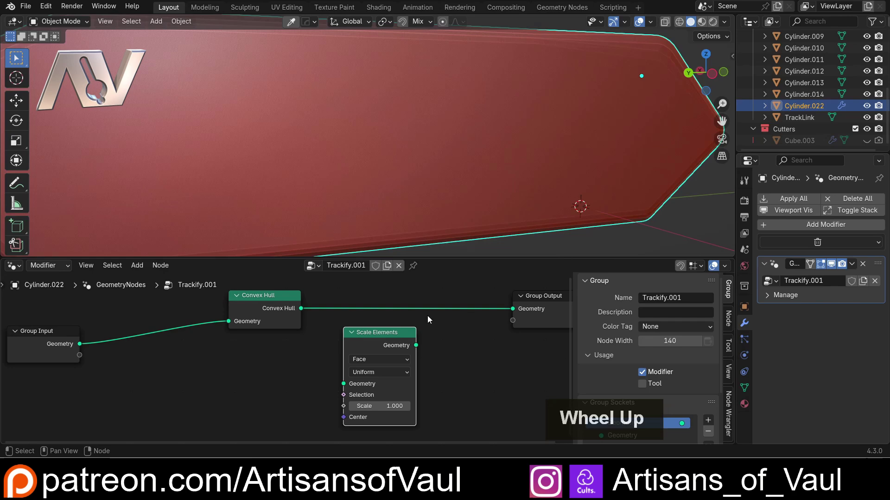
scroll("down", 3)
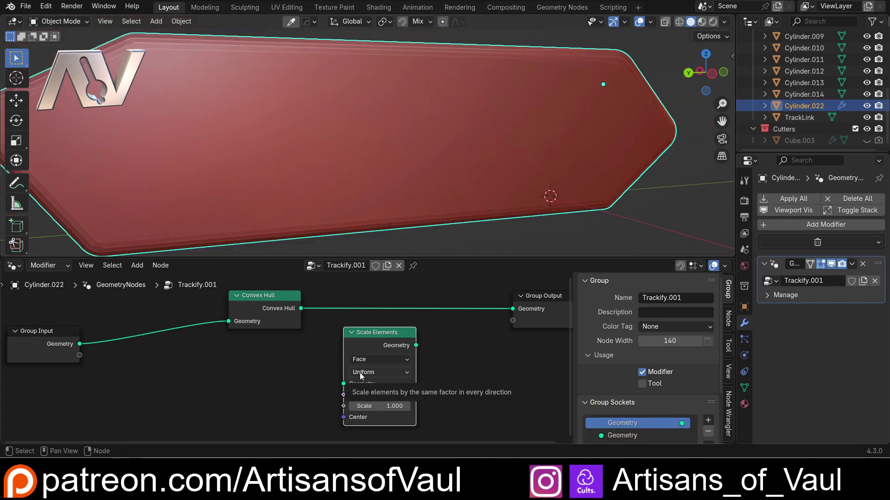
left_click(361, 377)
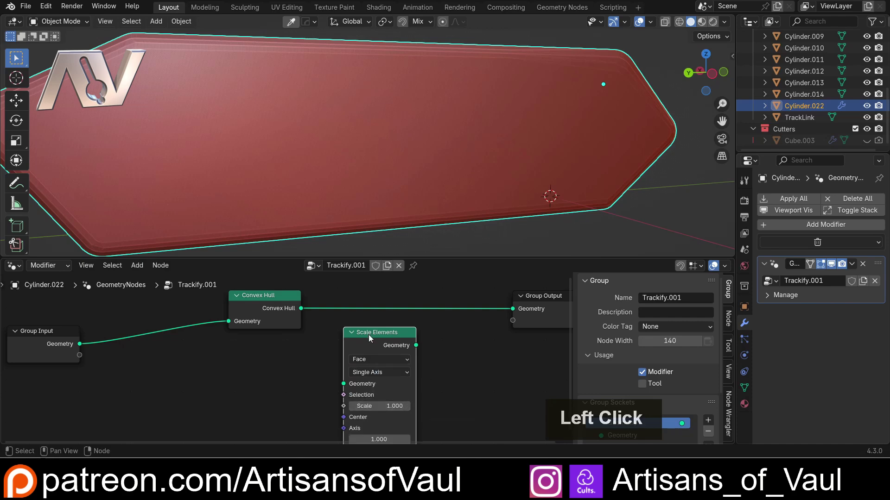
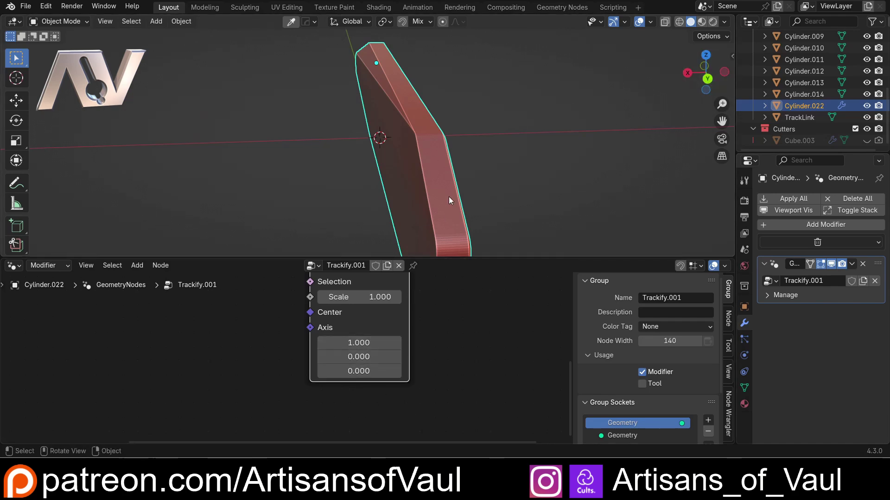
Insert Scale Elements after Convex Hull with Scale 0, flattening the hull along one axis
scroll("down", 3)
middle_click(448, 195)
scroll("down", 3)
scroll("up", 3)
middle_click(395, 376)
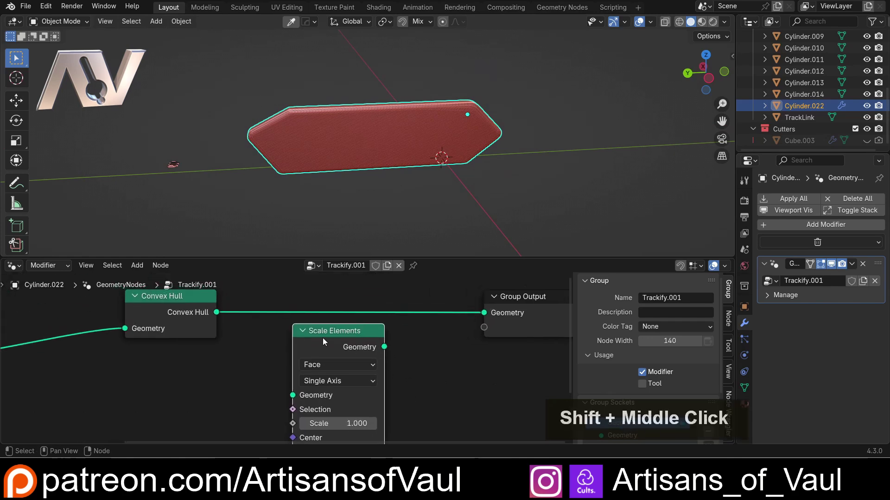
left_click(332, 337)
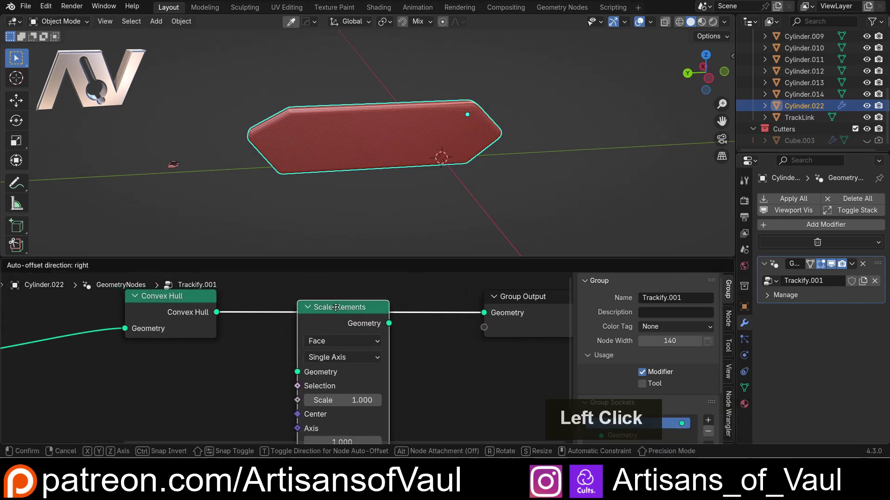
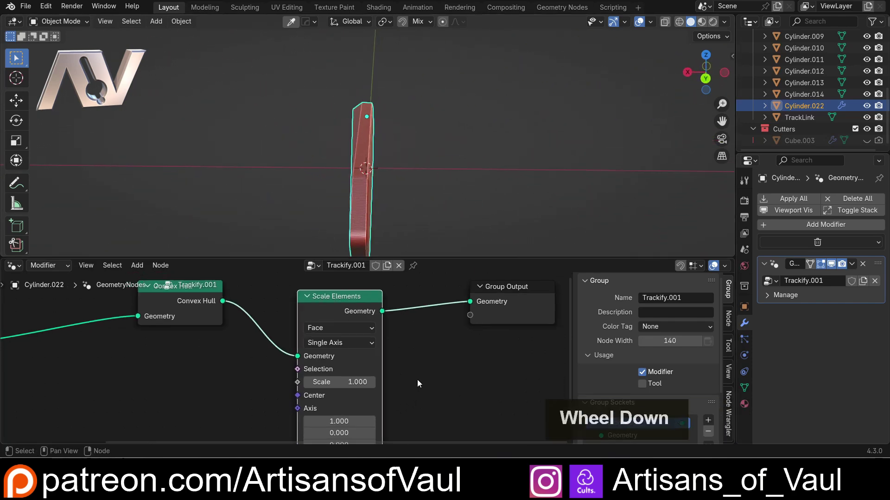
middle_click(413, 384)
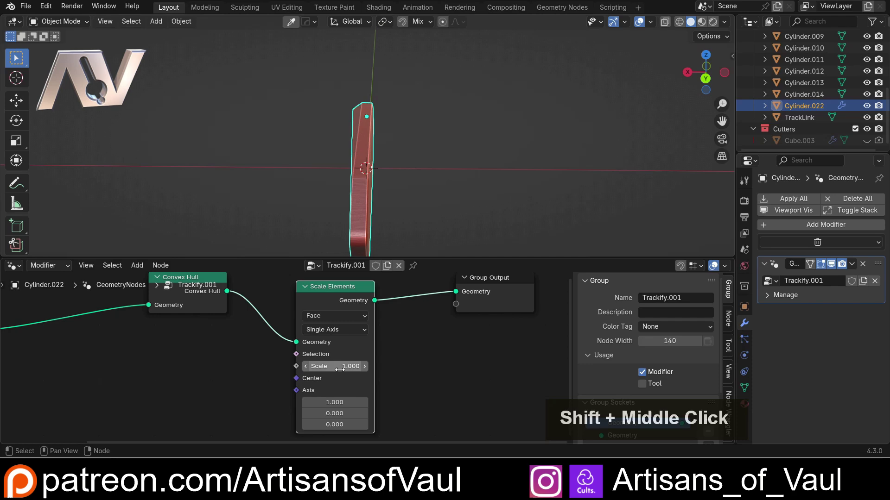
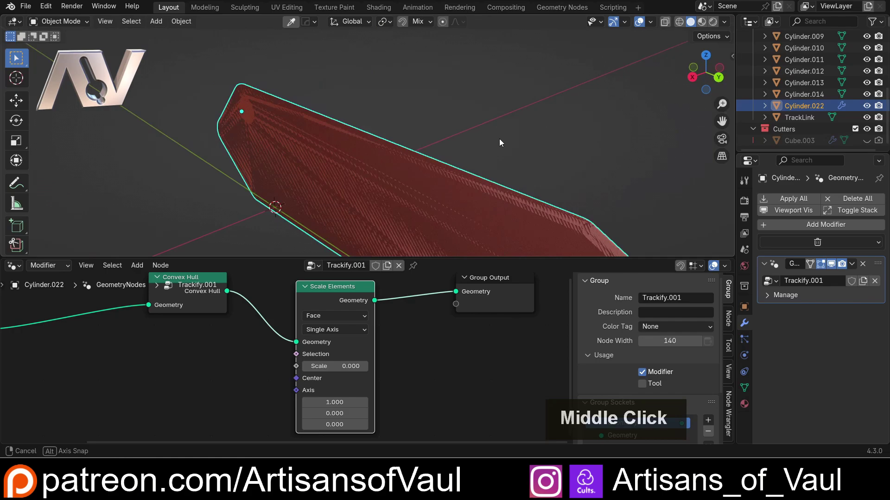
middle_click(311, 108)
scroll("up", 3)
Orbit around the flattened hull to view it as one flat plane with a rounded outline
middle_click(279, 122)
scroll("down", 3)
middle_click(381, 129)
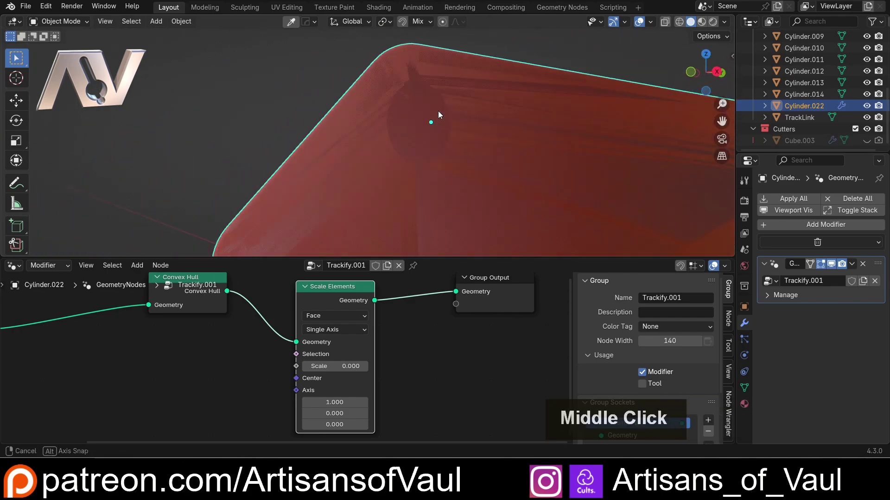
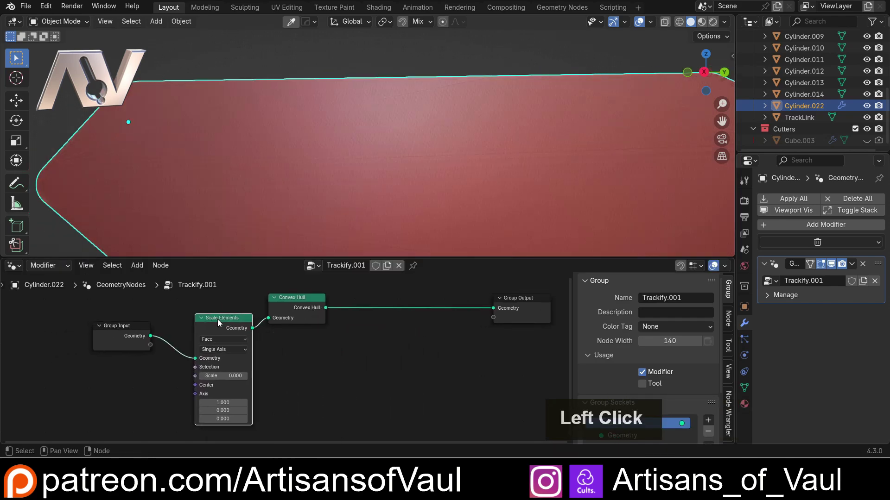
Move Scale Elements to sit between Group Input and Convex Hull, giving a thin slab hull
scroll("down", 3)
middle_click(240, 138)
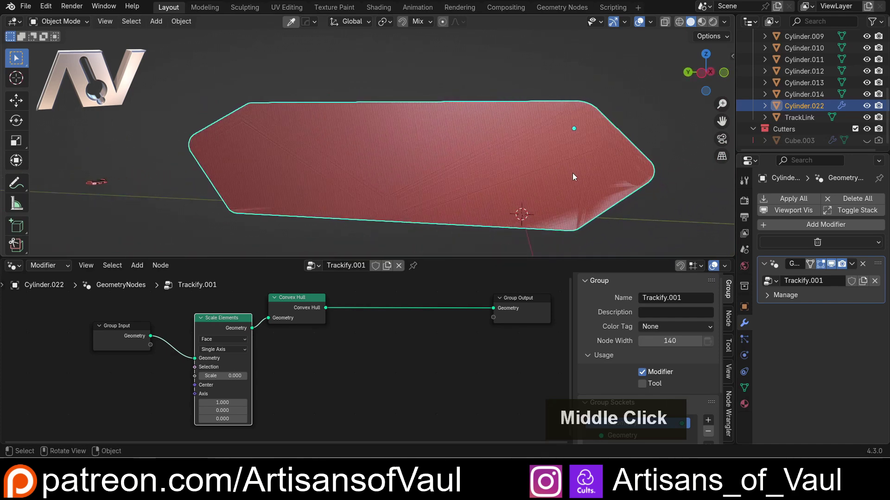
scroll("down", 3)
middle_click(427, 162)
scroll("up", 3)
middle_click(361, 167)
left_click(302, 303)
scroll("down", 3)
middle_click(260, 115)
left_click(707, 59)
scroll("down", 3)
middle_click(388, 164)
scroll("up", 3)
middle_click(342, 184)
scroll("up", 3)
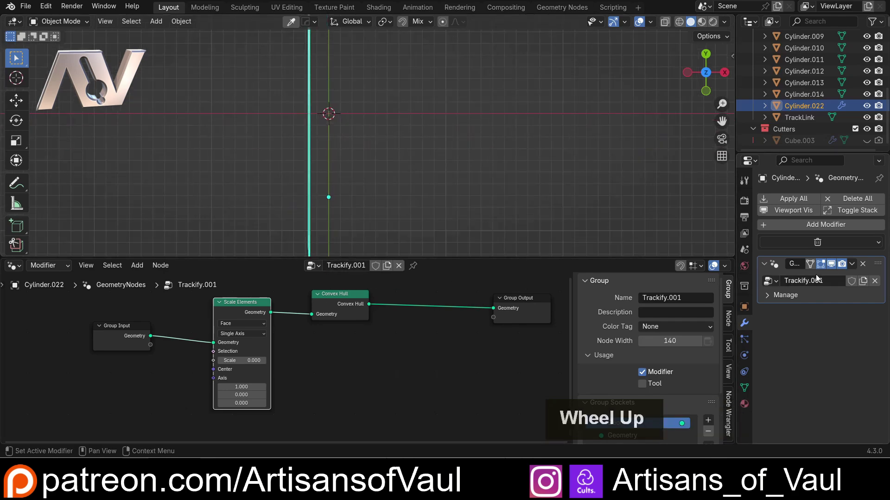
Hide the modifier in the viewport to compare against the original wheel cylinders
left_click(833, 269)
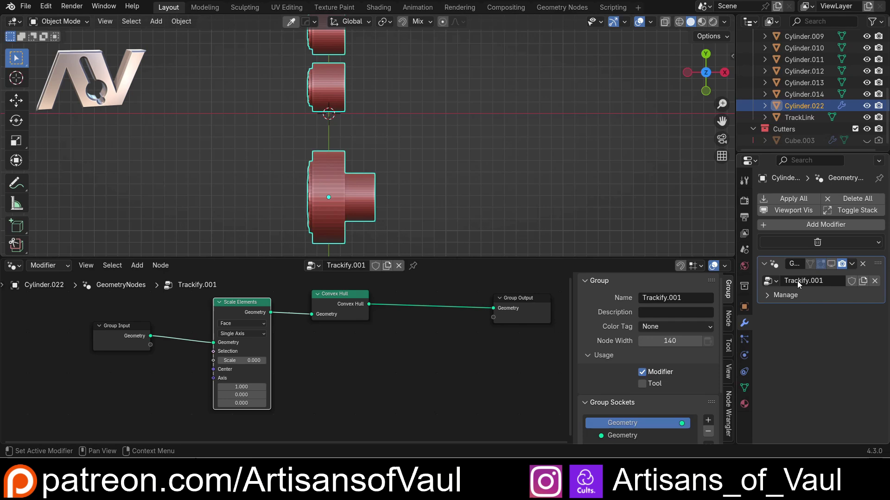
scroll("up", 3)
middle_click(334, 165)
middle_click(335, 154)
middle_click(337, 136)
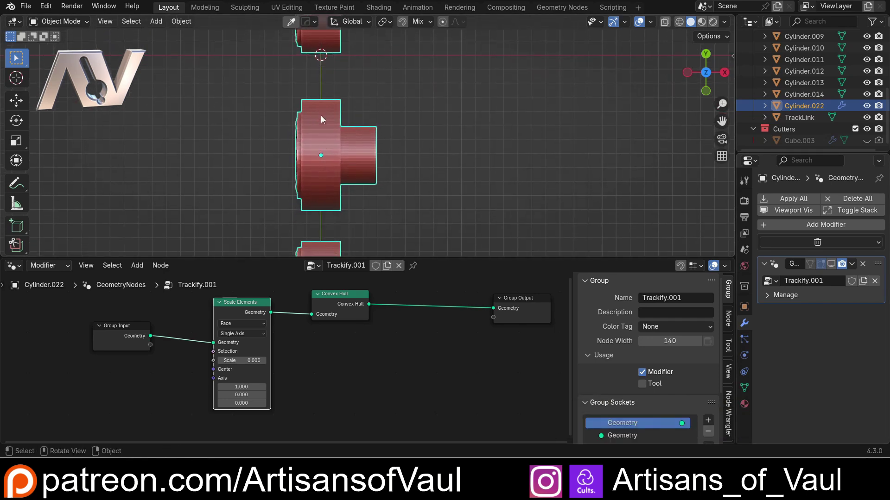
scroll("up", 3)
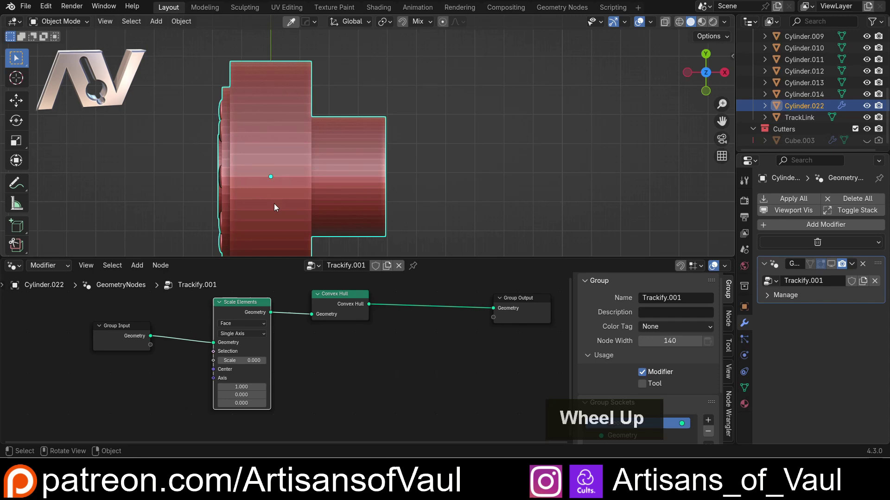
scroll("down", 3)
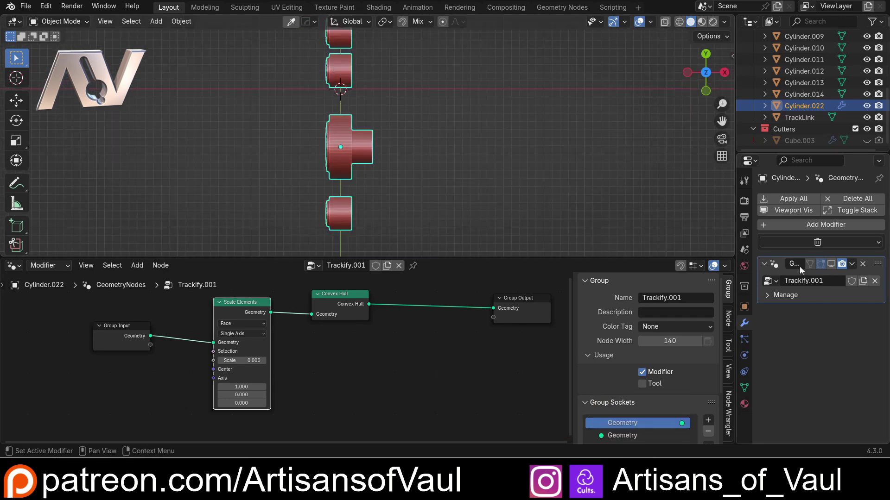
Show the flattened hull again and inspect it edge-on from several angles
left_click(833, 269)
double_click(833, 267)
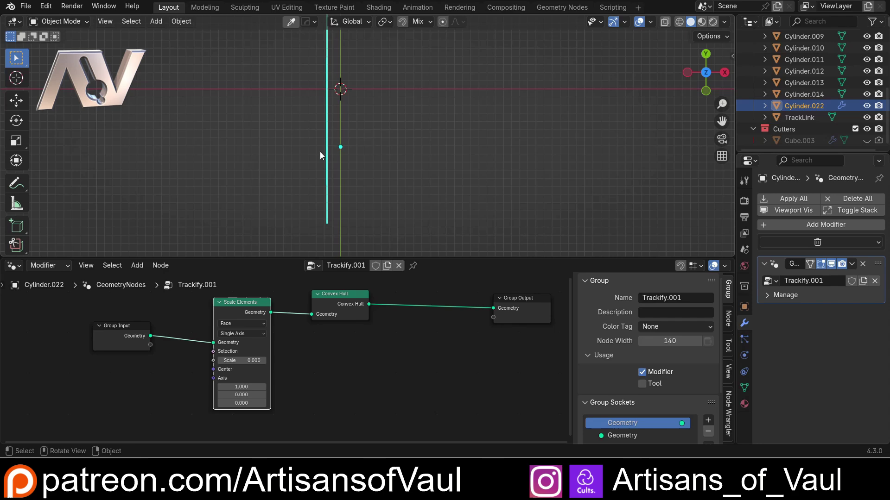
middle_click(328, 150)
scroll("down", 3)
middle_click(319, 110)
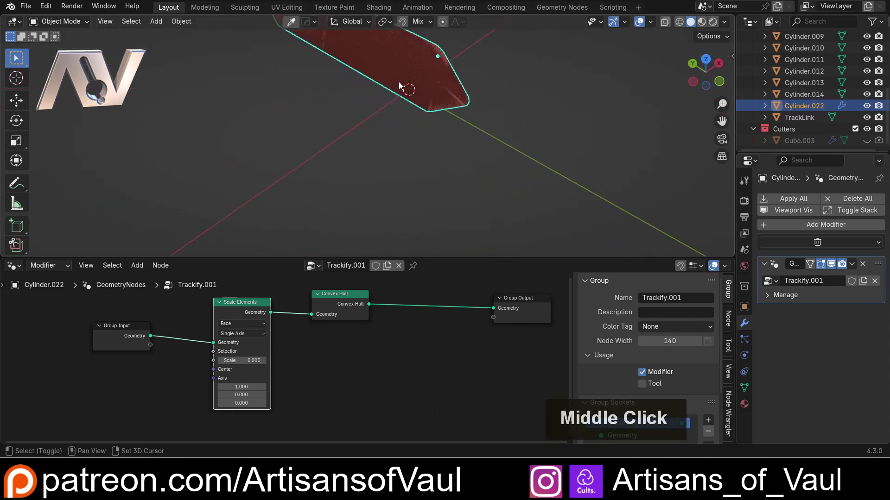
middle_click(394, 192)
scroll("up", 3)
middle_click(394, 197)
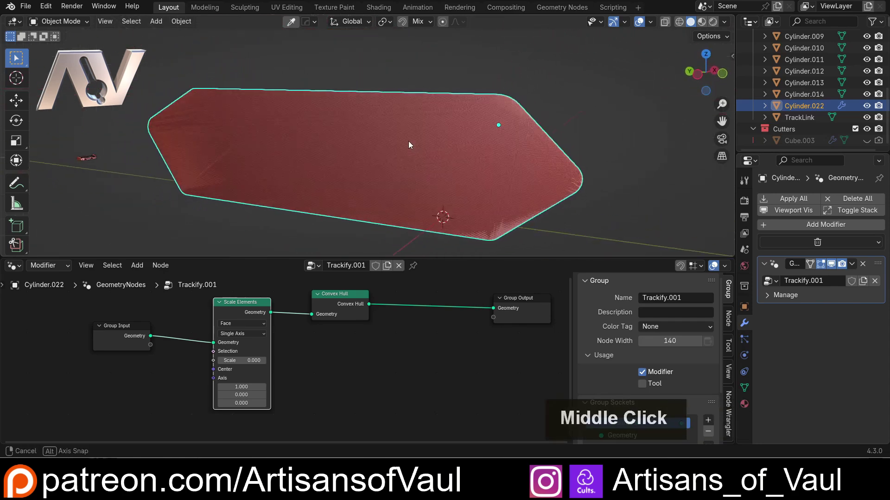
middle_click(332, 152)
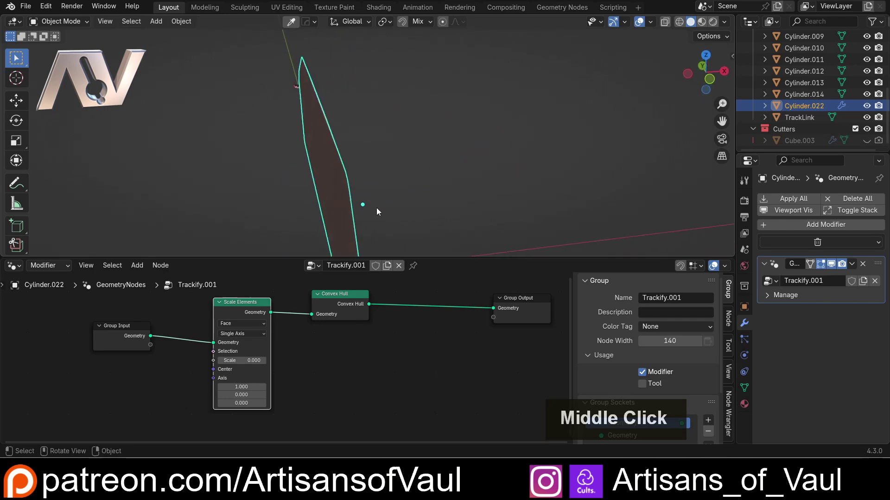
scroll("down", 3)
middle_click(378, 195)
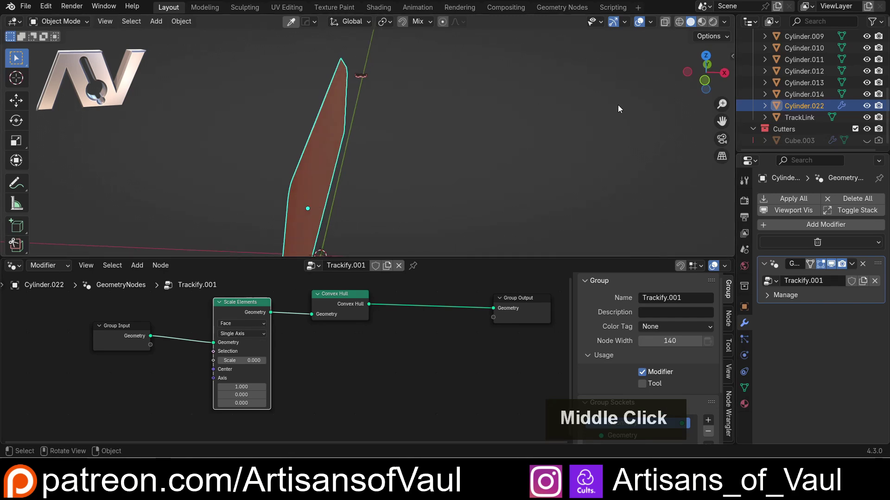
View the hull from the side and reposition the Scale Elements node to make room
left_click(702, 83)
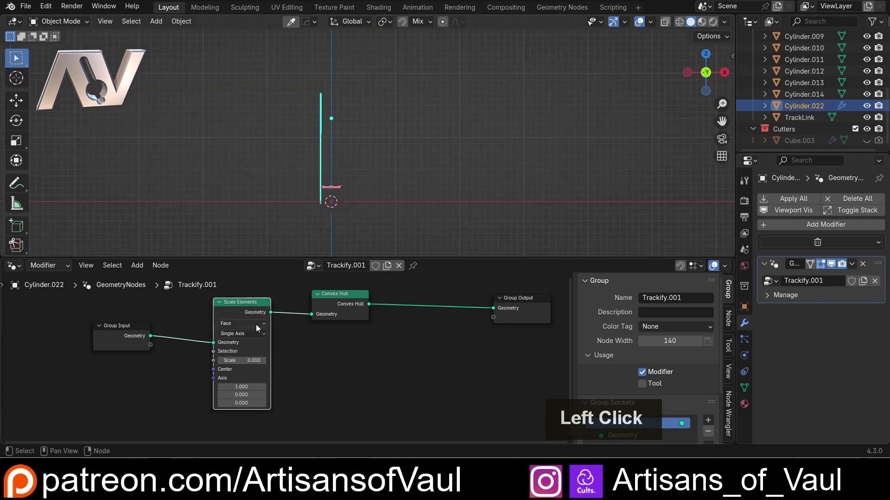
left_click(330, 300)
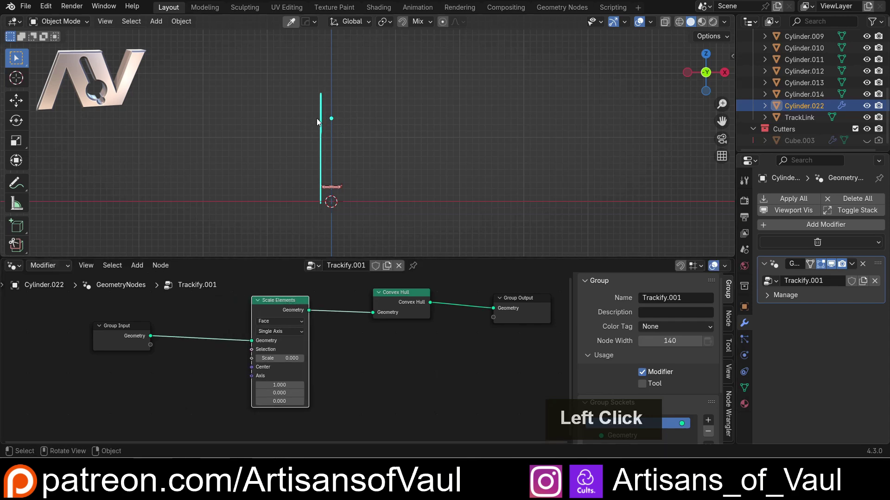
left_click(286, 303)
scroll("up", 3)
middle_click(413, 360)
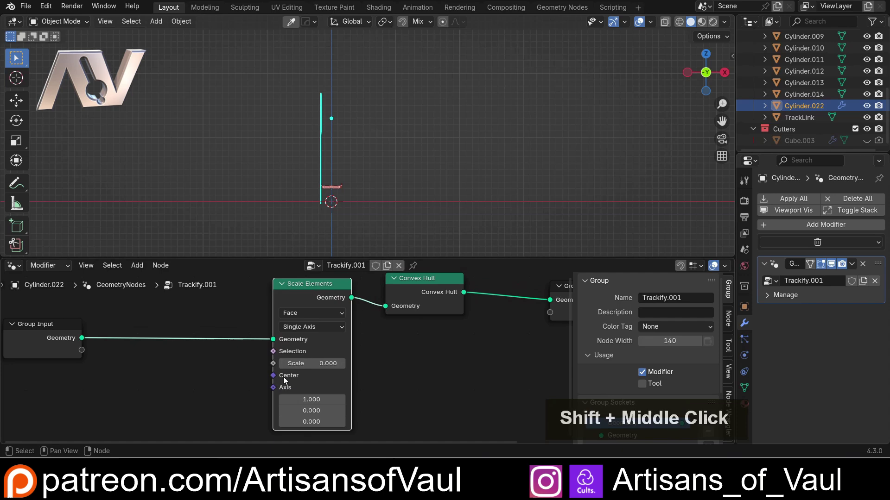
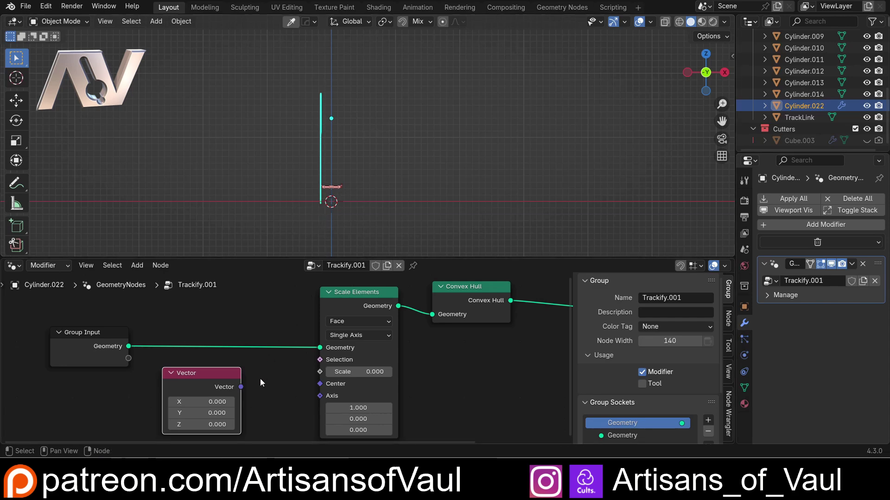
Feed a (0,0,0) Vector node into Scale Elements Center, giving a flat chamfered track outline
left_click(244, 395)
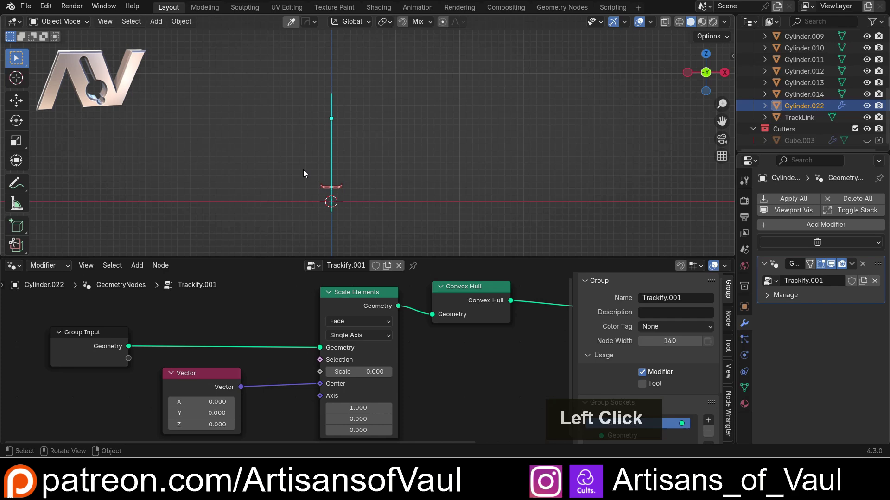
scroll("down", 3)
middle_click(301, 163)
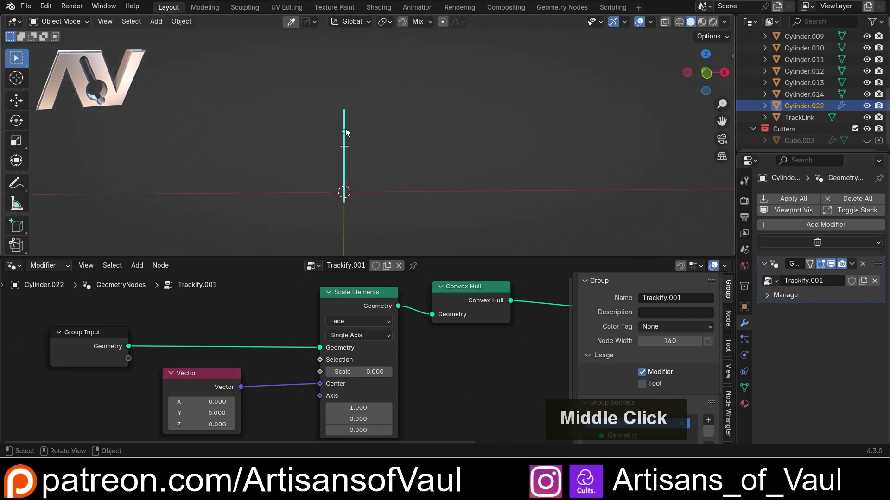
left_click(710, 81)
middle_click(367, 151)
scroll("down", 3)
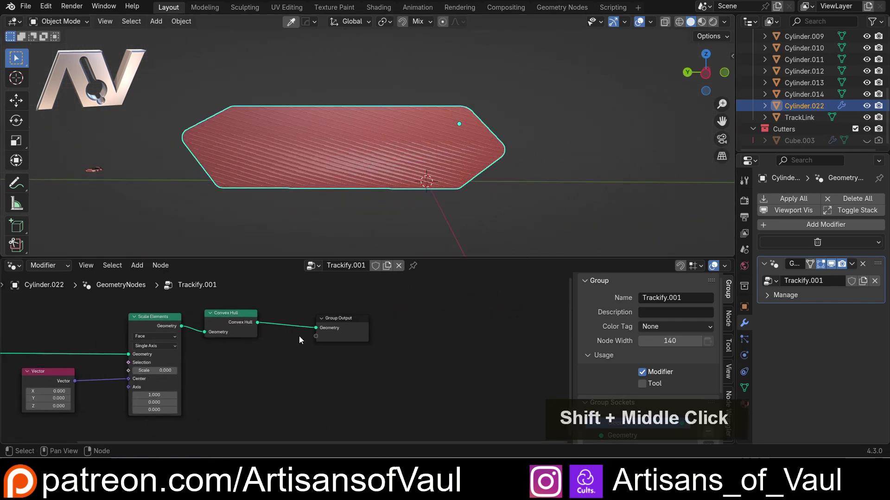
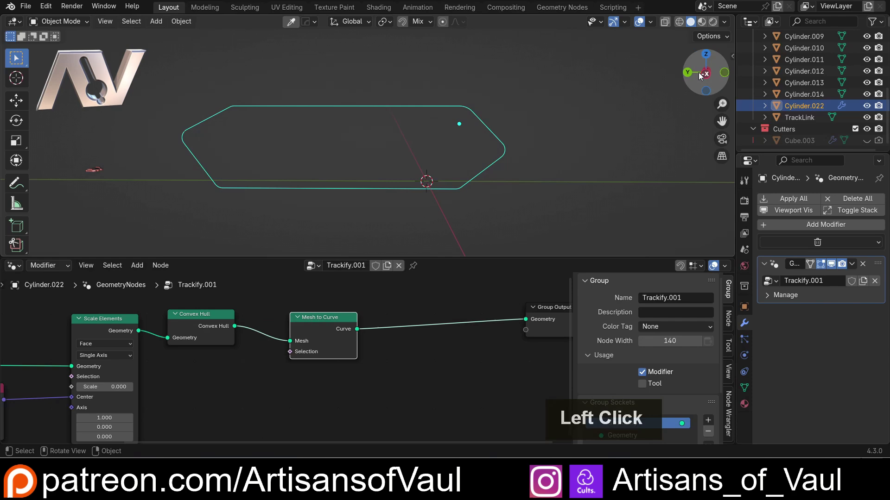
Route Convex Hull through a Mesh to Curve node into Group Output, leaving the track deselected
scroll("down", 3)
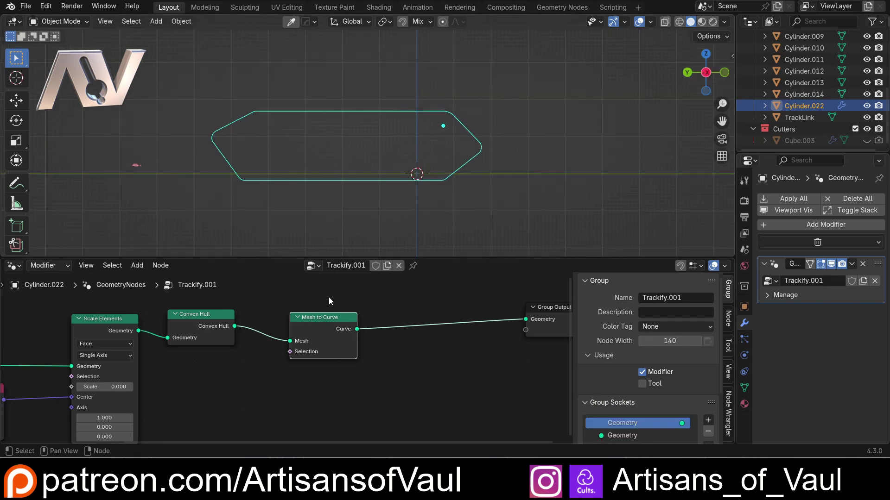
left_click(326, 318)
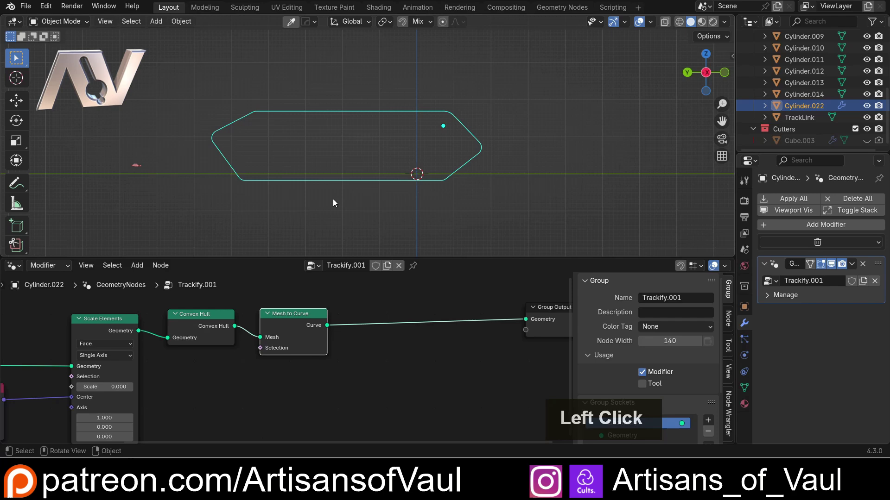
scroll("up", 3)
middle_click(109, 153)
scroll("up", 3)
left_click(189, 189)
scroll("down", 3)
Select TrackLink, then reselect Cylinder.022 so the Trackify.001 tree returns to the editor
left_click(425, 111)
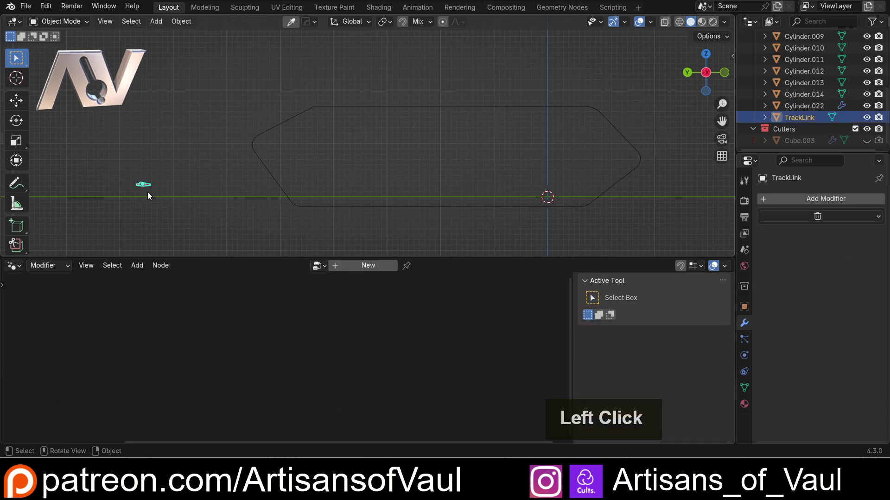
scroll("up", 3)
left_click(213, 138)
scroll("down", 3)
left_click(417, 270)
scroll("down", 3)
left_click(45, 207)
scroll("down", 3)
middle_click(259, 177)
scroll("up", 3)
scroll("down", 3)
middle_click(487, 290)
Wire Mesh to Curve straight into Group Output and pin the Trackify.001 tree in the header
left_click(363, 314)
scroll("up", 3)
middle_click(182, 351)
scroll("up", 3)
middle_click(380, 377)
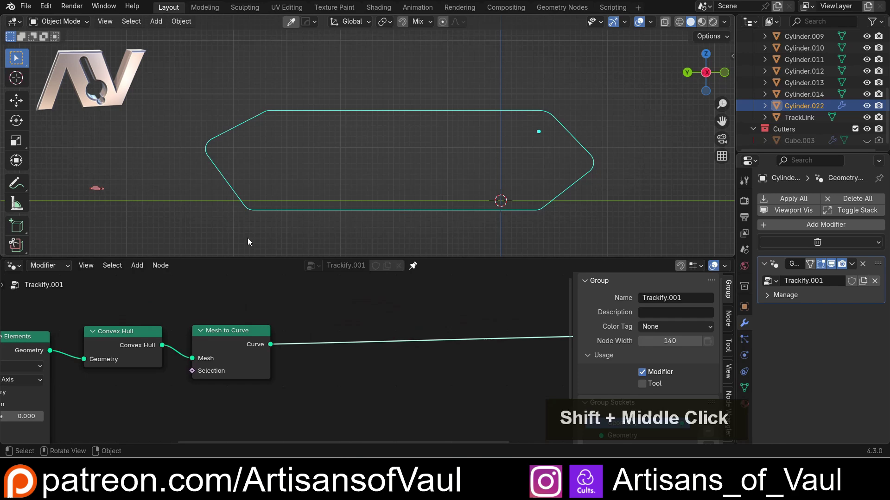
scroll("down", 3)
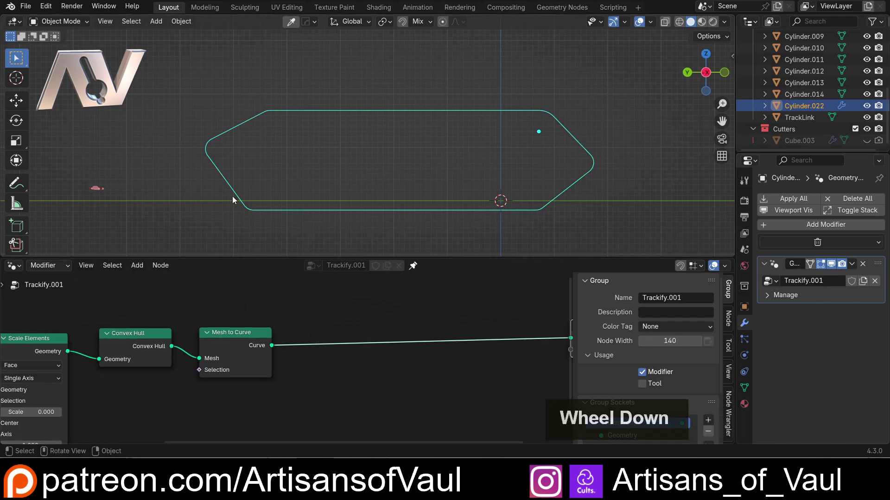
scroll("down", 3)
middle_click(382, 334)
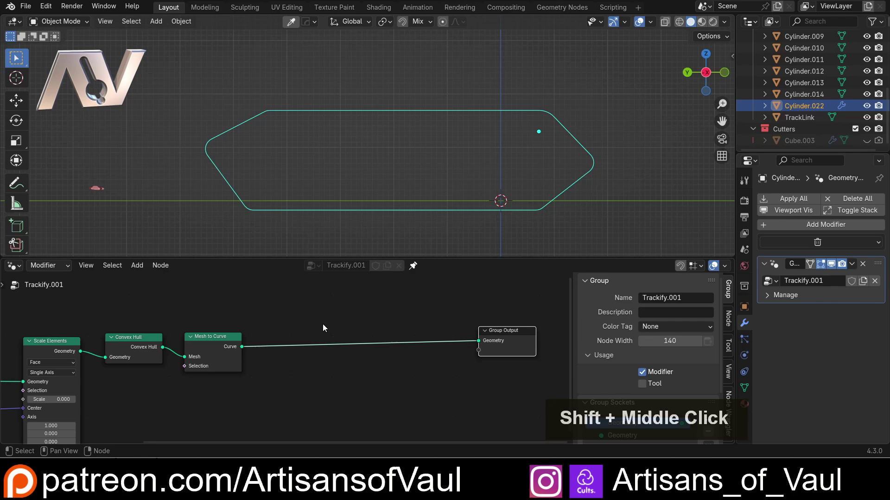
left_click(97, 193)
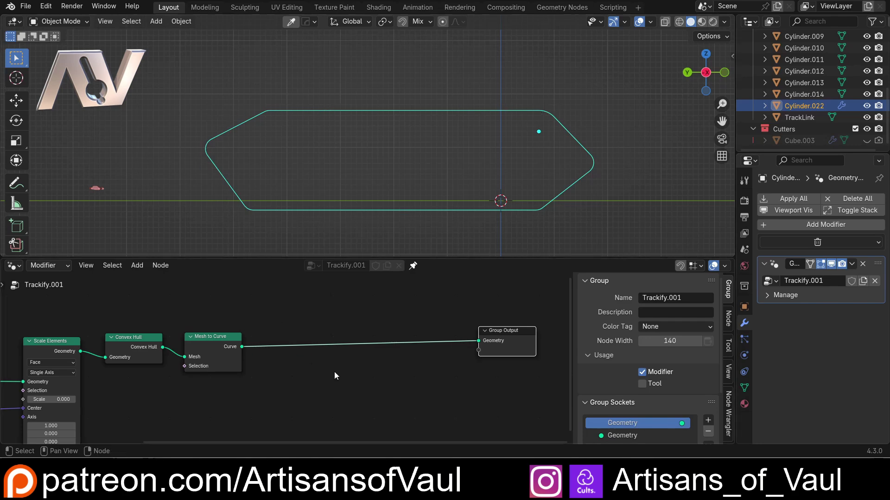
Add a Resample Curve node switched from Count to Length with length 1
key("shift+a")
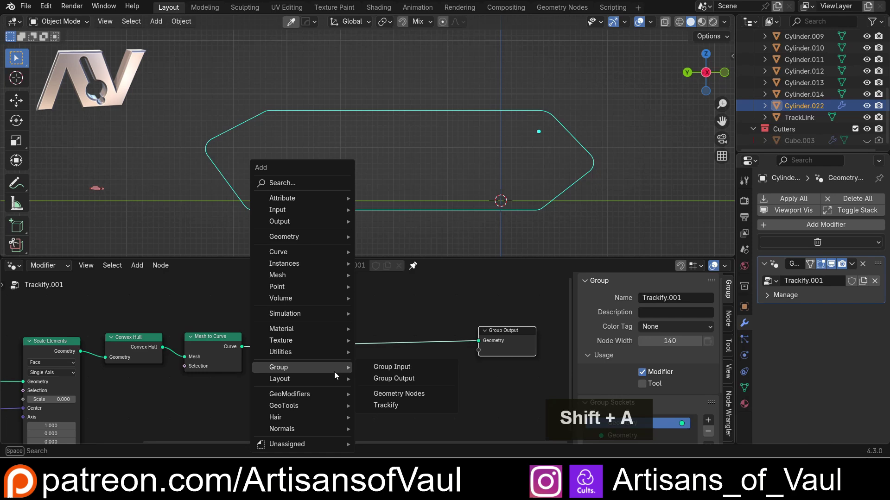
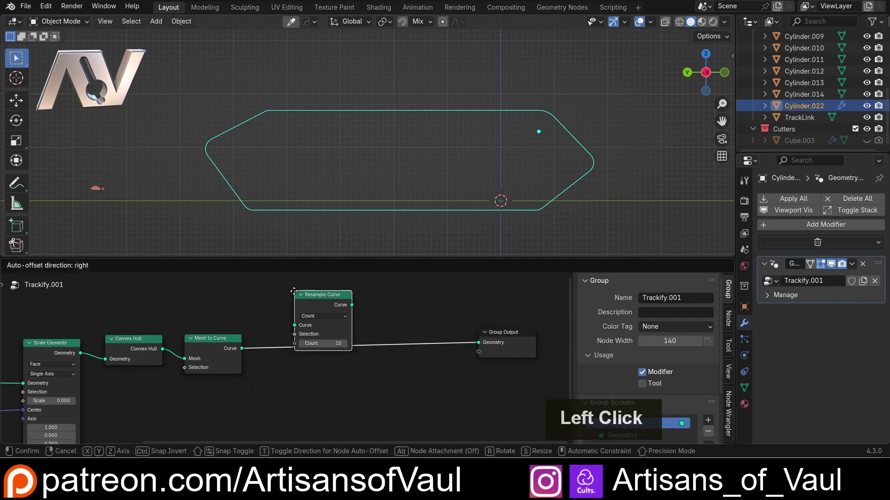
scroll("up", 3)
middle_click(379, 368)
scroll("up", 3)
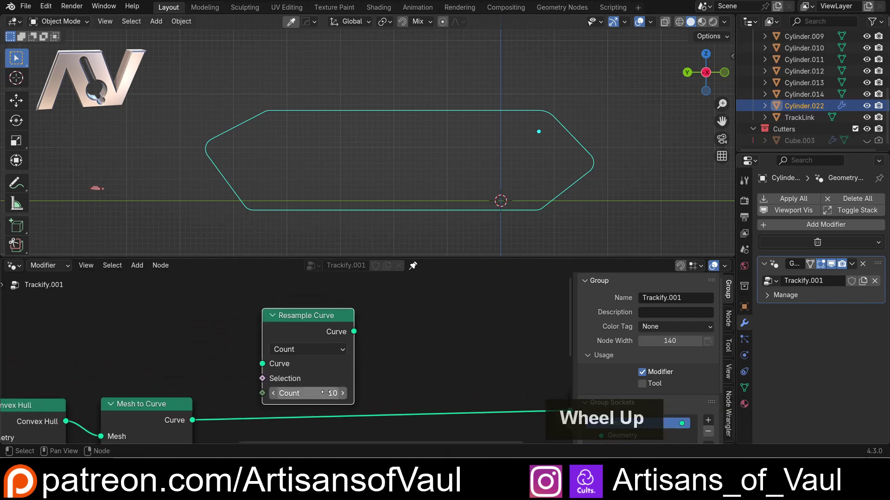
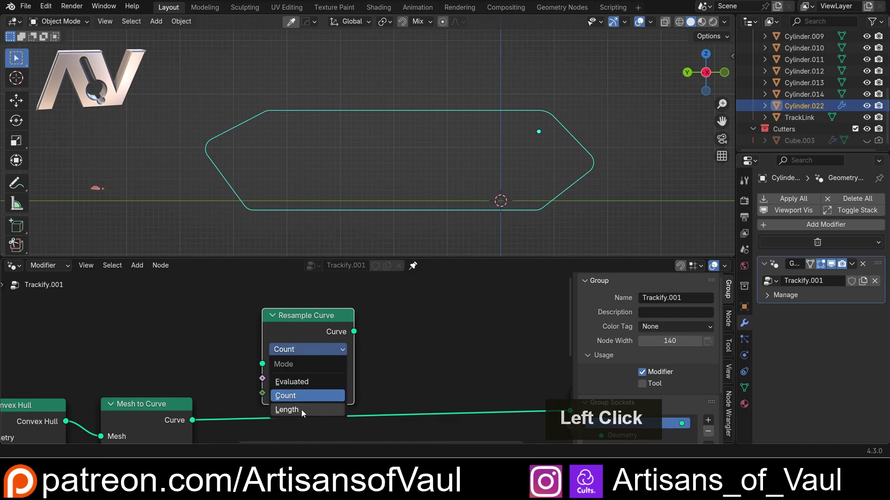
left_click(437, 177)
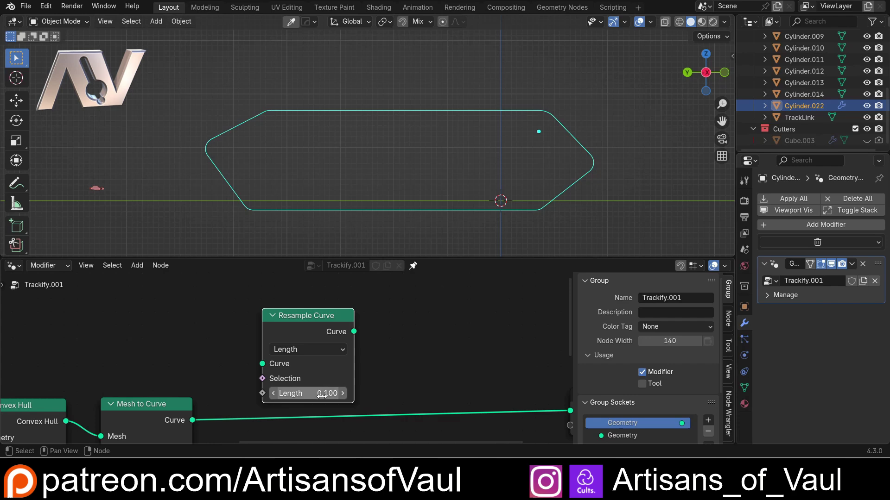
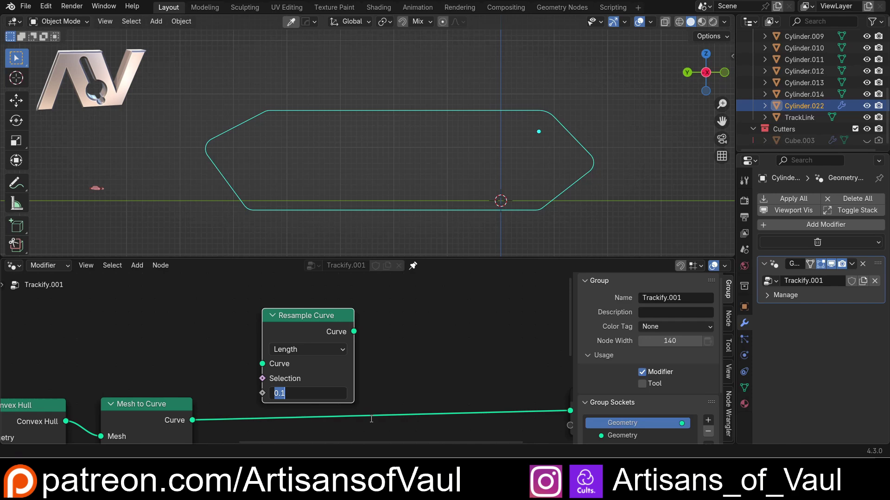
key("1")
key("Return")
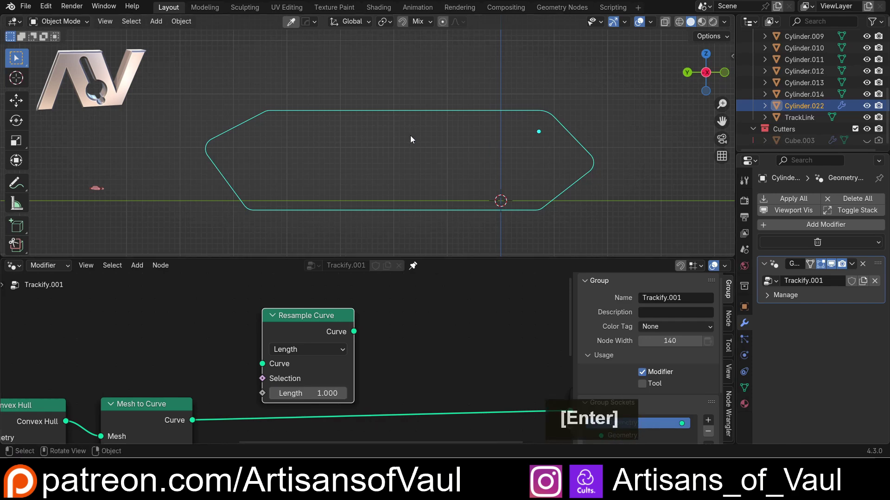
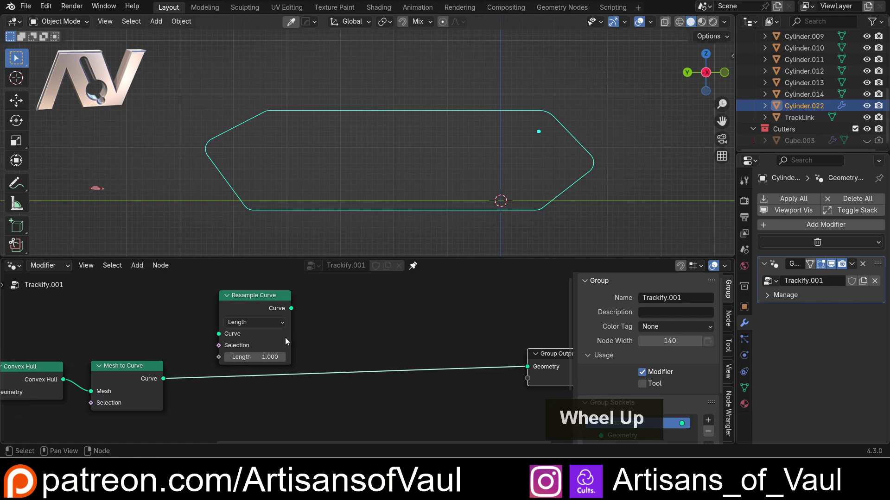
Add a Curve to Points node via search 'curv t' and place it in the tree
scroll("down", 3)
middle_click(346, 332)
key("shift+a")
key("c")
key("u")
key("r")
key("v")
key("space")
key("t")
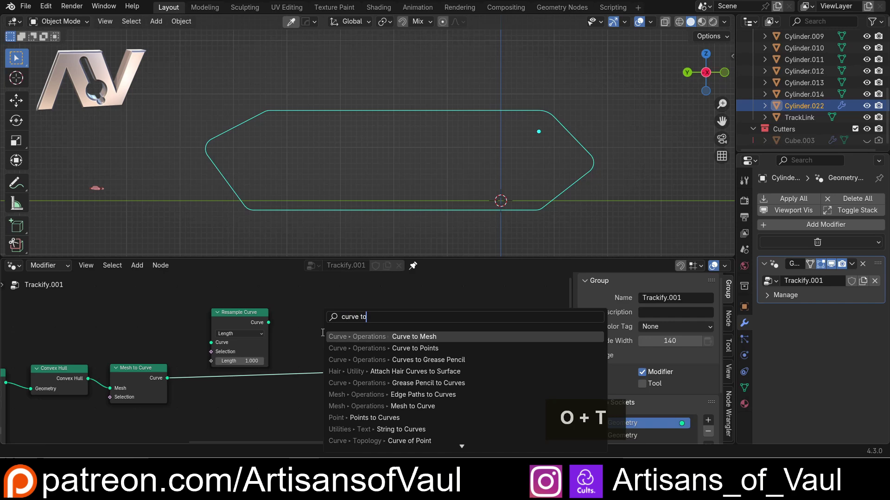
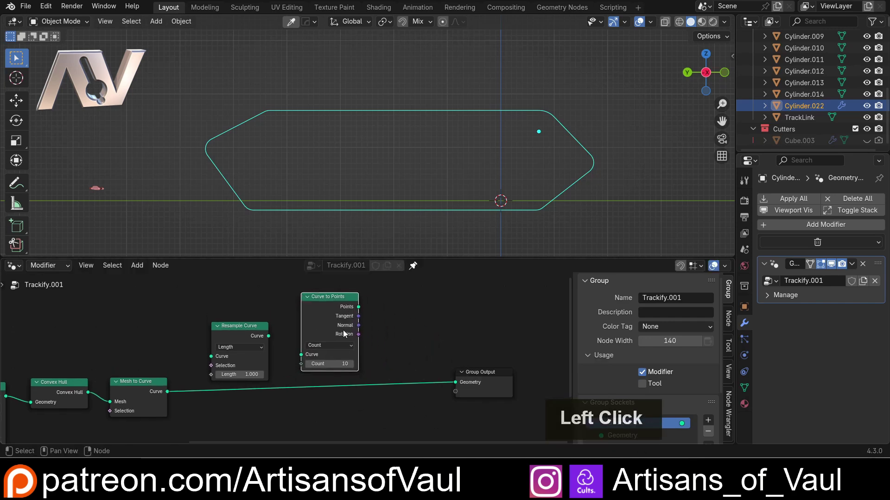
middle_click(416, 325)
left_click(325, 308)
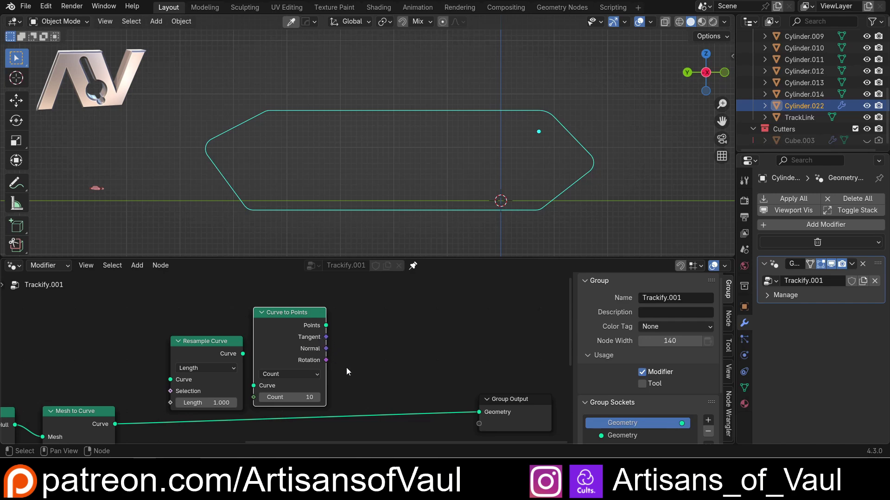
Set Curve to Points to Length mode with length 1.0
scroll("down", 3)
middle_click(270, 355)
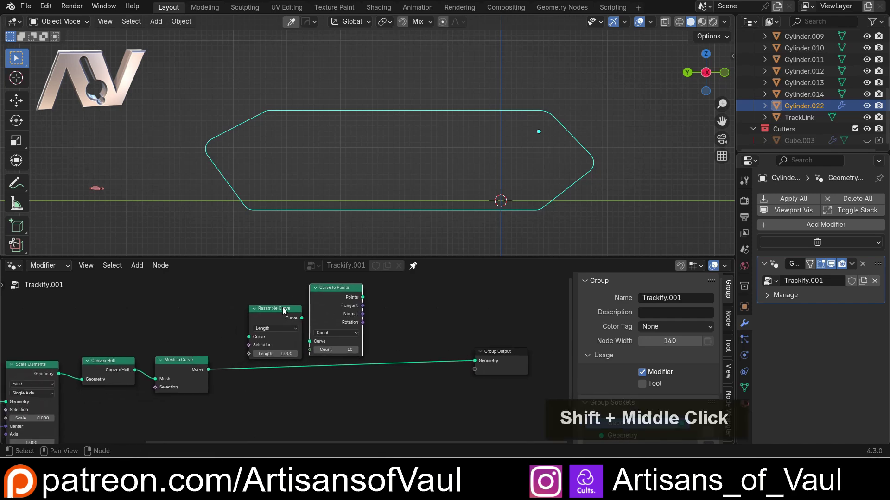
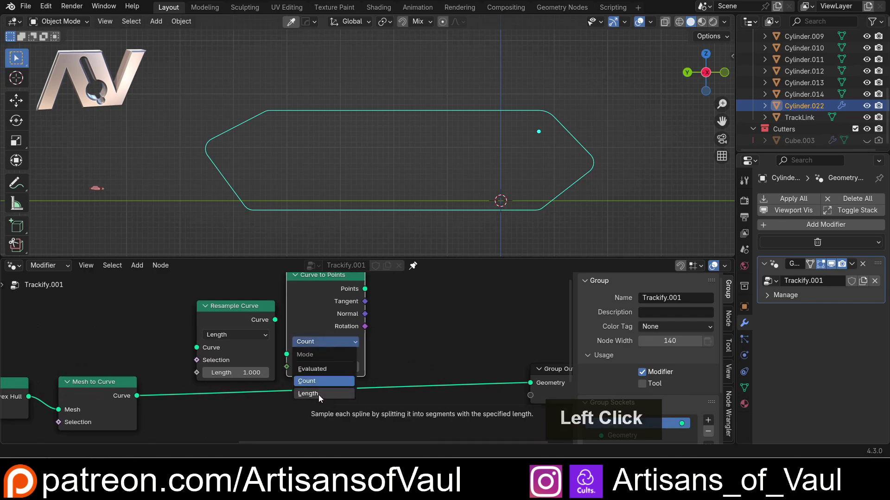
key("1")
key("Return")
scroll("down", 3)
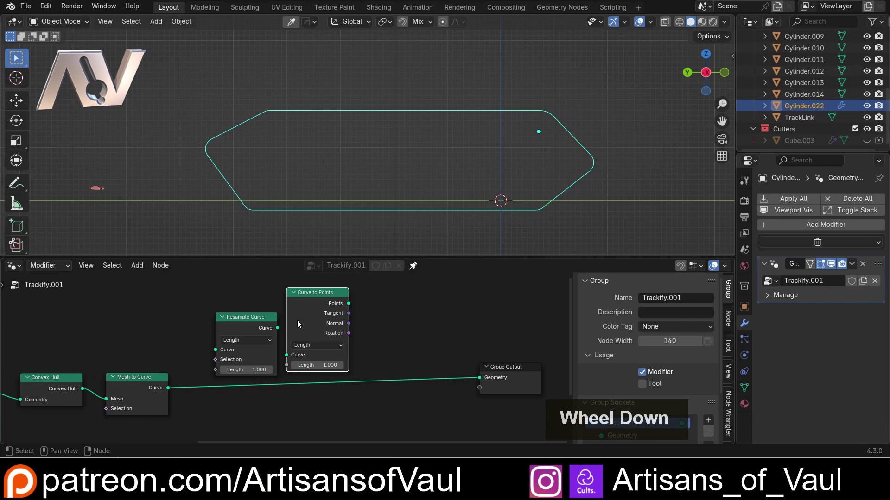
Delete the Resample Curve node and feed Mesh to Curve into Curve to Points
left_click(262, 320)
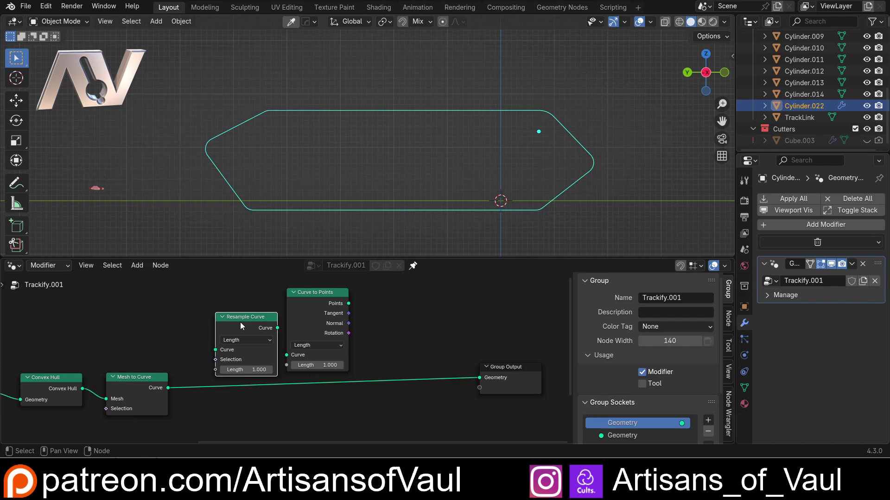
left_click(247, 317)
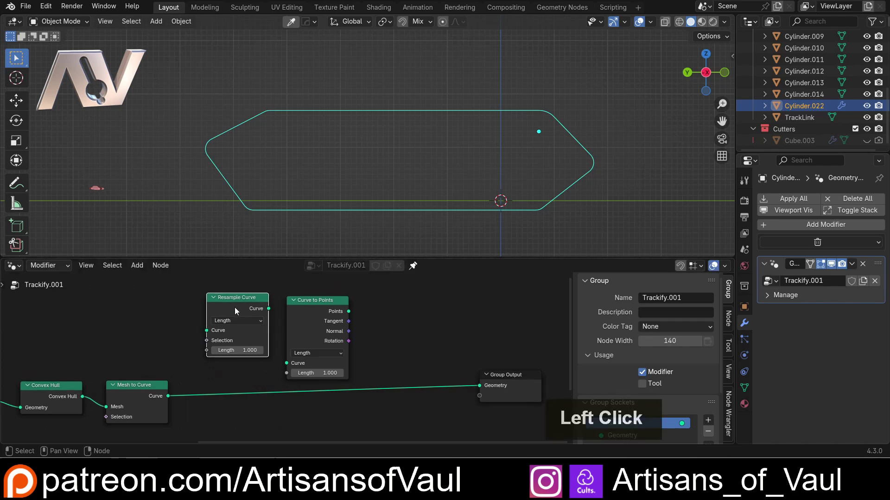
key("Delete")
left_click(312, 306)
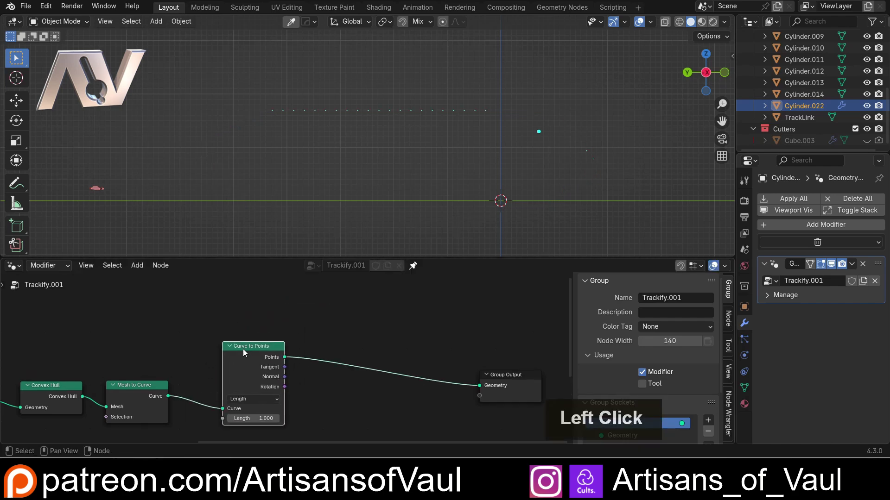
Add an Instance on Points node via search 'ins' after Curve to Points
scroll("up", 3)
scroll("down", 3)
middle_click(348, 134)
left_click(708, 80)
scroll("up", 3)
scroll("down", 3)
key("Escape")
key("shift+a")
key("i")
key("n")
key("s")
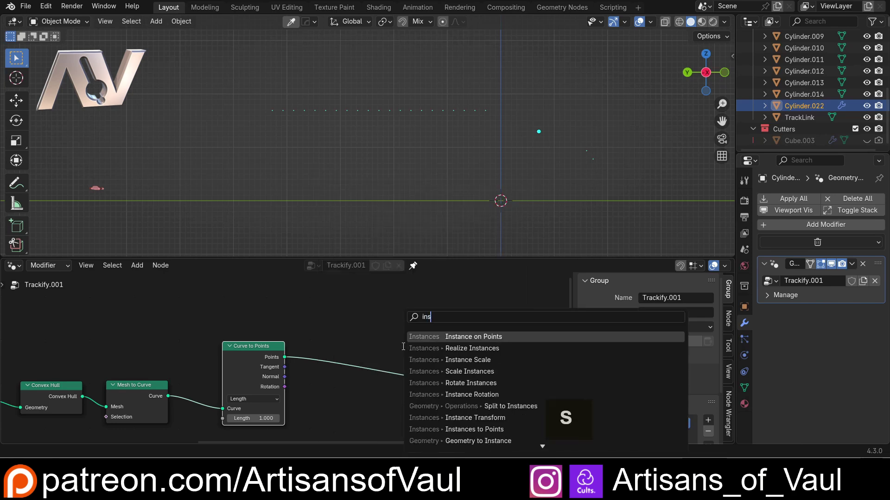
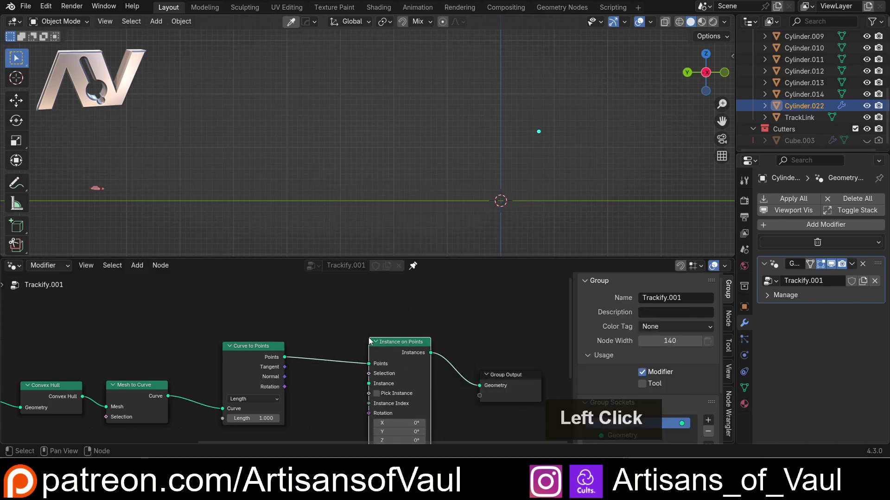
scroll("down", 3)
middle_click(323, 376)
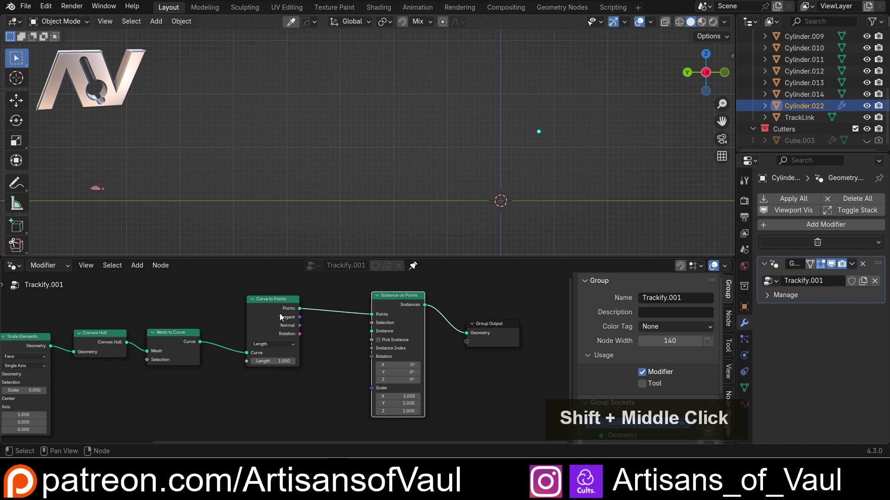
middle_click(306, 356)
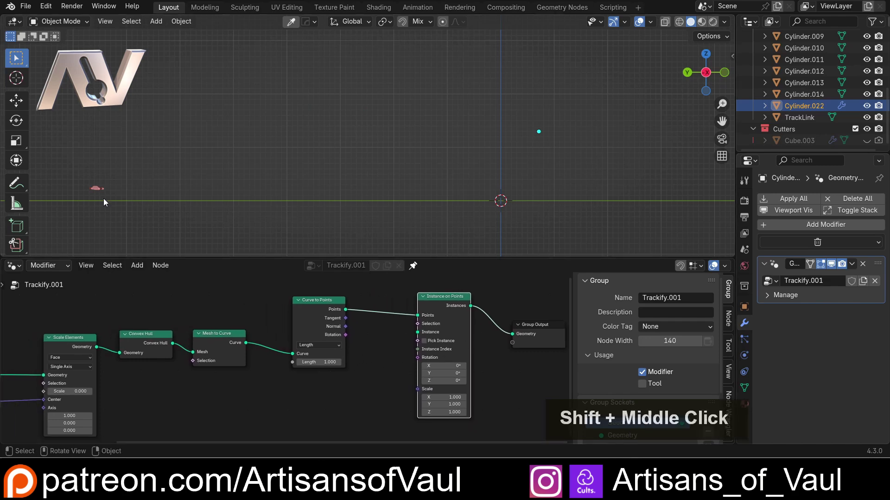
Instance TrackLink geometry on the points and raise Curve to Points length to 3.2
left_click(101, 196)
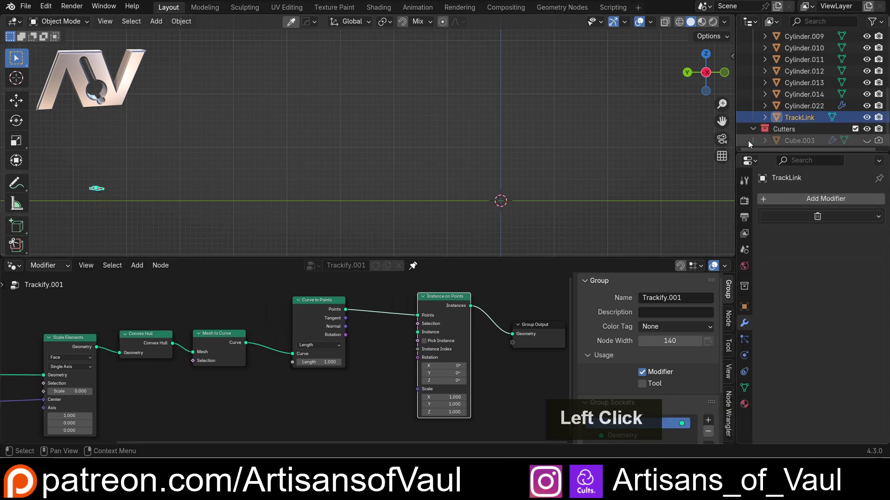
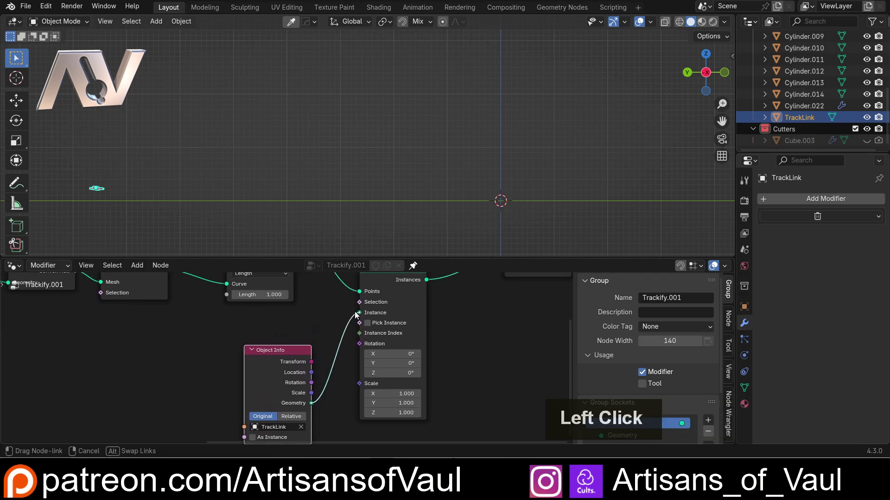
middle_click(279, 152)
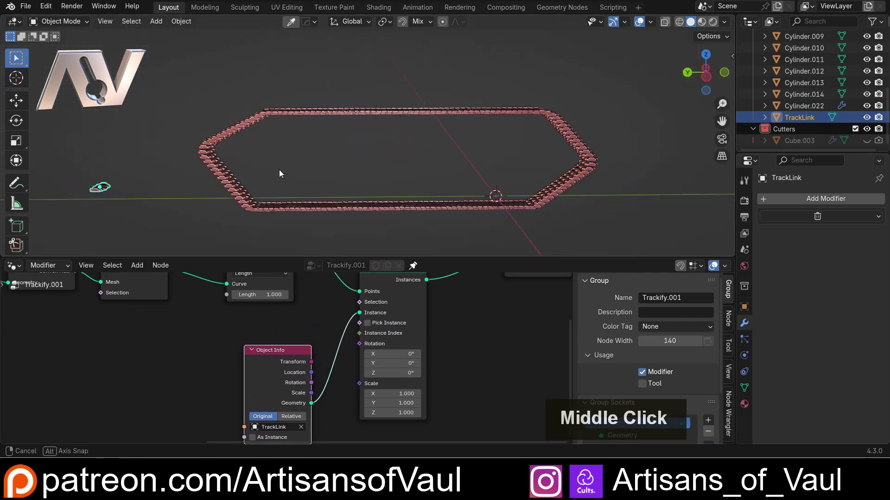
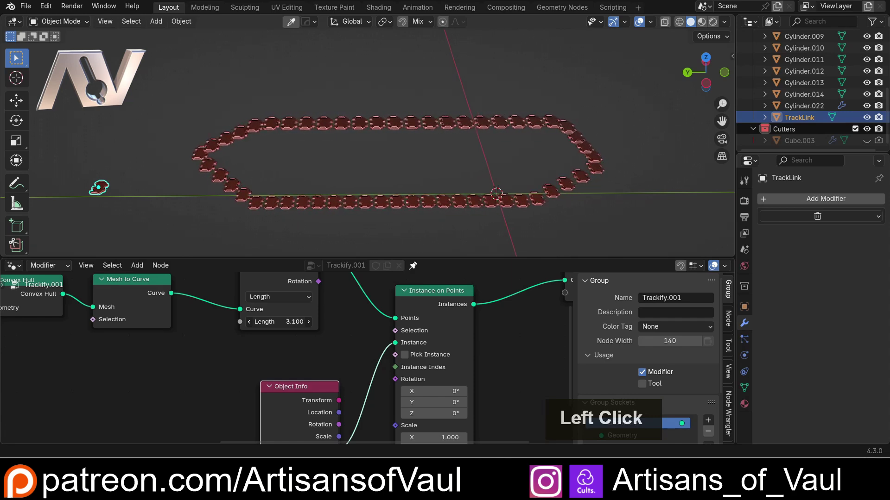
left_click(257, 224)
middle_click(246, 205)
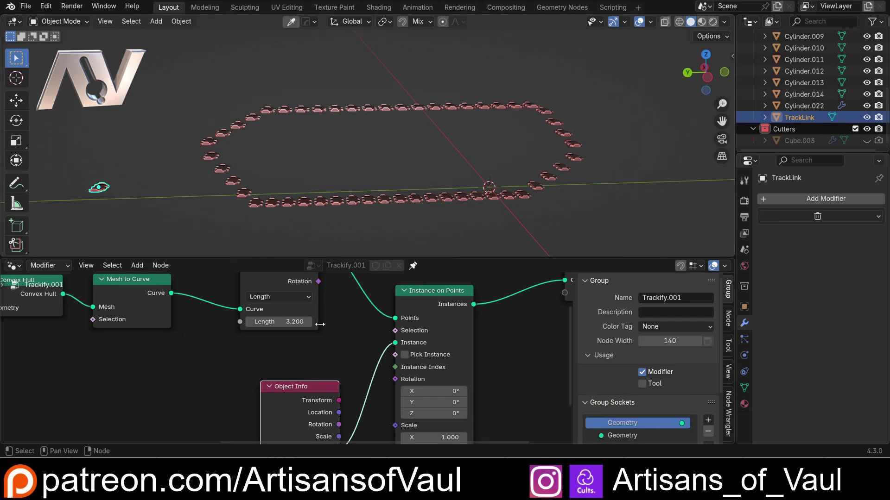
scroll("down", 3)
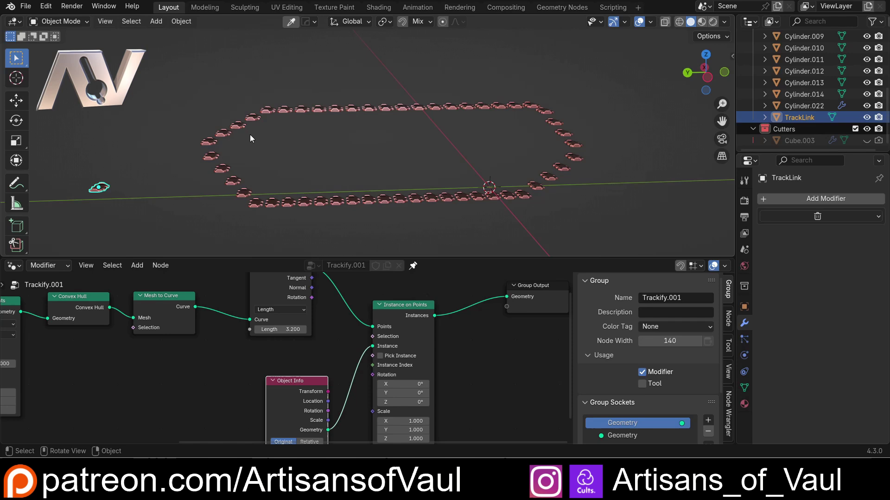
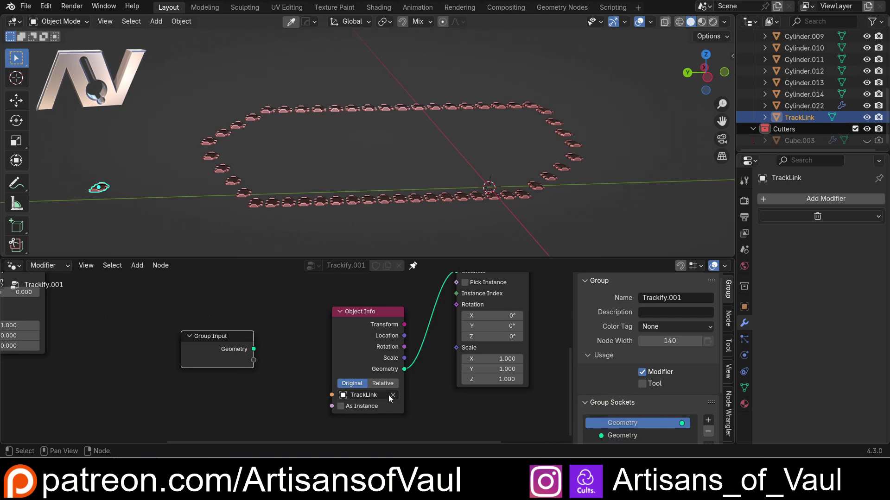
Clear Object Info's object, expose it as a Group Input, and set TrackLink on Cylinder.022's modifier
left_click(392, 398)
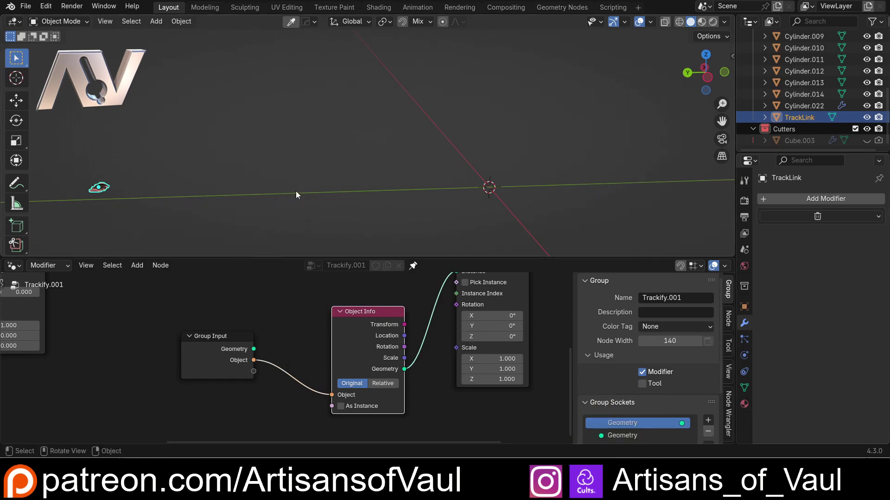
left_click(785, 105)
scroll("down", 3)
middle_click(494, 151)
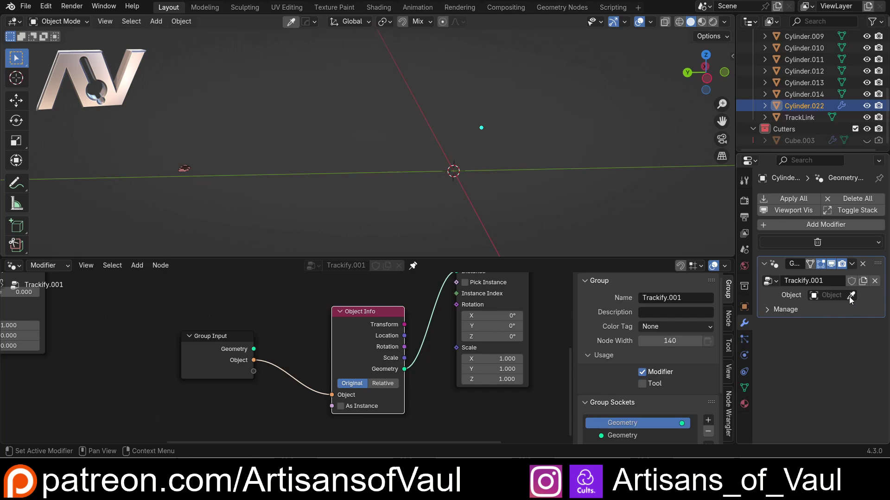
left_click(851, 302)
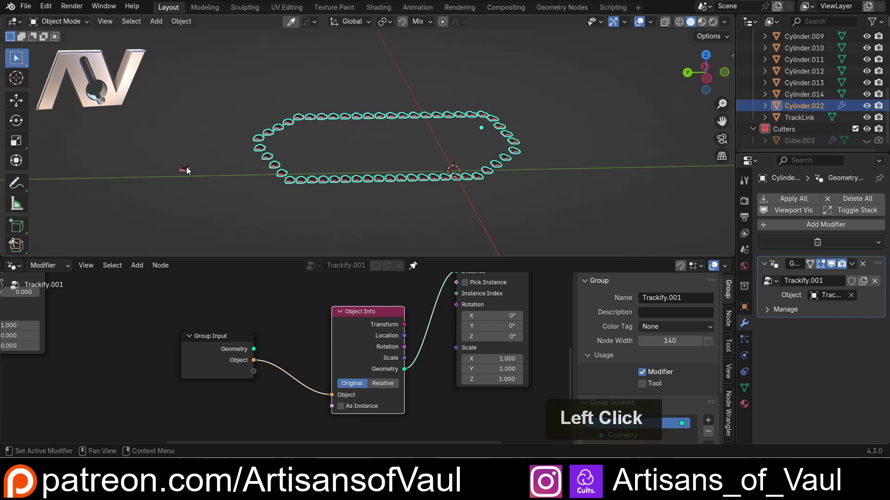
scroll("up", 3)
middle_click(157, 159)
scroll("down", 3)
middle_click(244, 175)
Pick TrackLink for the modifier input with the eyedropper and check links ring the loop
key("shift+a")
left_click(235, 198)
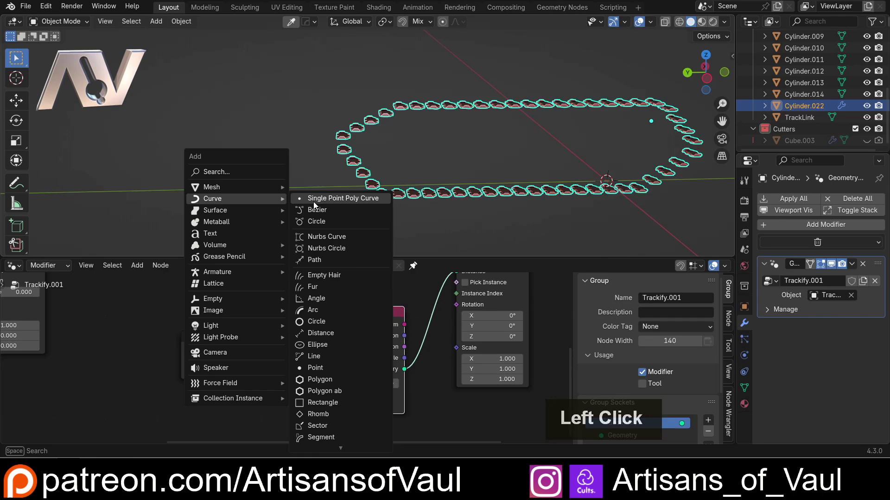
left_click(327, 210)
key("g")
left_click(242, 174)
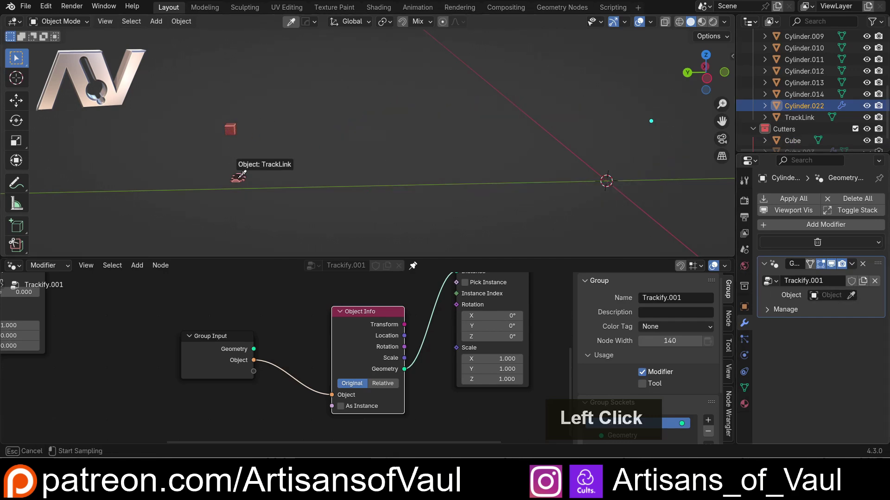
scroll("up", 3)
middle_click(502, 226)
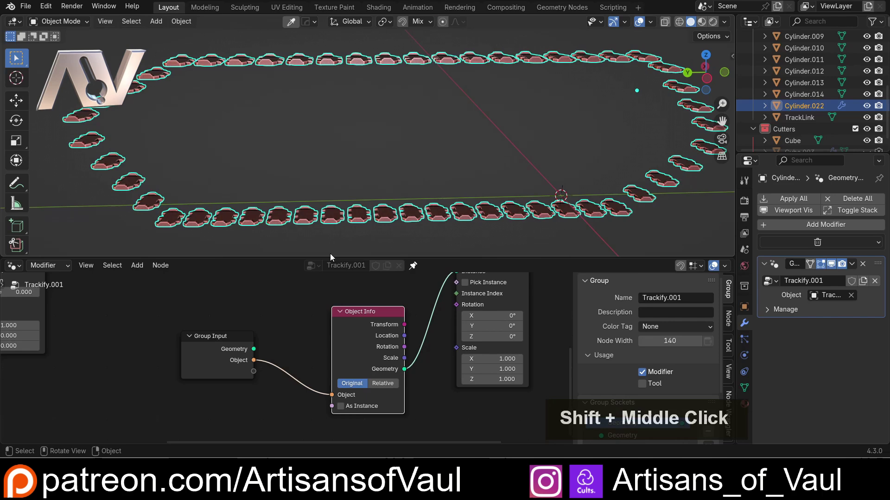
scroll("down", 3)
middle_click(458, 310)
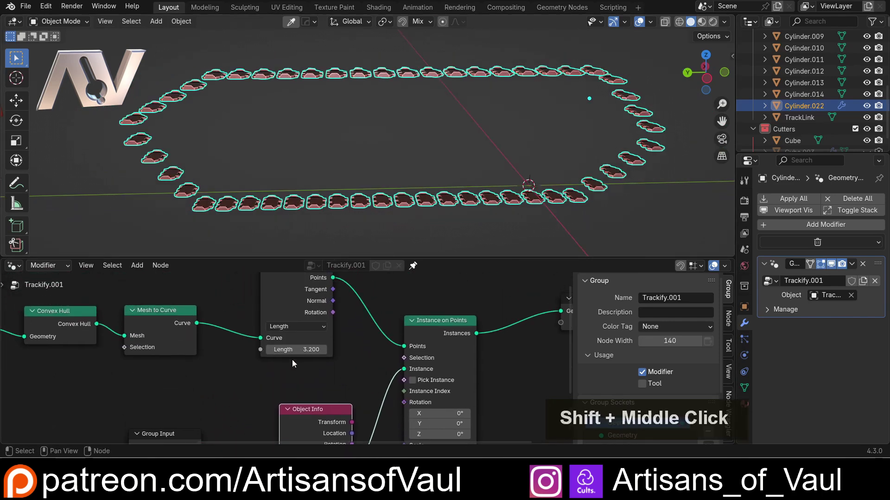
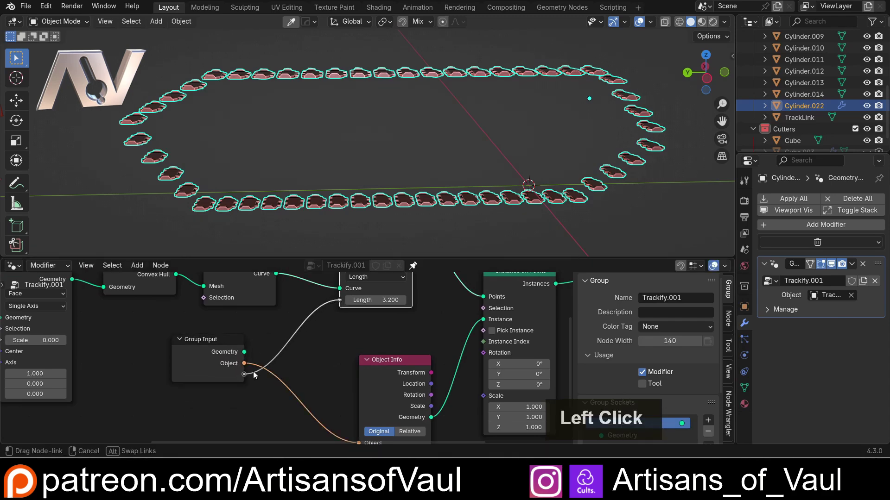
Duplicate the Group Input node and wire its spare socket into Curve to Points Length
key("Escape")
left_click(207, 343)
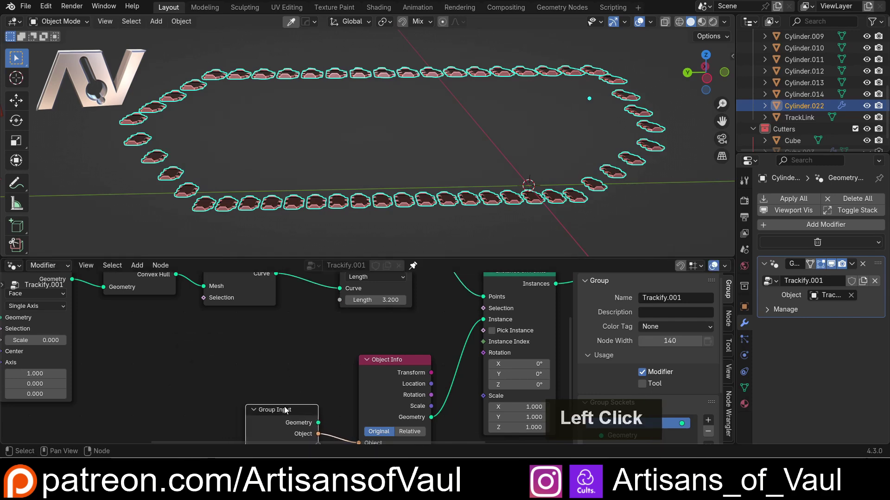
key("shift+d")
left_click(256, 318)
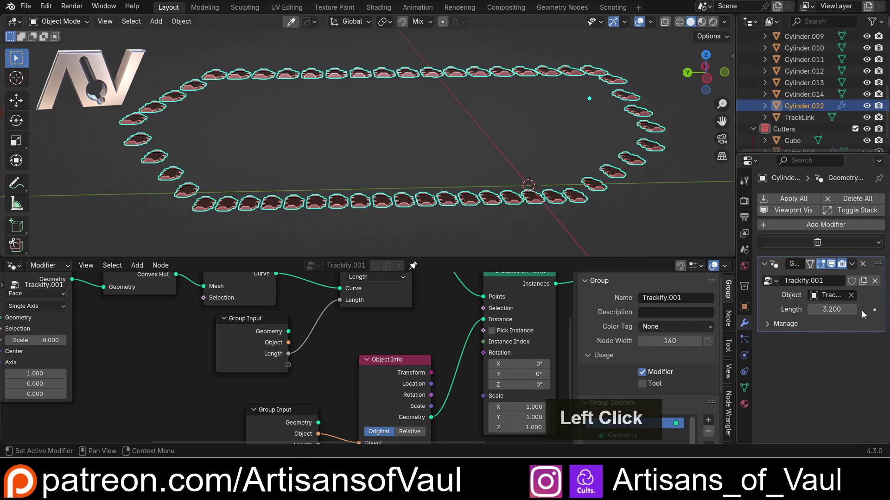
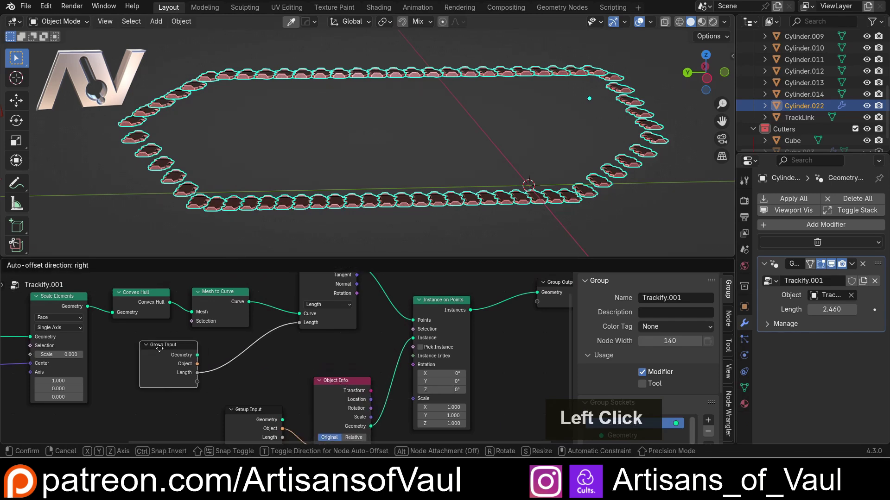
Lower the modifier's new Length input to 2.460 so the links pack tighter
scroll("down", 3)
middle_click(288, 183)
scroll("up", 3)
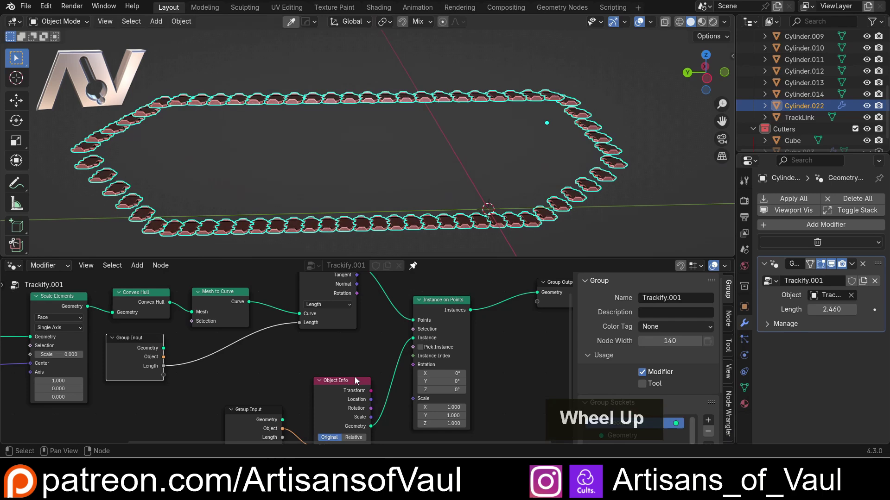
left_click(351, 385)
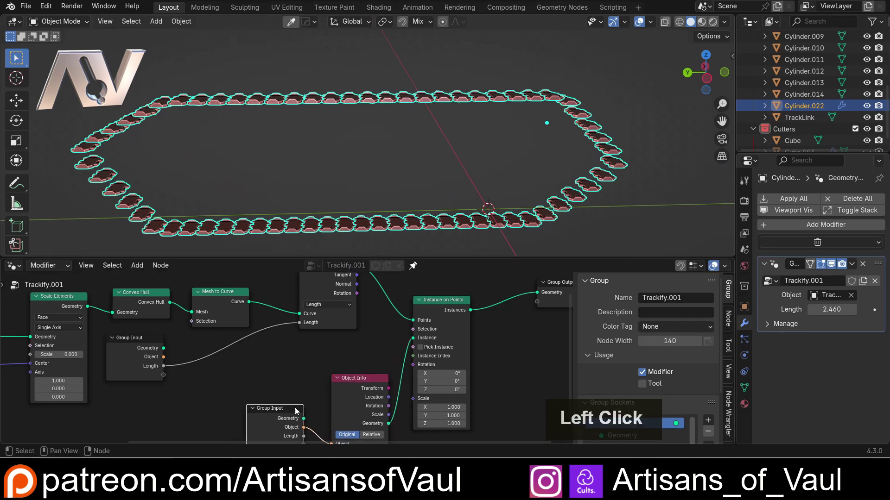
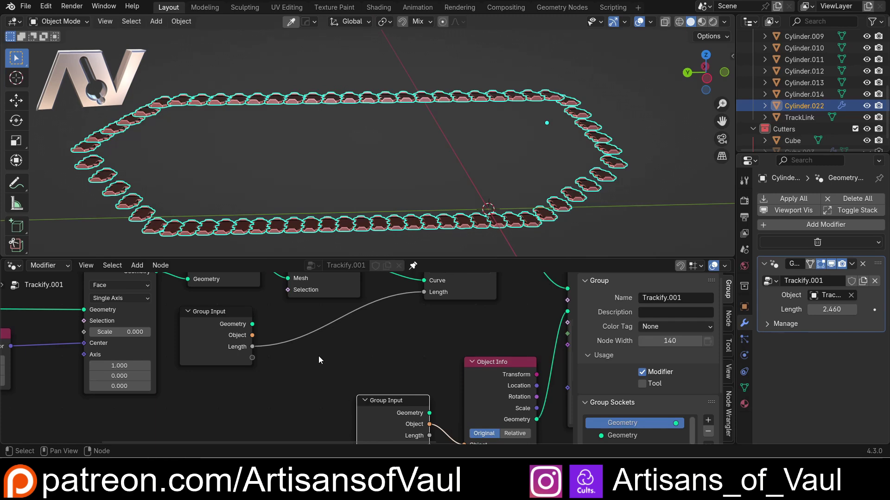
Add a Dial Gizmo driving the Length input and drag it in the viewport to adjust spacing
key("shift+a")
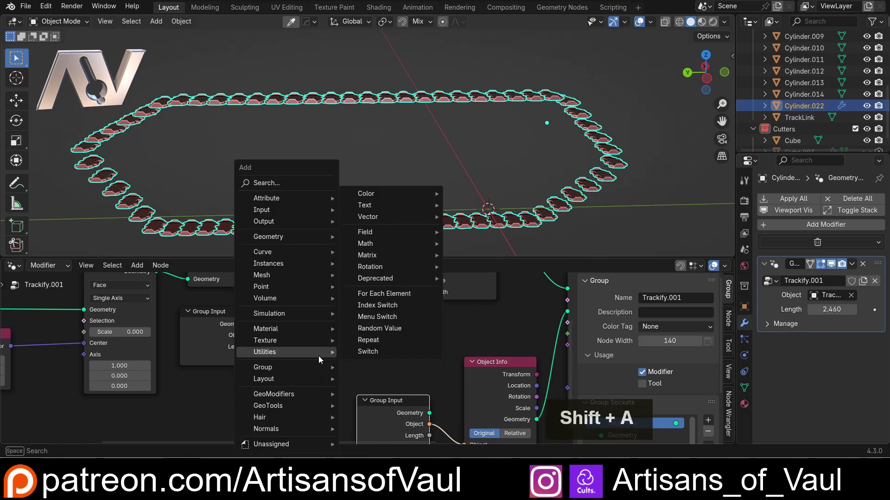
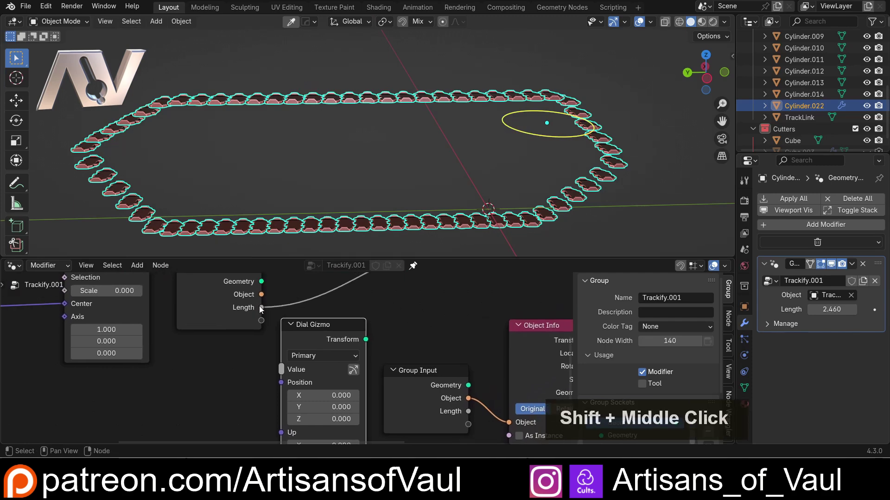
left_click(269, 319)
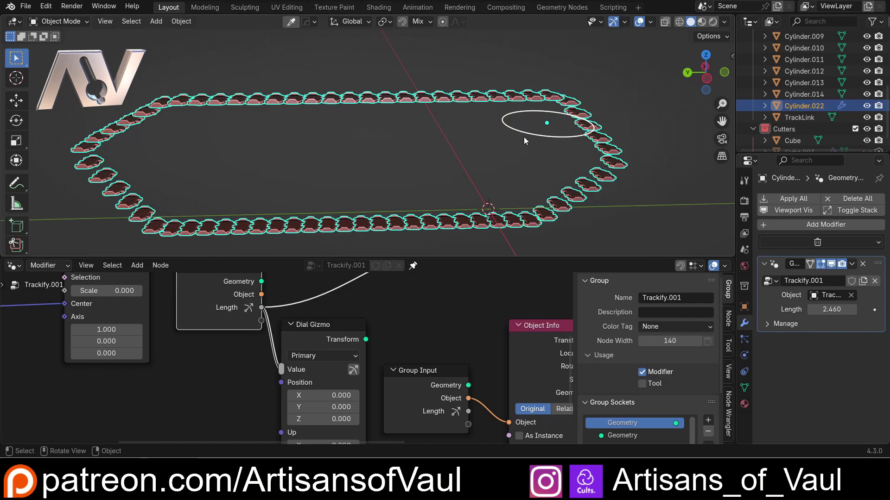
left_click(529, 136)
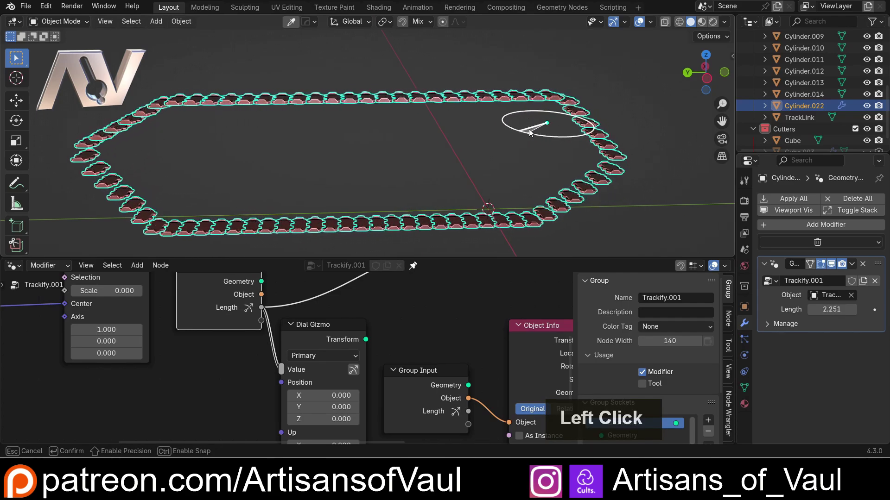
middle_click(499, 171)
middle_click(481, 173)
middle_click(453, 174)
middle_click(425, 155)
scroll("down", 3)
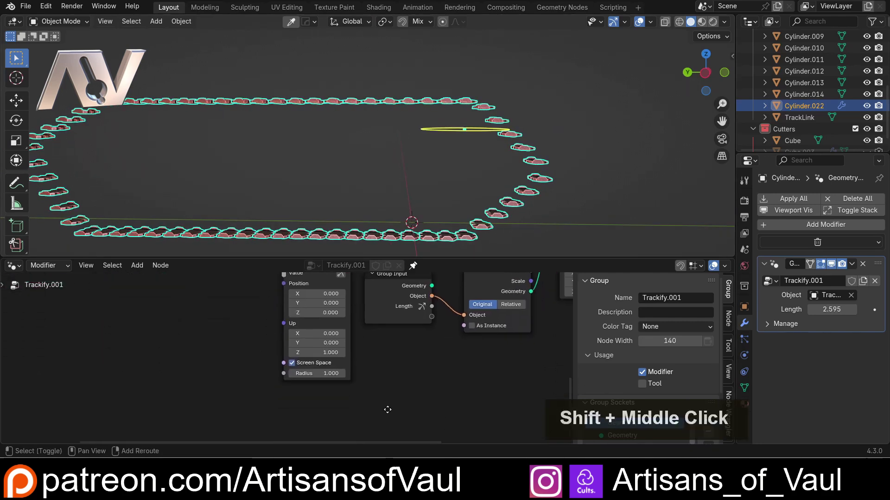
middle_click(352, 458)
scroll("up", 3)
middle_click(425, 330)
middle_click(445, 230)
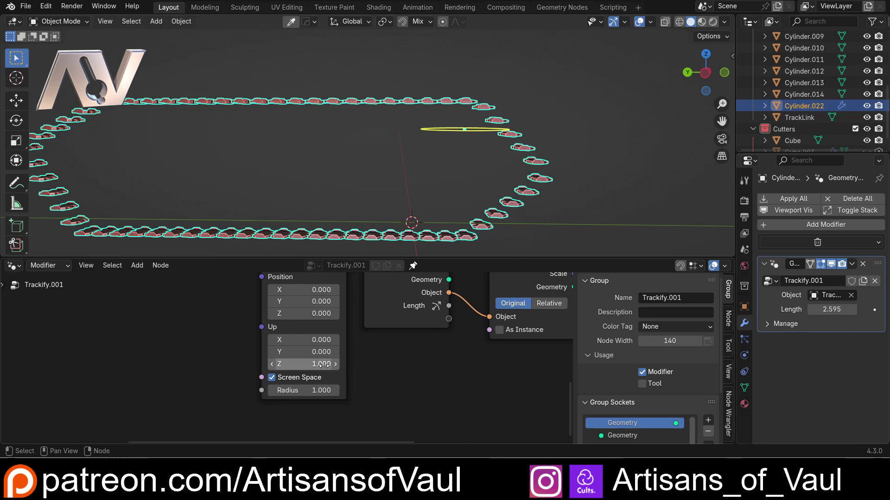
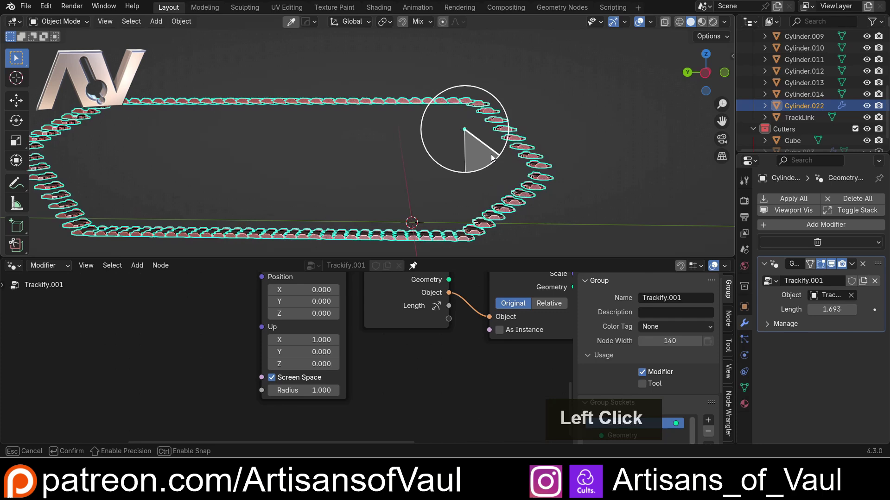
Settle the dial's Length at 3.056 and switch off Screen Space on the Dial Gizmo node
left_click(396, 301)
key("-")
key("1")
key("Return")
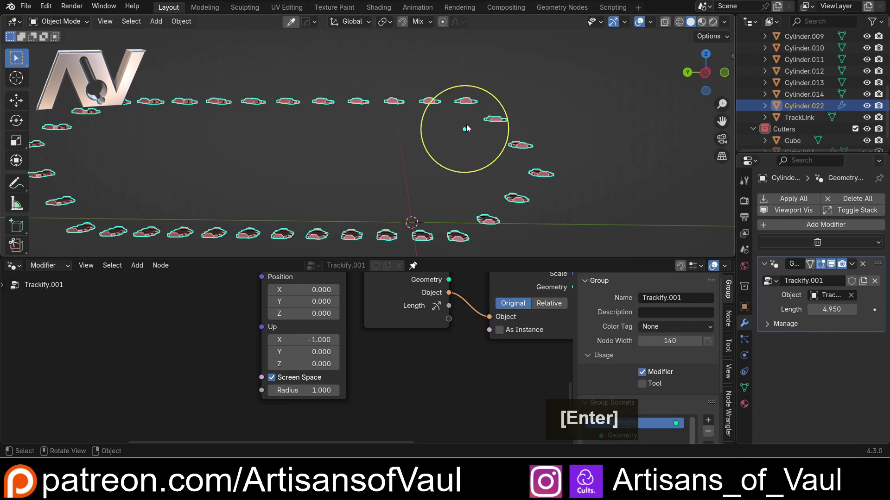
left_click(445, 95)
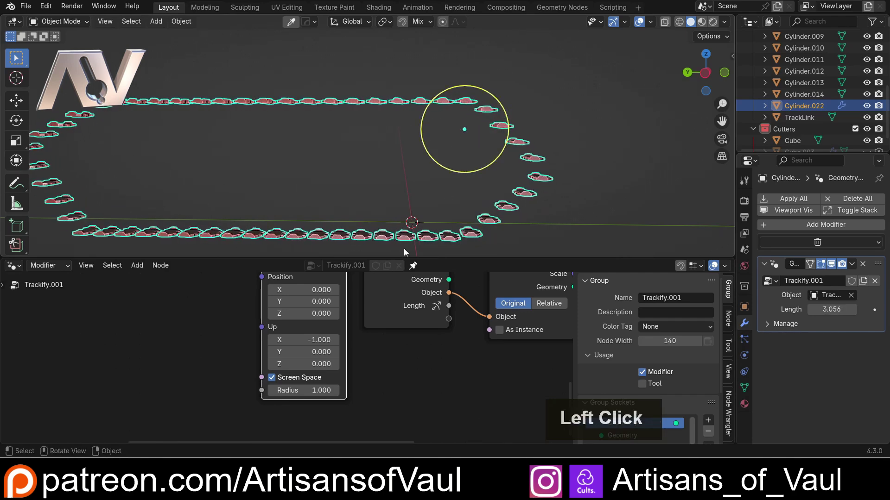
scroll("down", 3)
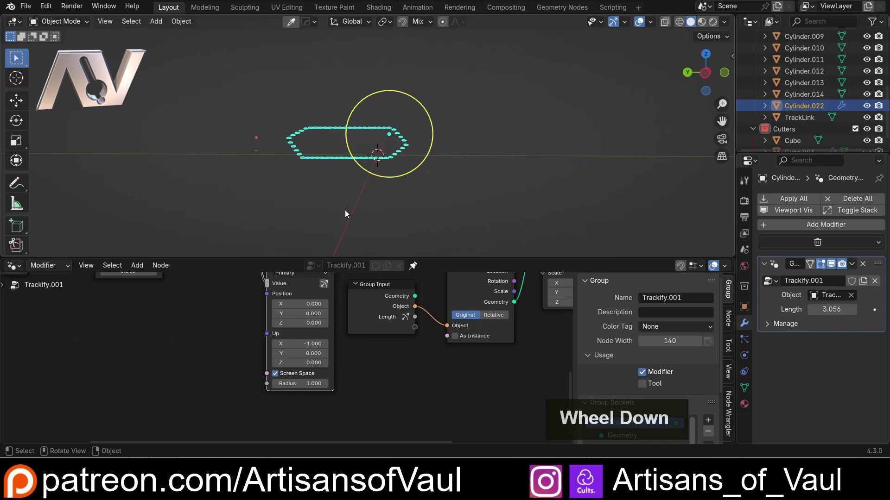
scroll("up", 3)
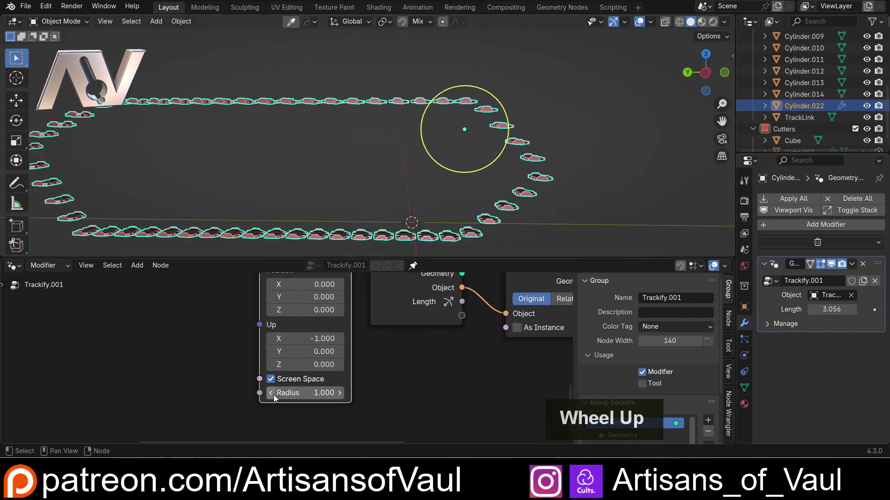
left_click(273, 386)
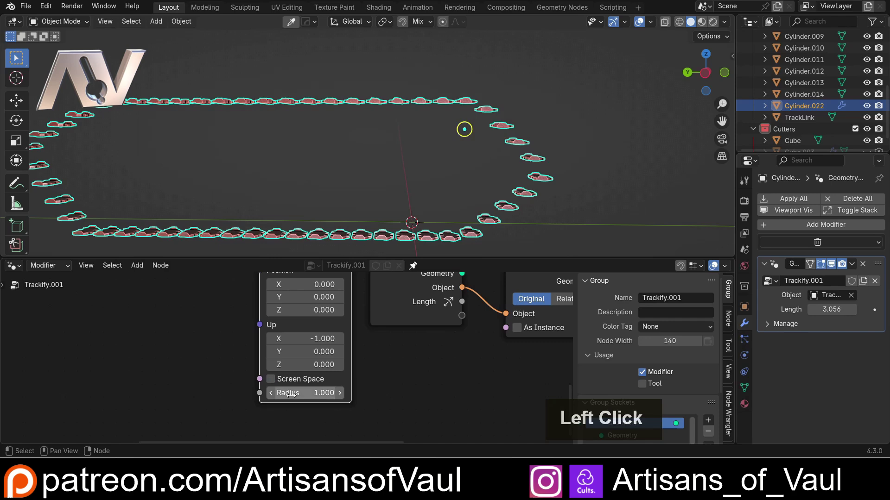
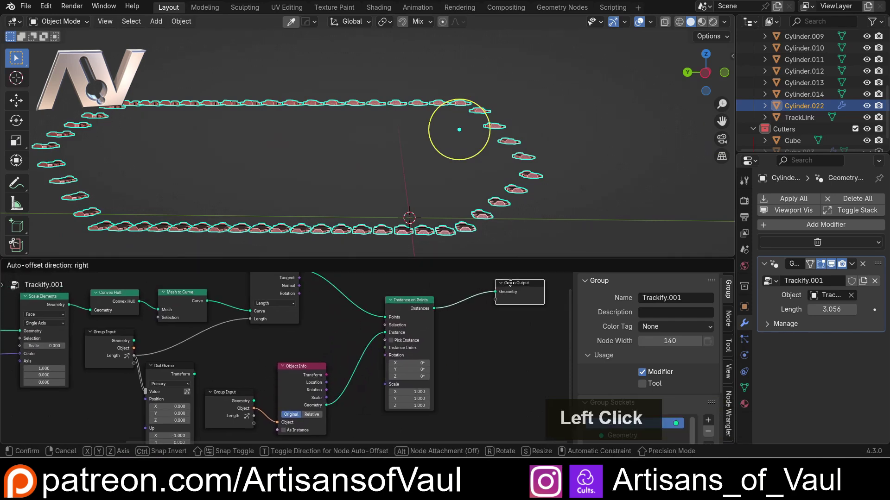
Wire Curve to Points Rotation into the Rotation input of Instance on Points
middle_click(417, 155)
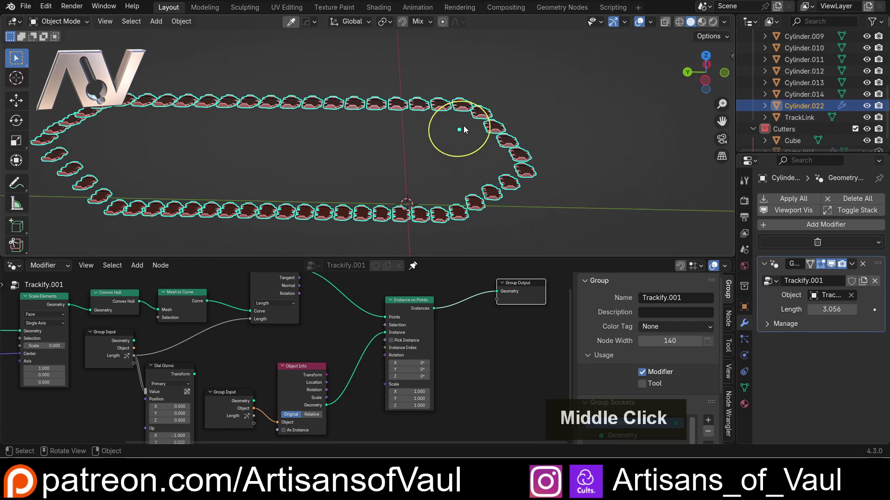
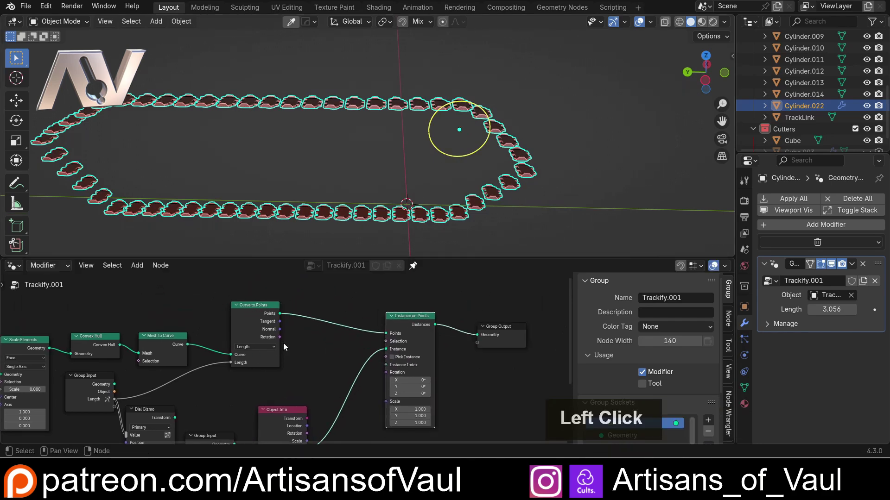
scroll("up", 3)
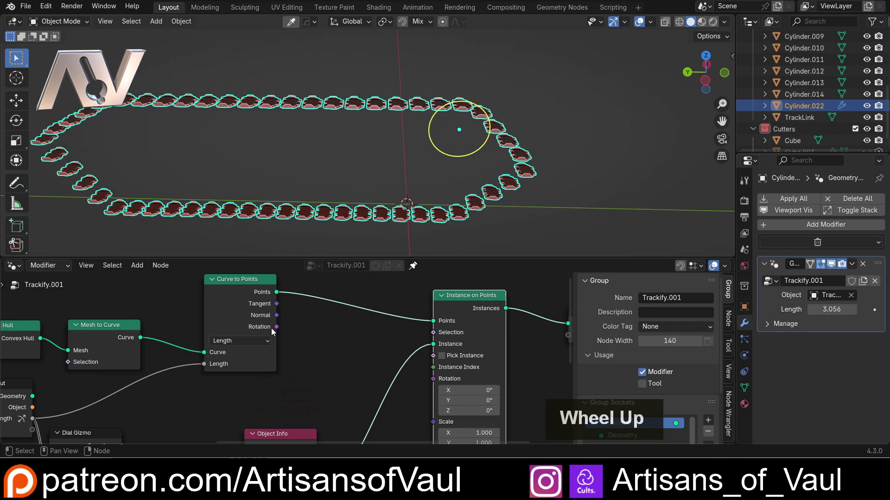
middle_click(263, 219)
middle_click(298, 194)
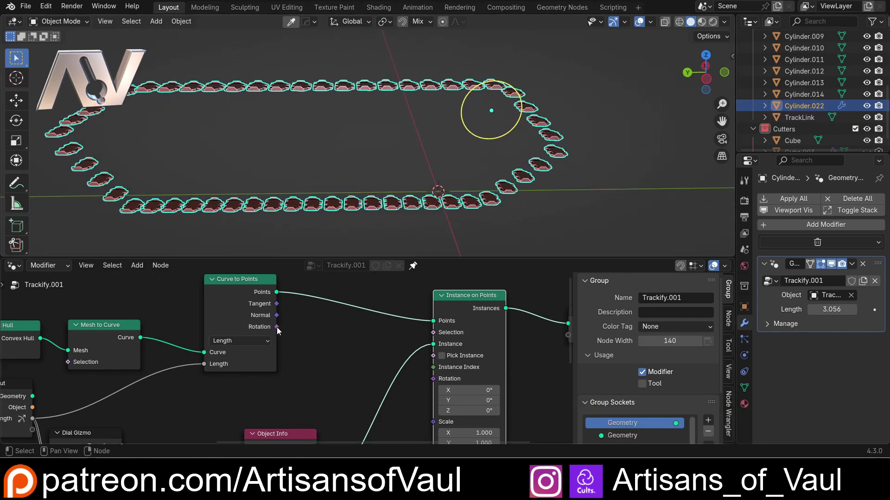
left_click(278, 331)
middle_click(325, 192)
scroll("down", 3)
middle_click(205, 152)
Inspect the reoriented links around the loop and bring the rotation connection into view
scroll("up", 3)
middle_click(254, 144)
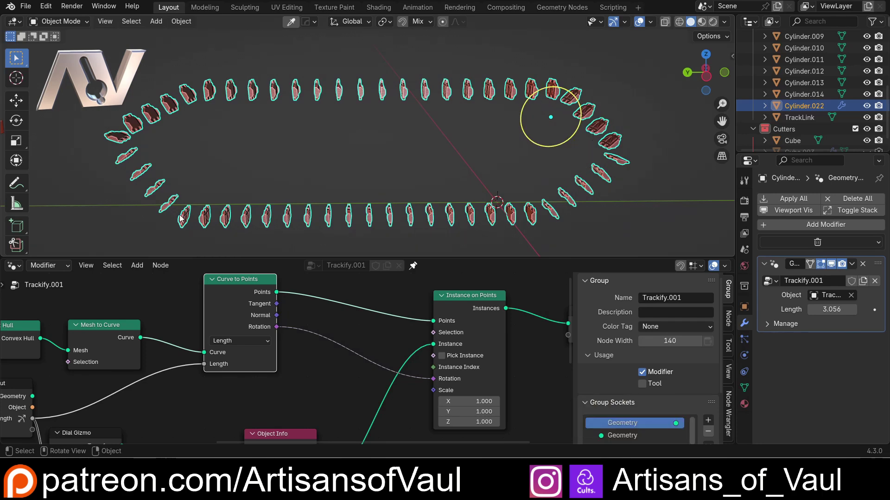
scroll("up", 3)
middle_click(479, 187)
scroll("down", 3)
left_click(448, 307)
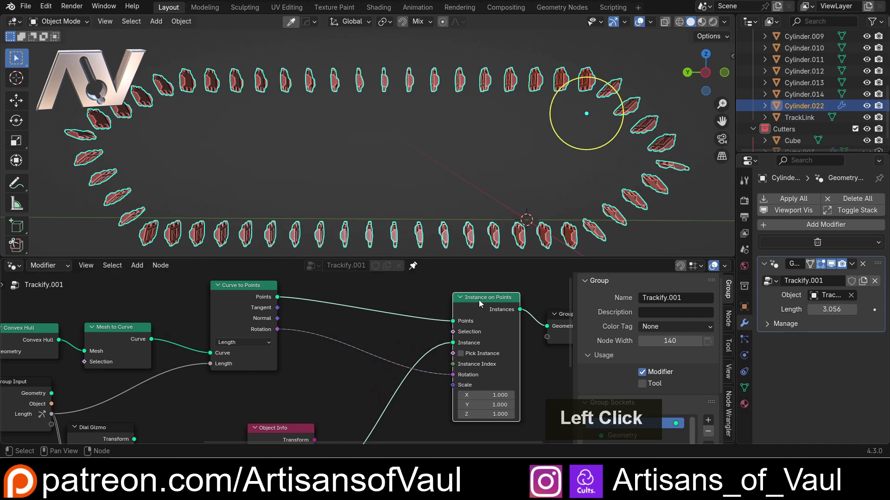
scroll("up", 3)
middle_click(376, 344)
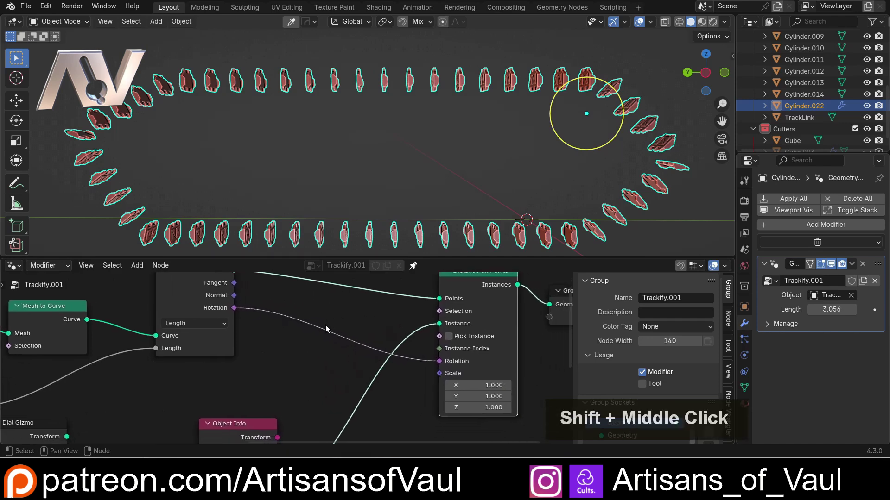
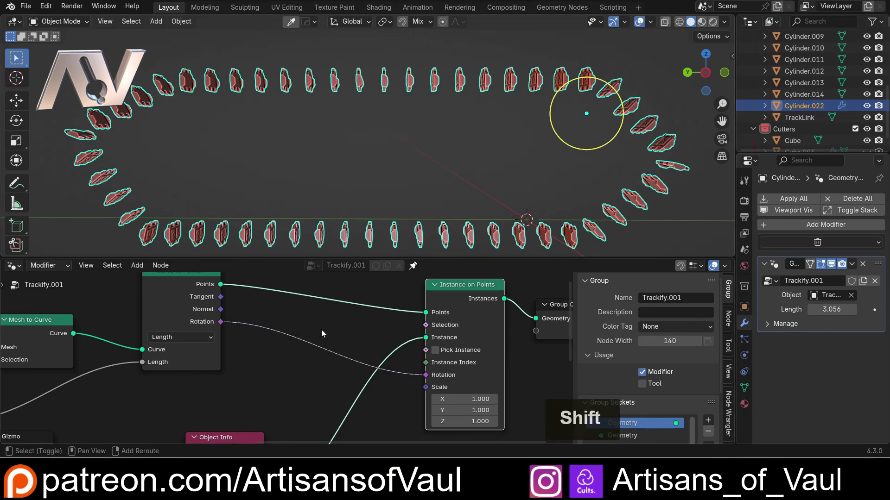
Add a Vector Math (Add) node onto the rotation link and check the links' orientation
key("shift+a")
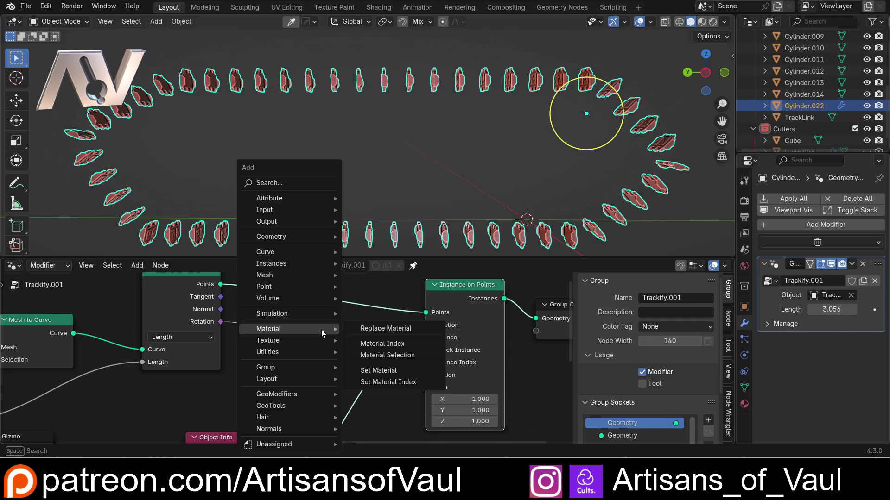
key("v")
key("e")
key("t")
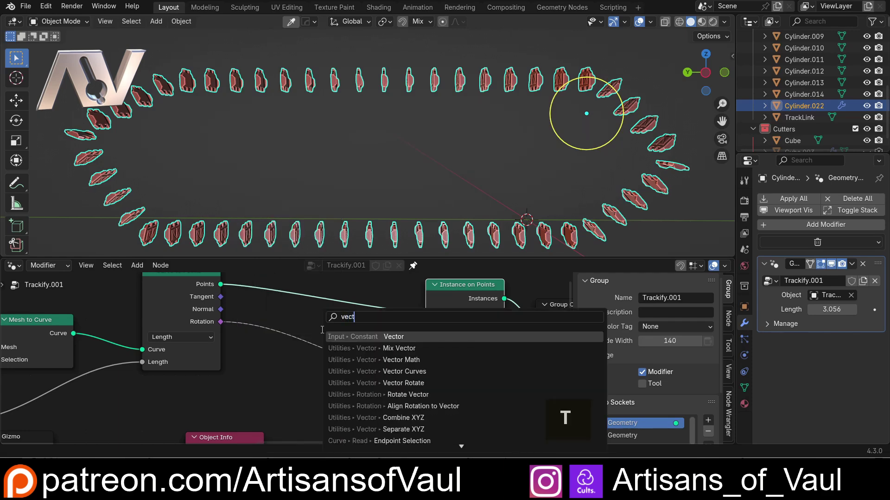
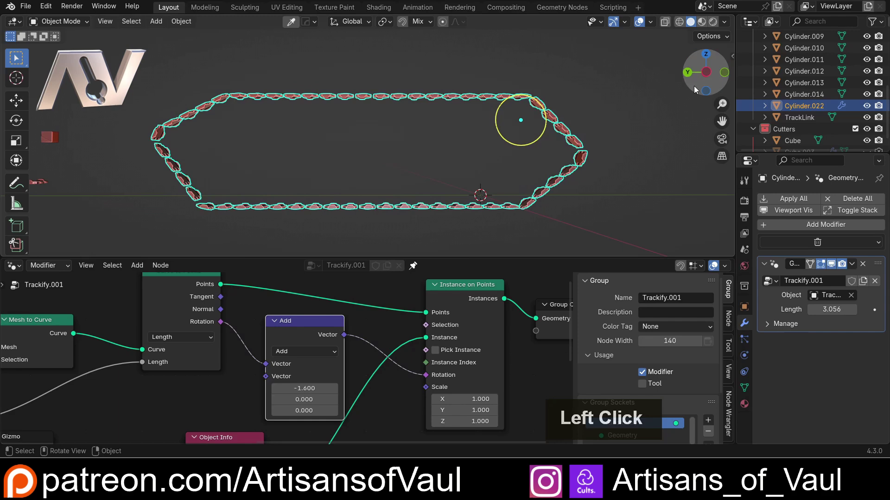
scroll("up", 3)
middle_click(456, 87)
scroll("up", 3)
middle_click(514, 213)
middle_click(481, 205)
middle_click(402, 197)
Set the Add node's X offset to -1.580 so the links sit flat along the loop
scroll("up", 3)
middle_click(524, 208)
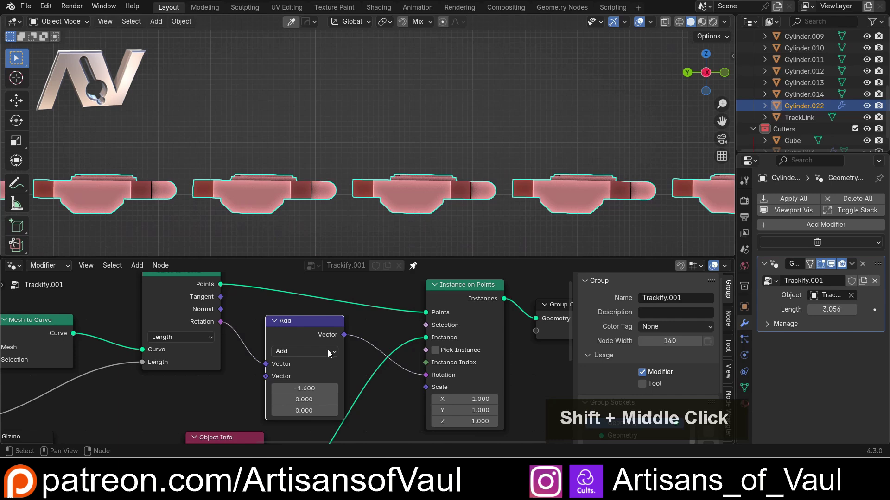
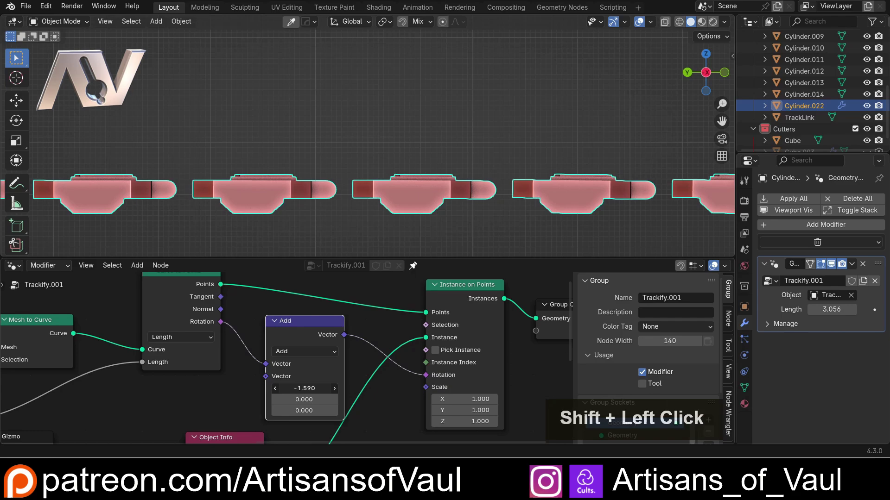
left_click(381, 244)
scroll("down", 3)
middle_click(313, 176)
scroll("down", 3)
middle_click(412, 189)
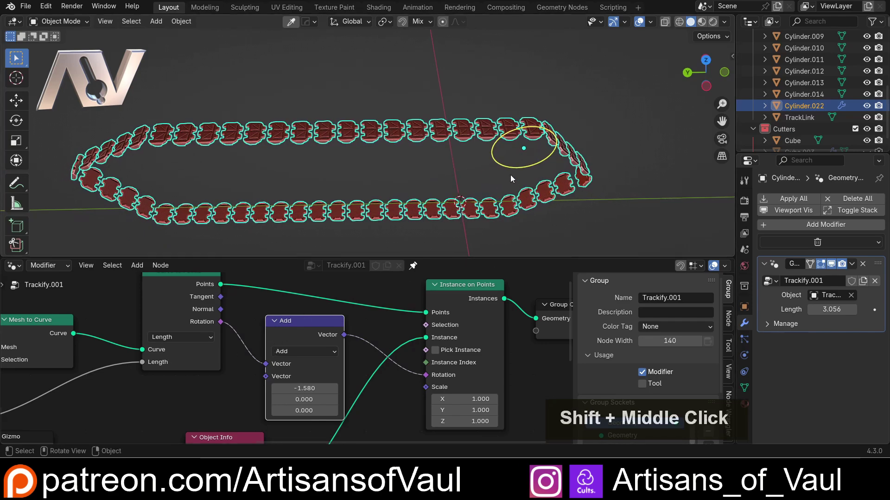
Drag the dial gizmo to shorten Length to 2.286 for an edge-to-edge tread
left_click(511, 169)
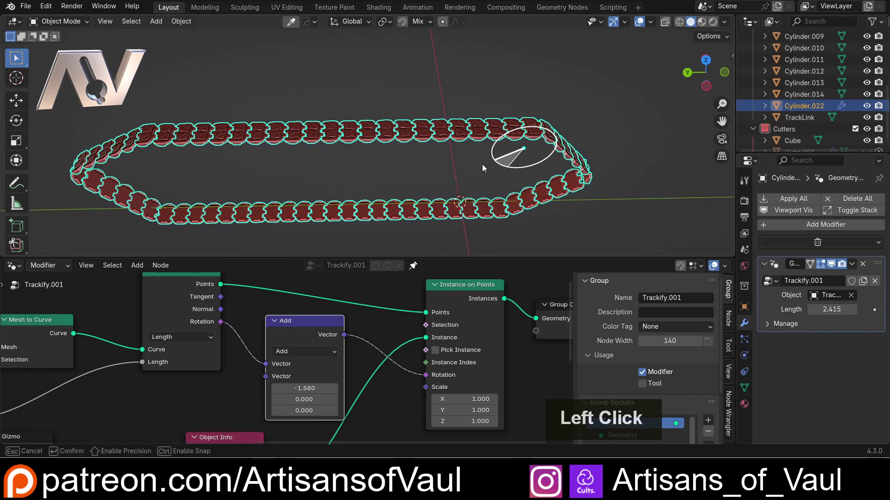
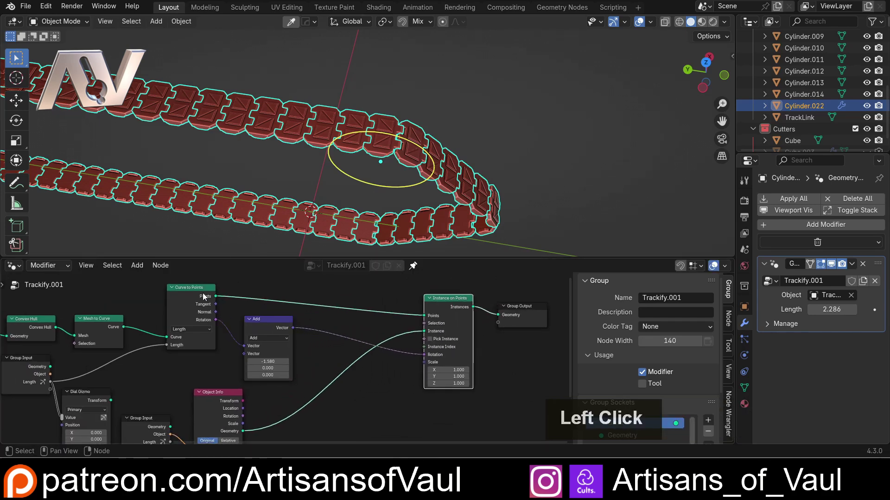
scroll("up", 3)
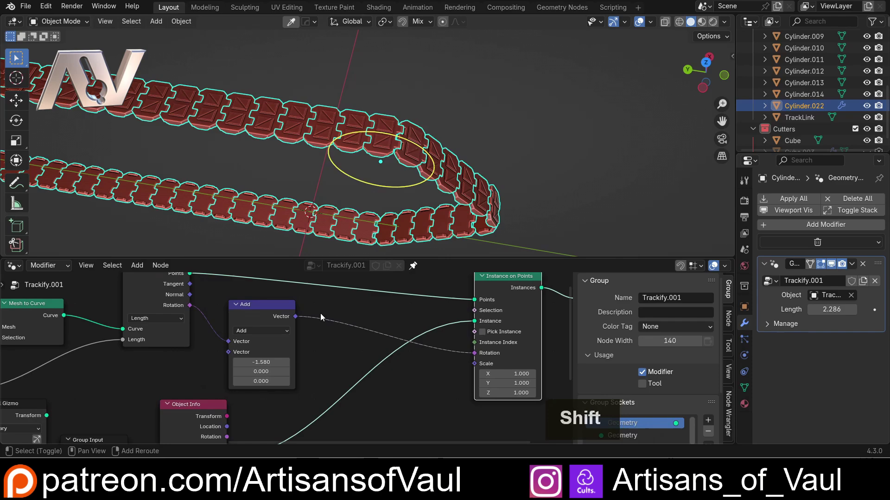
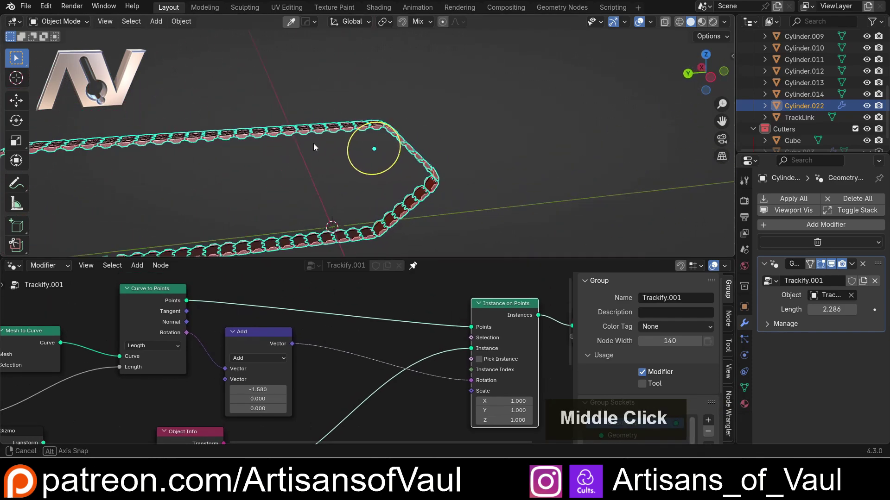
middle_click(169, 164)
middle_click(255, 160)
middle_click(468, 197)
scroll("up", 3)
middle_click(395, 173)
Review the tread along the loop and select the Add offset node on the rotation link
scroll("down", 3)
middle_click(400, 178)
scroll("down", 3)
middle_click(459, 156)
scroll("up", 3)
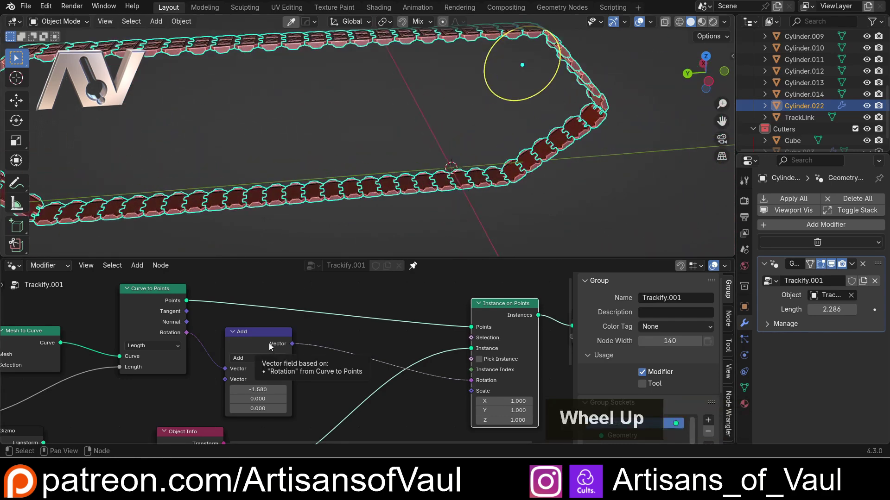
left_click(272, 346)
Detach the Vector Math Add node from the rotation link
double_click(272, 346)
scroll("down", 3)
middle_click(370, 342)
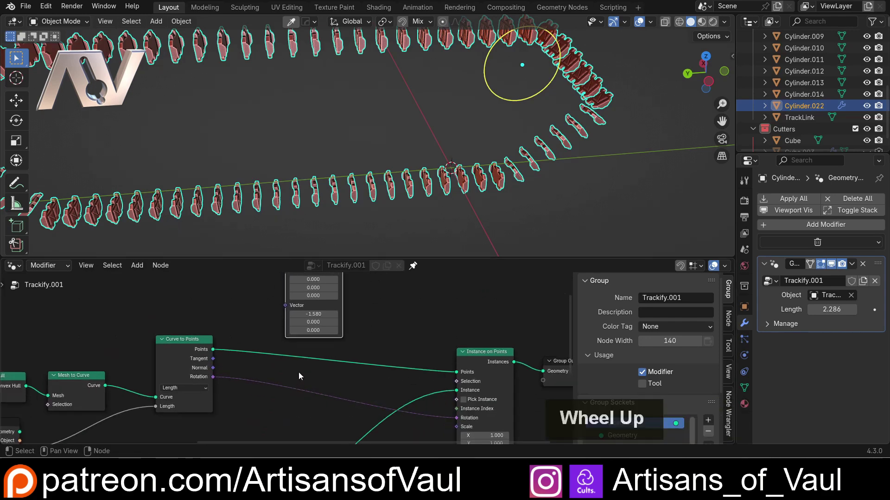
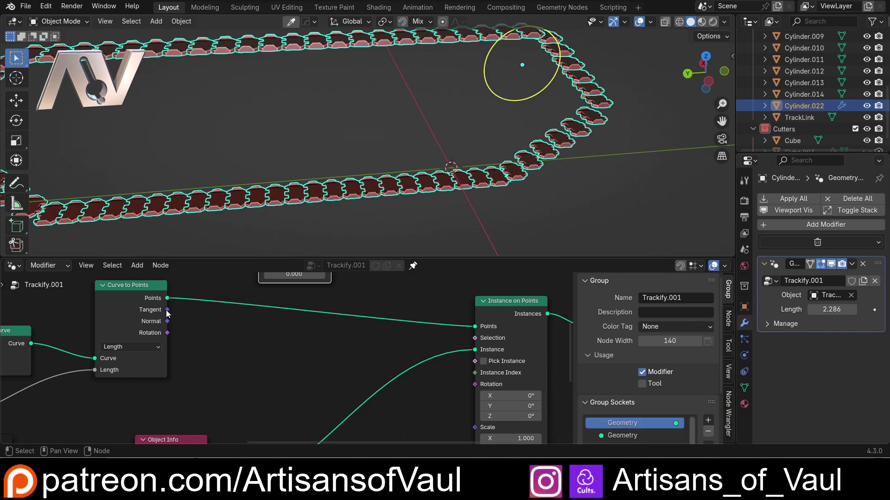
scroll("down", 3)
middle_click(323, 132)
Feed Curve to Points Tangent into Instance on Points Rotation instead
scroll("down", 3)
left_click(184, 326)
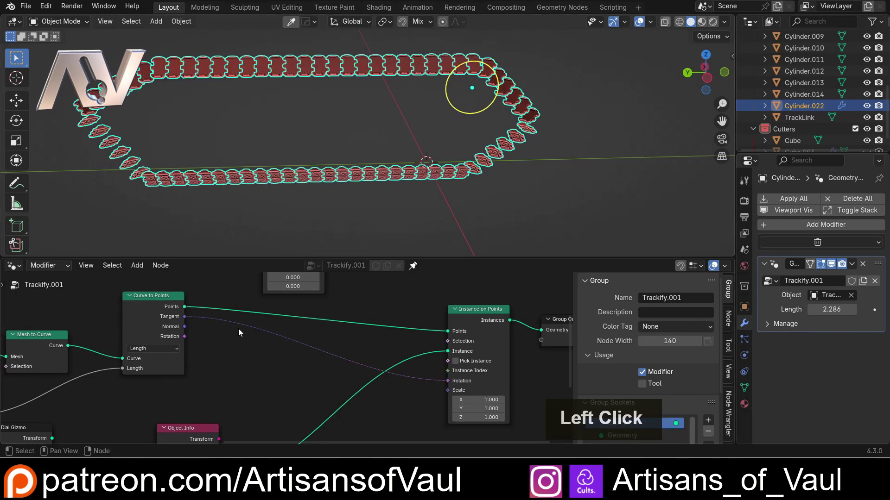
scroll("up", 3)
middle_click(283, 378)
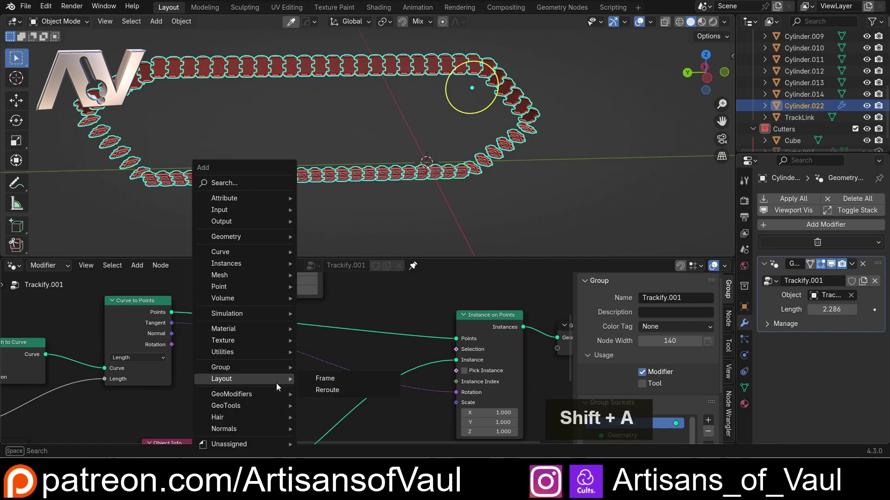
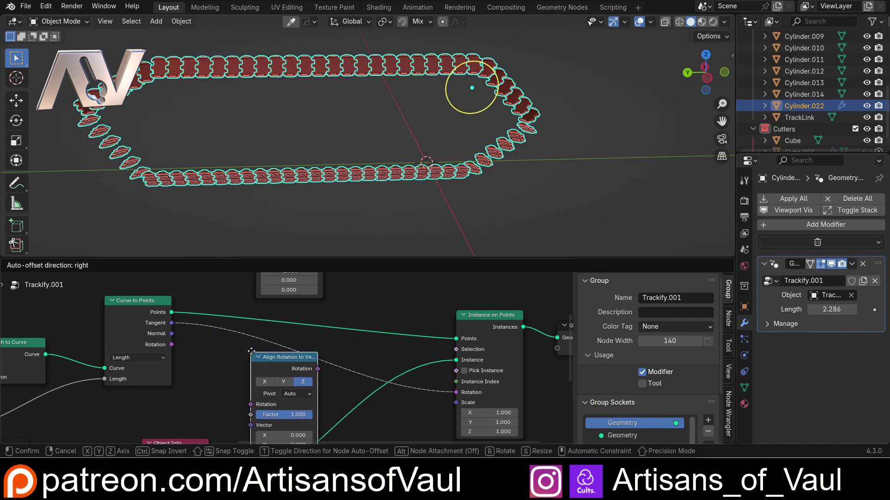
Drop an Align Rotation to Vector node on the tangent link with axis Y and pivot X
left_click(223, 343)
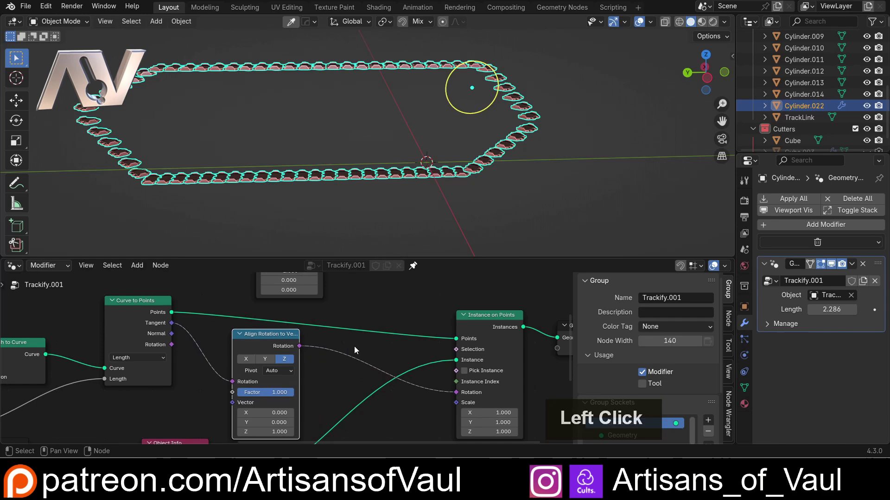
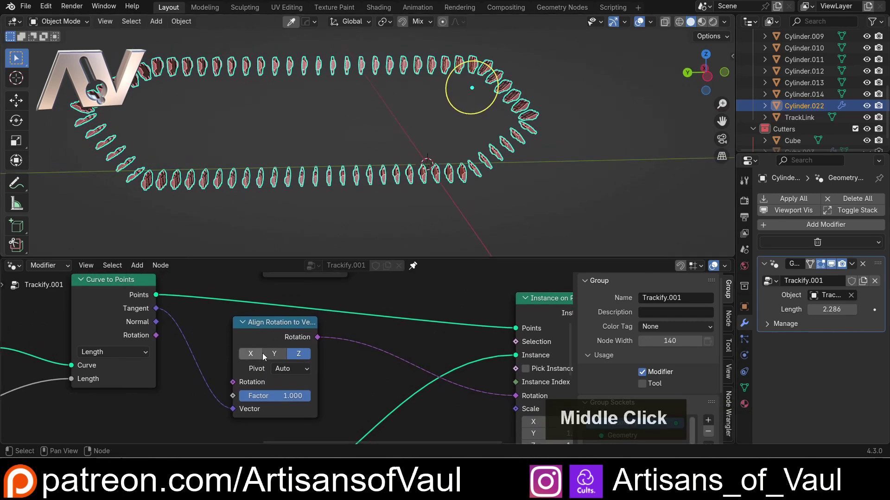
left_click(278, 360)
middle_click(217, 173)
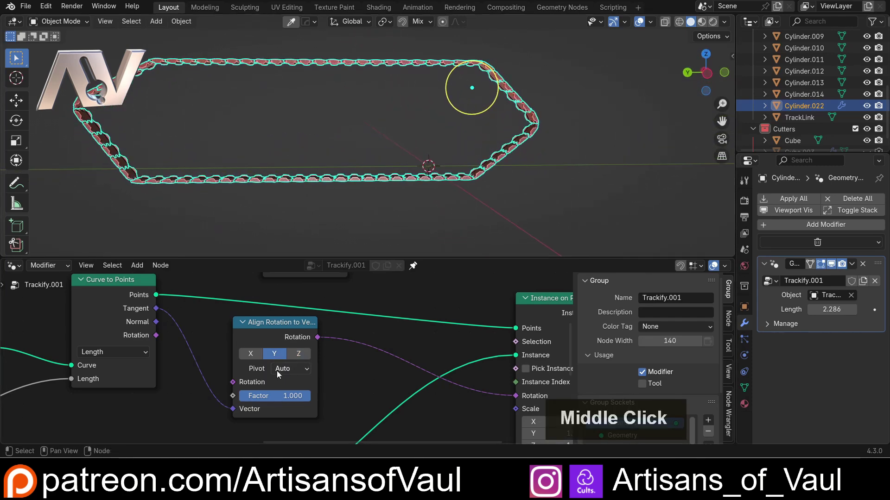
left_click(295, 378)
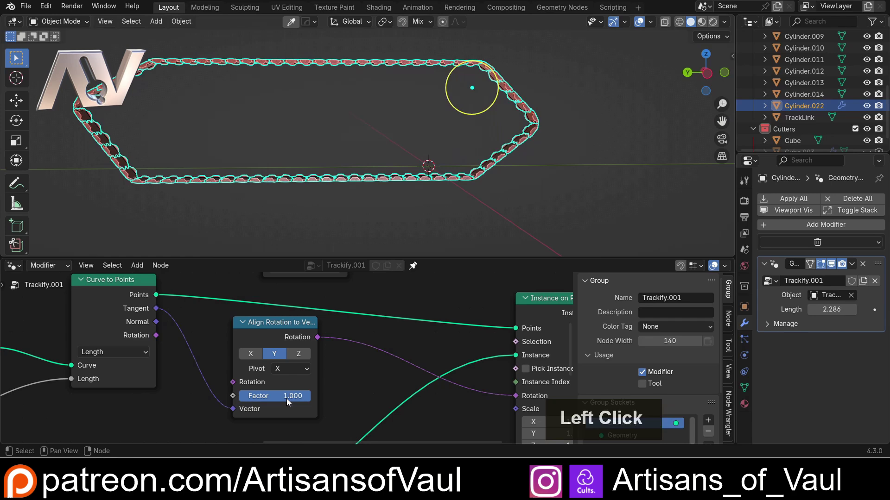
middle_click(247, 207)
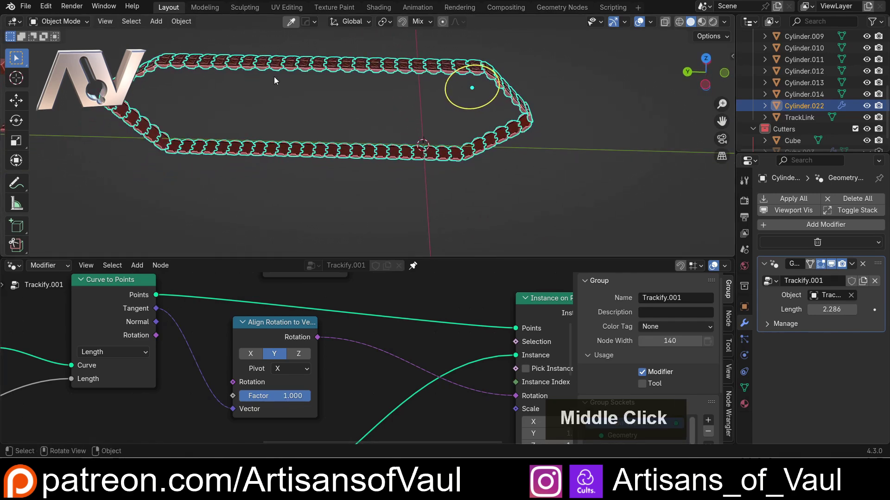
middle_click(331, 94)
middle_click(329, 98)
Try the axis and pivot choices on the alignment node, keeping Y axis with X pivot
scroll("up", 3)
left_click(238, 359)
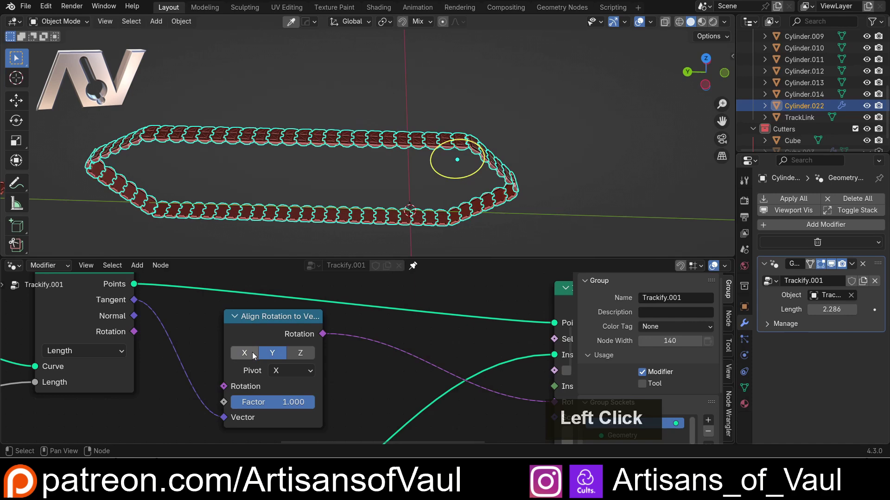
left_click(250, 358)
double_click(277, 356)
left_click(281, 355)
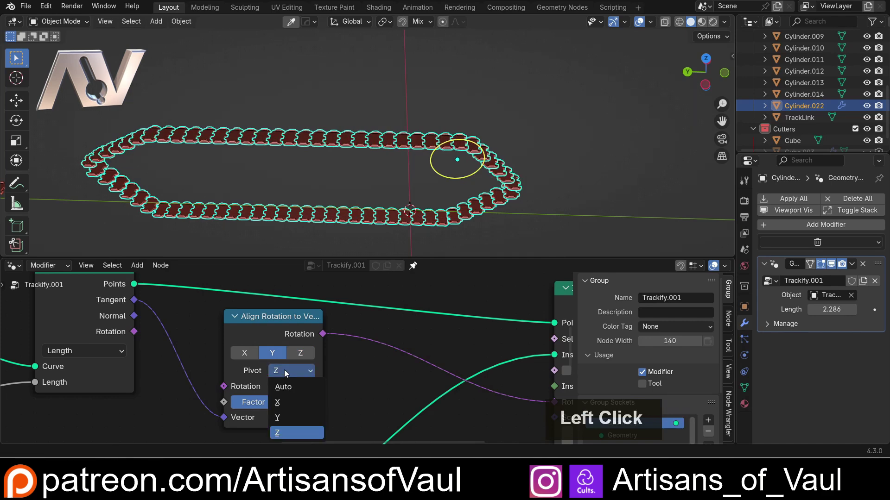
scroll("up", 3)
middle_click(292, 220)
scroll("down", 3)
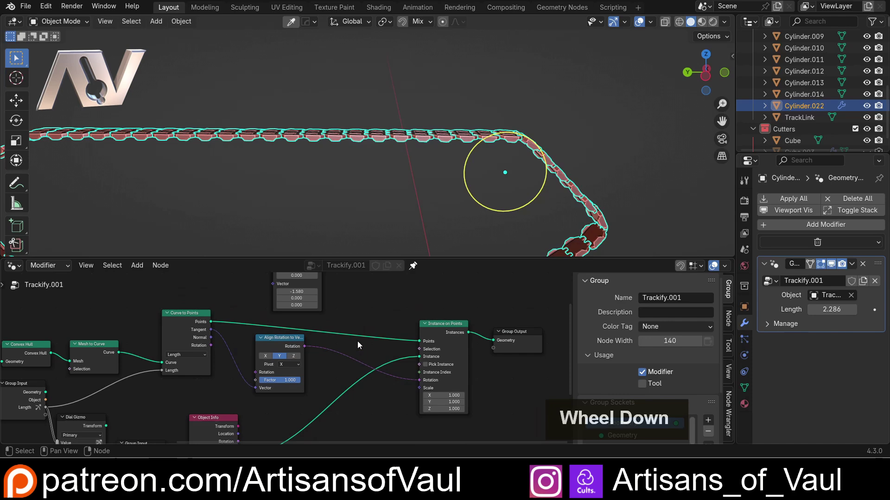
middle_click(353, 344)
middle_click(301, 316)
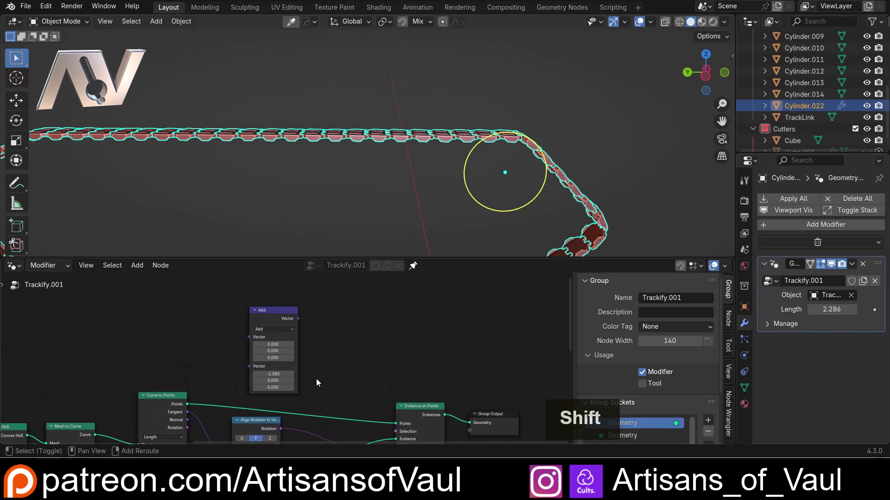
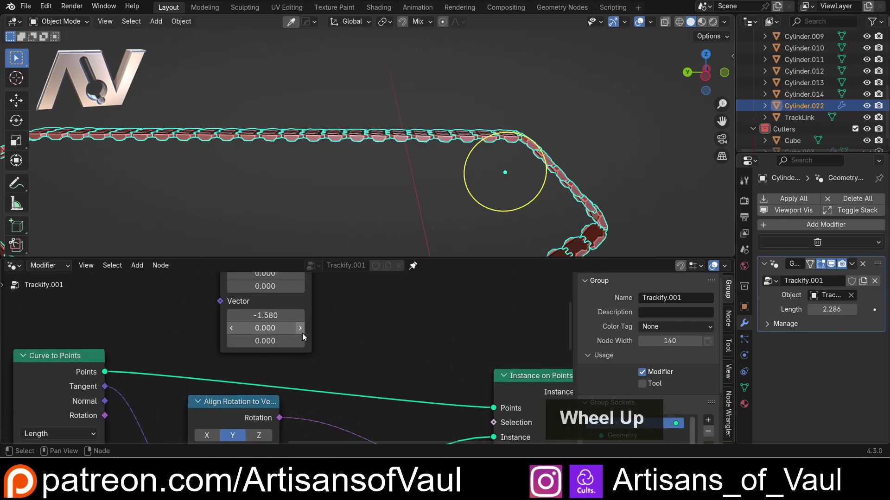
scroll("down", 3)
middle_click(318, 448)
scroll("down", 3)
middle_click(261, 326)
left_click(273, 298)
key("Delete")
scroll("up", 3)
middle_click(263, 387)
scroll("up", 3)
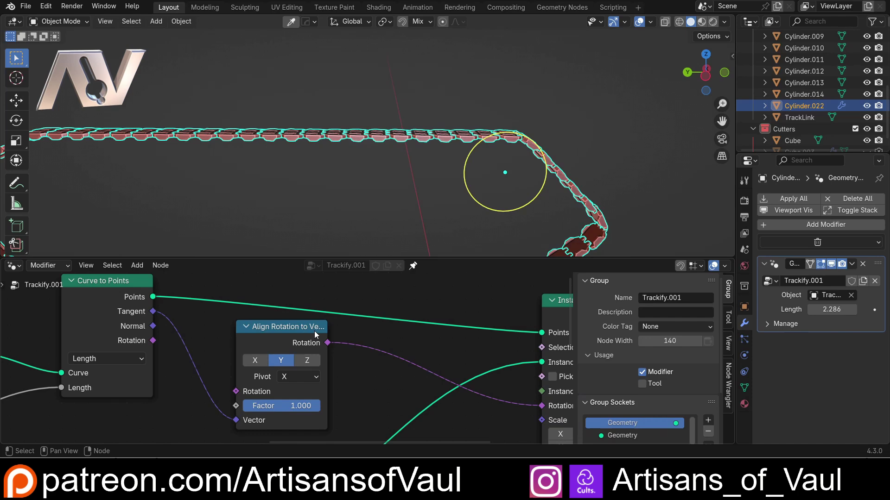
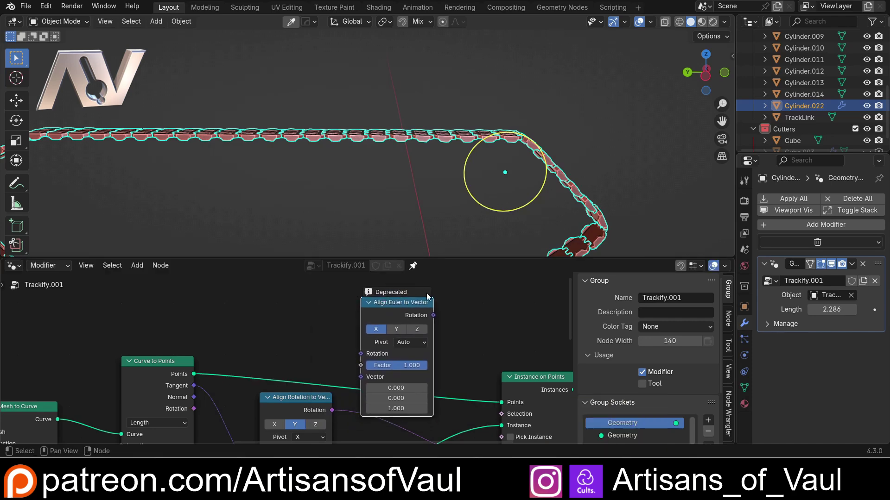
left_click(405, 305)
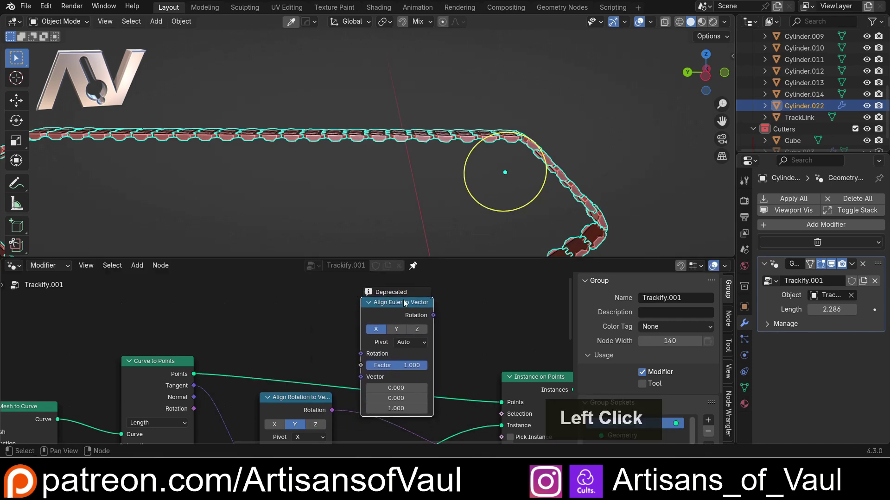
scroll("down", 3)
middle_click(301, 338)
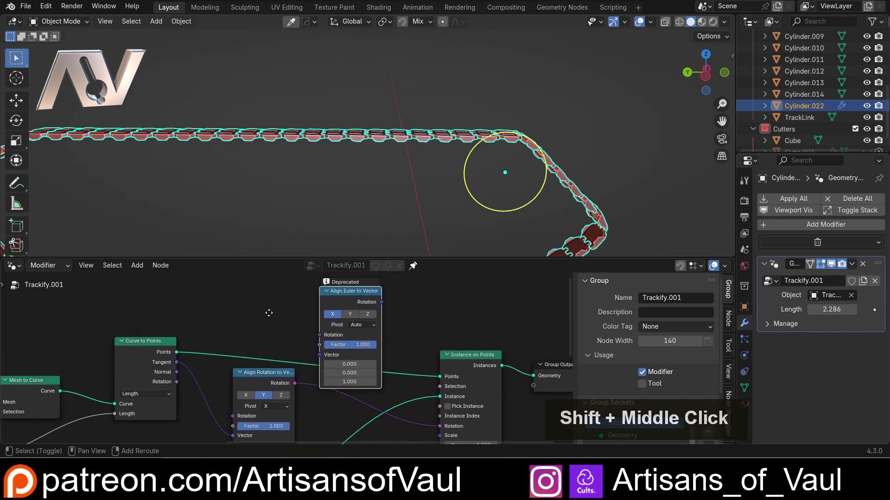
left_click(342, 305)
key("Delete")
scroll("down", 3)
middle_click(463, 264)
scroll("up", 3)
scroll("down", 3)
middle_click(482, 330)
left_click(328, 337)
scroll("down", 3)
middle_click(237, 206)
middle_click(291, 158)
scroll("up", 3)
middle_click(224, 216)
middle_click(237, 212)
middle_click(266, 207)
middle_click(324, 202)
middle_click(319, 170)
middle_click(321, 147)
middle_click(328, 150)
middle_click(339, 155)
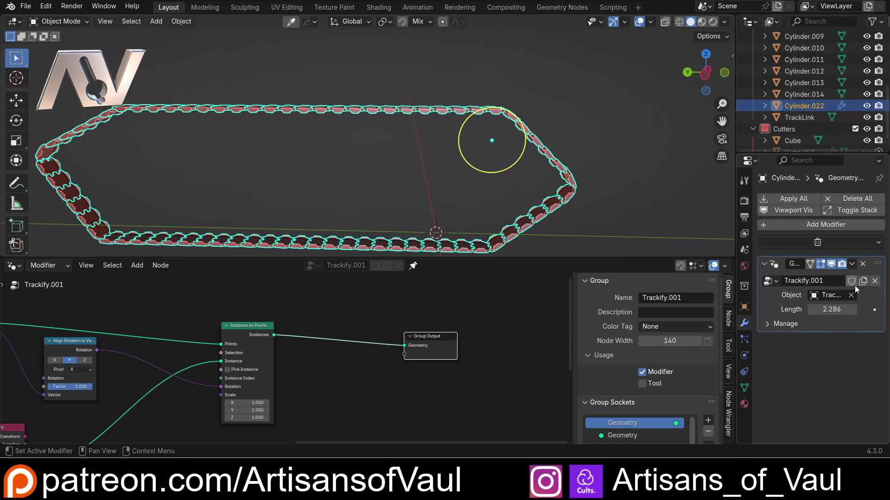
Attempt to apply Trackify.001, hitting the no-mesh error since the links are still instances
left_click(853, 268)
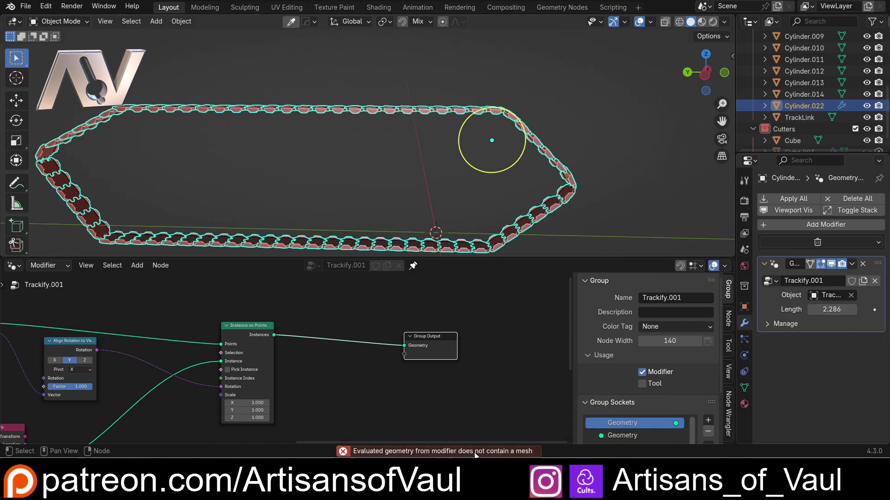
left_click(433, 345)
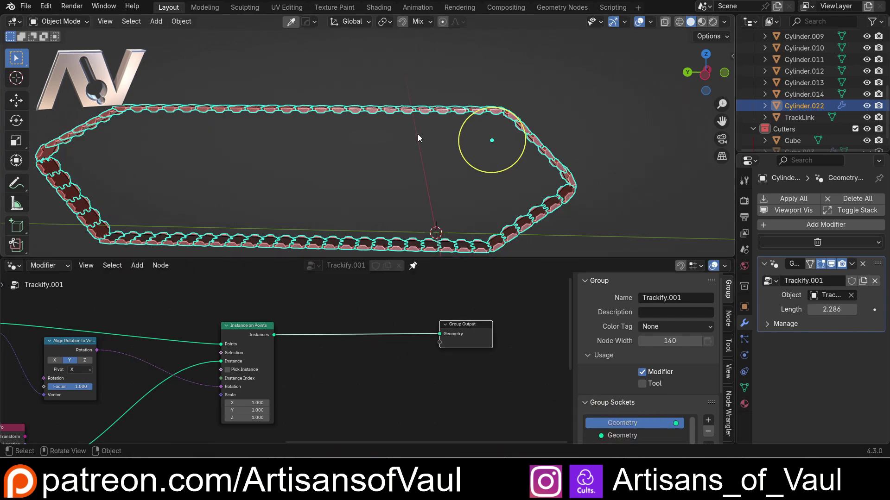
middle_click(418, 159)
left_click(424, 195)
scroll("up", 3)
middle_click(308, 107)
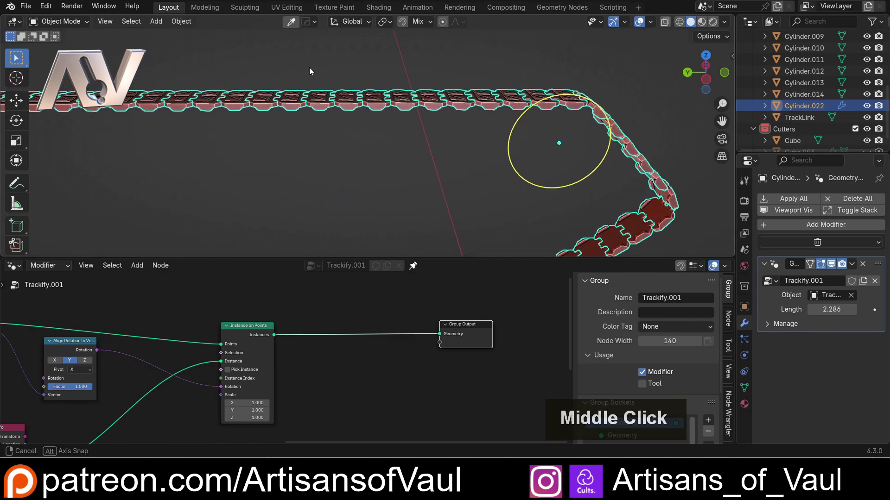
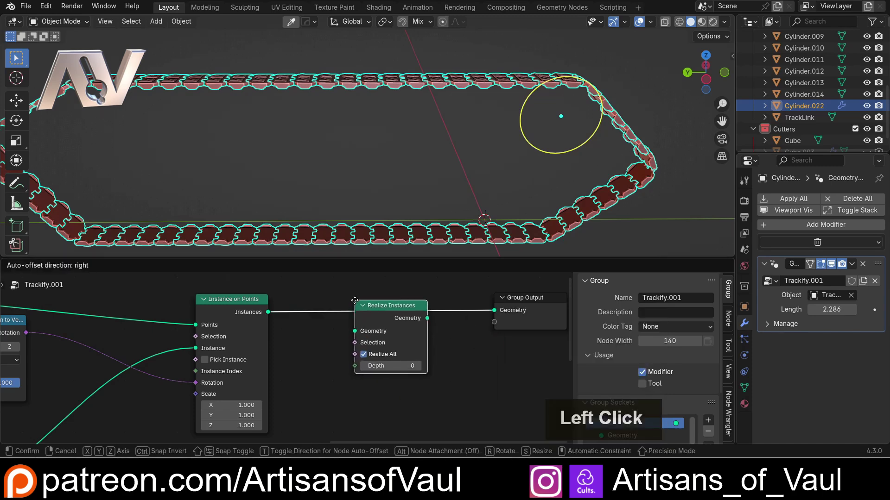
Insert Realize Instances before Group Output, inspect the real tread and tidy the node layout
left_click(357, 304)
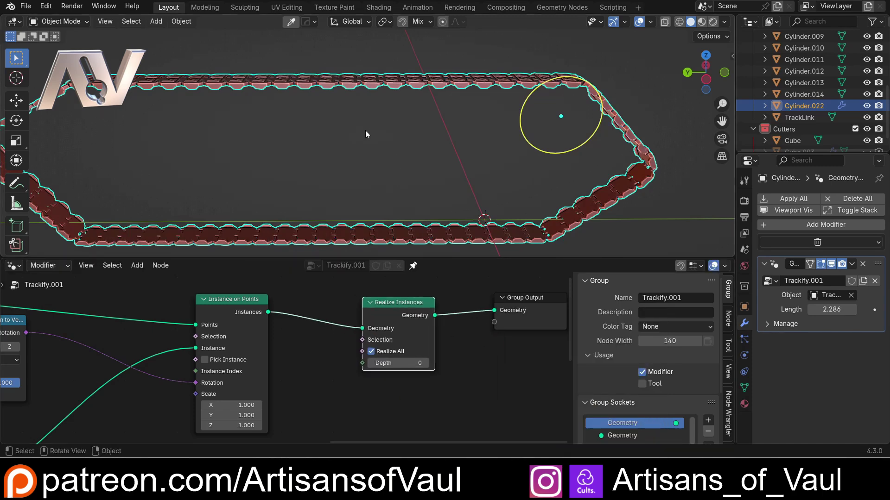
middle_click(364, 144)
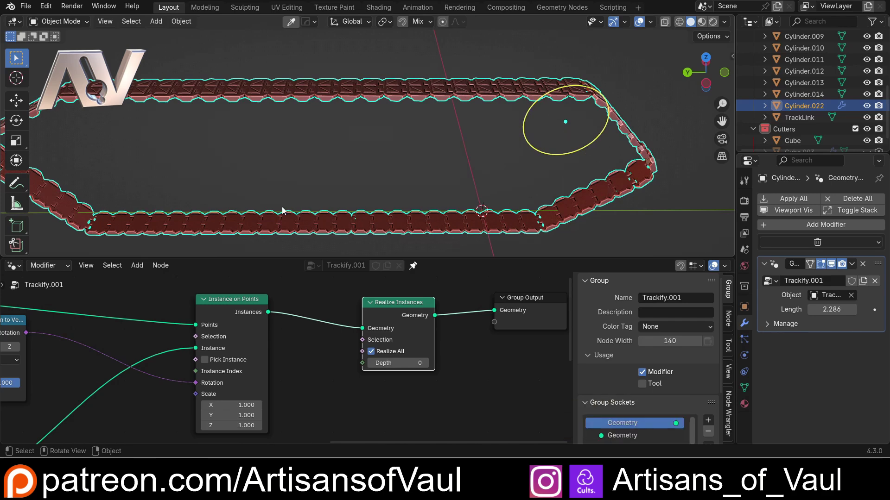
middle_click(262, 173)
middle_click(263, 174)
middle_click(262, 188)
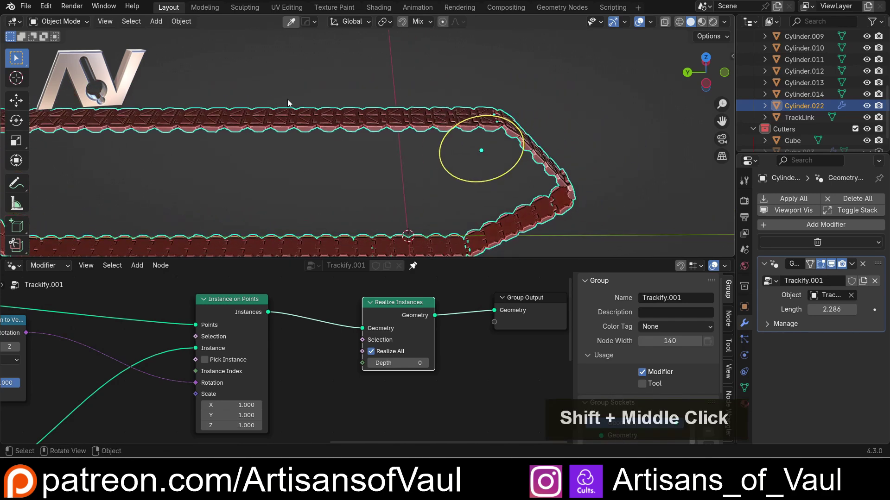
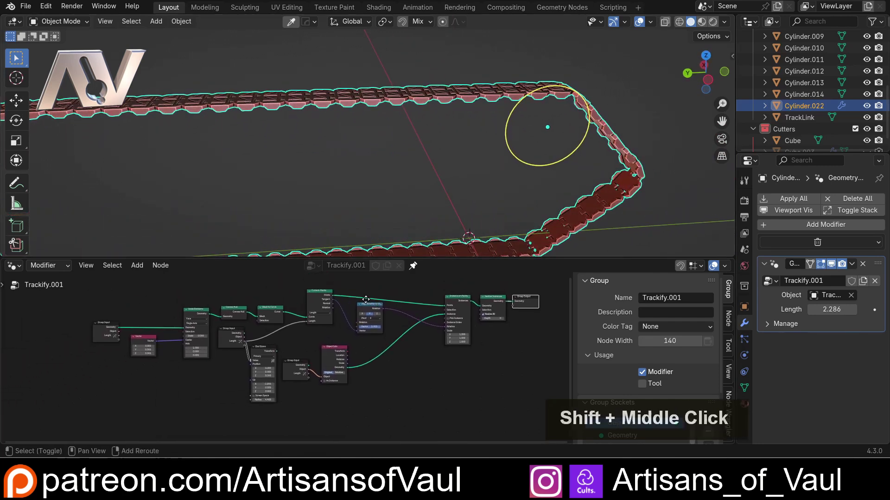
left_click(460, 306)
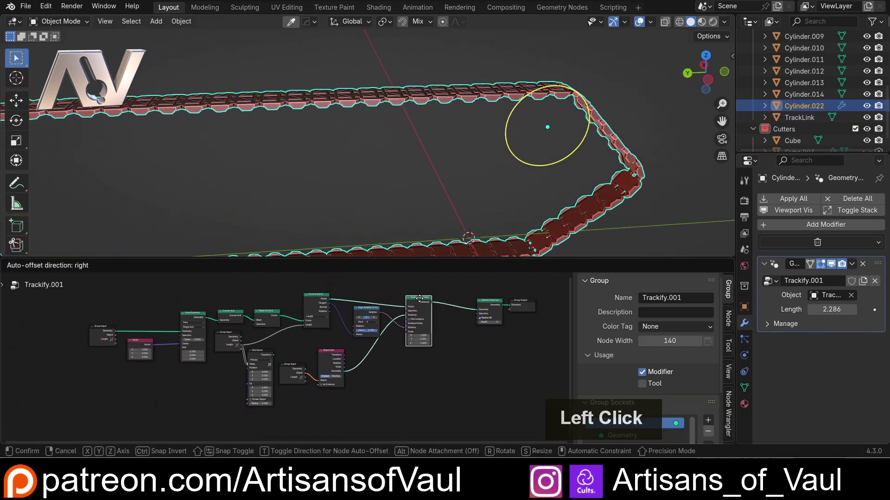
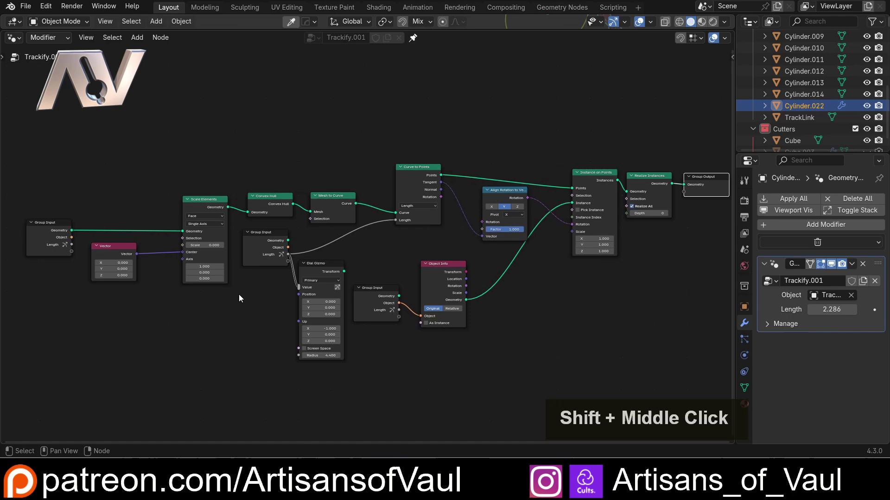
Enlarge the 3D view over the node editor and orbit in close to inspect the tread links
left_click(241, 300)
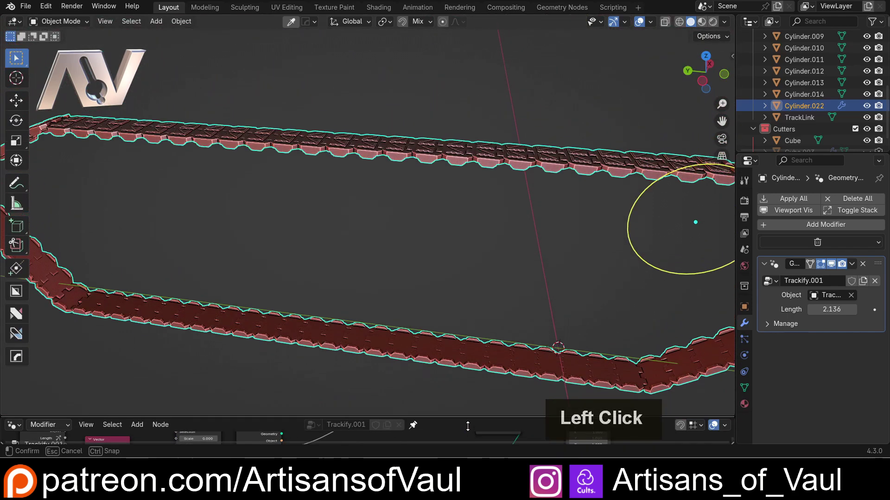
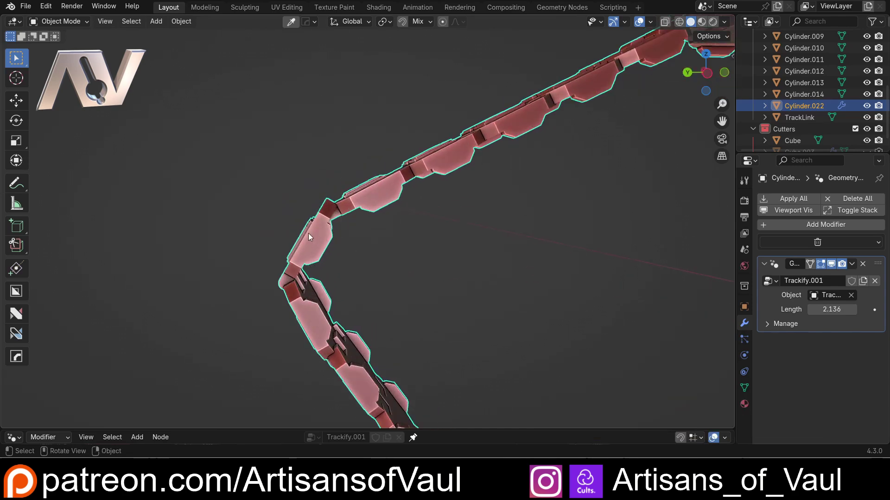
scroll("down", 3)
middle_click(334, 234)
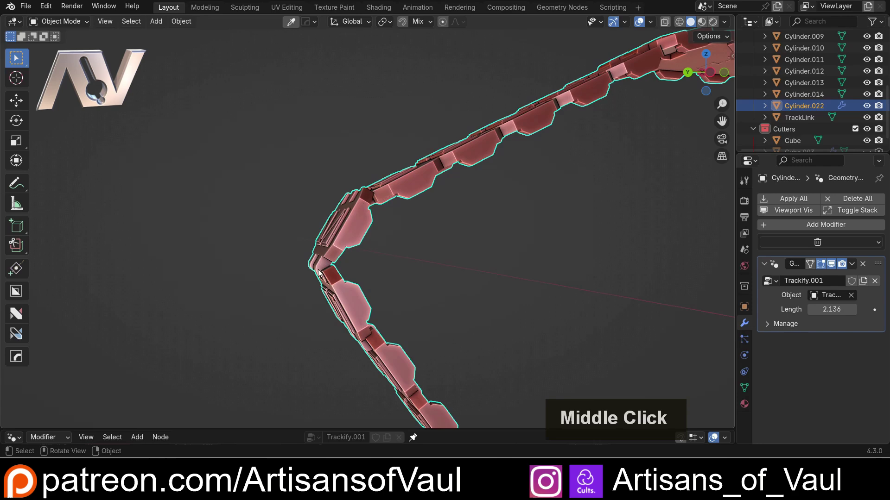
scroll("up", 3)
middle_click(322, 247)
scroll("down", 3)
left_click(218, 297)
middle_click(245, 284)
scroll("up", 3)
middle_click(466, 223)
scroll("up", 3)
middle_click(411, 282)
left_click(361, 242)
scroll("down", 3)
middle_click(394, 240)
scroll("down", 3)
scroll("up", 3)
middle_click(361, 264)
middle_click(353, 258)
scroll("up", 3)
scroll("down", 3)
middle_click(427, 279)
scroll("down", 3)
middle_click(483, 233)
middle_click(444, 248)
middle_click(392, 298)
scroll("down", 3)
scroll("up", 3)
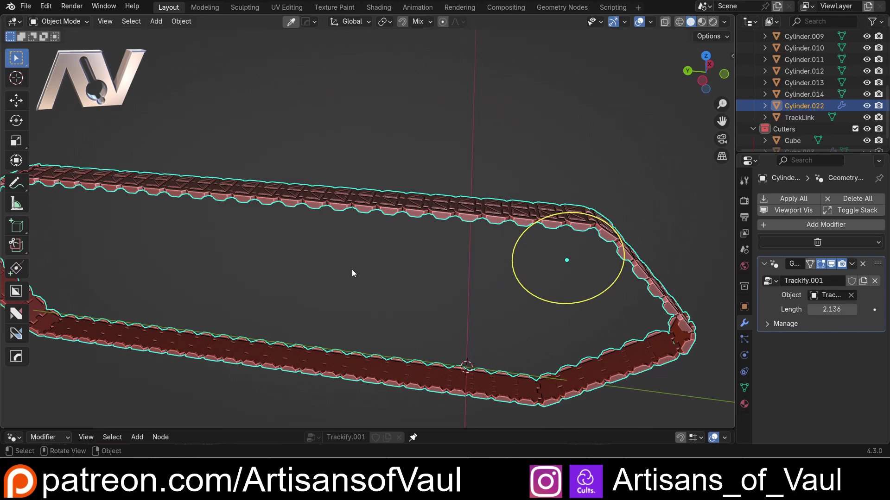
scroll("down", 3)
Orbit around the whole track loop and return to a side view of the tread
middle_click(343, 261)
middle_click(359, 254)
middle_click(366, 252)
scroll("up", 3)
middle_click(352, 253)
middle_click(354, 253)
middle_click(356, 252)
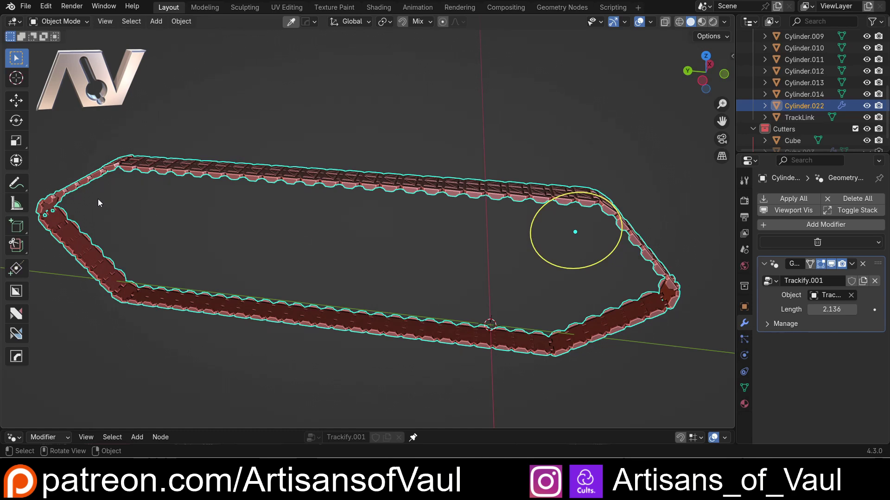
middle_click(113, 201)
middle_click(153, 203)
middle_click(205, 211)
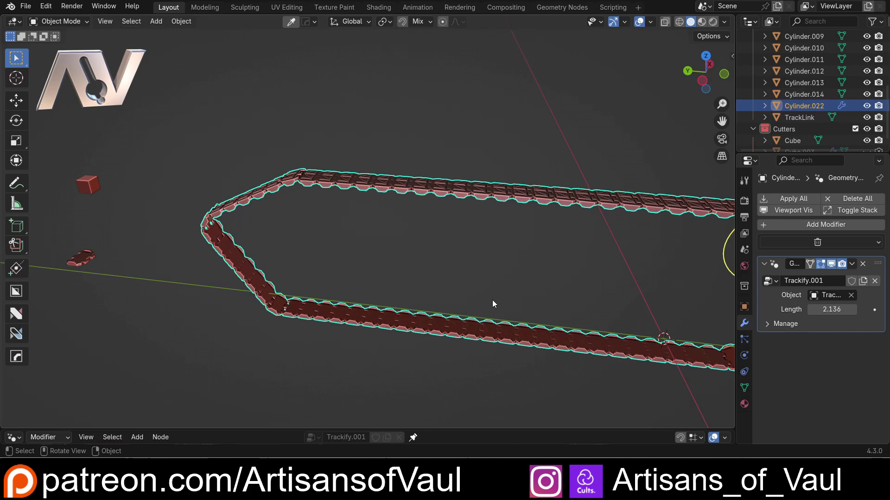
middle_click(343, 226)
middle_click(620, 205)
middle_click(571, 208)
middle_click(512, 209)
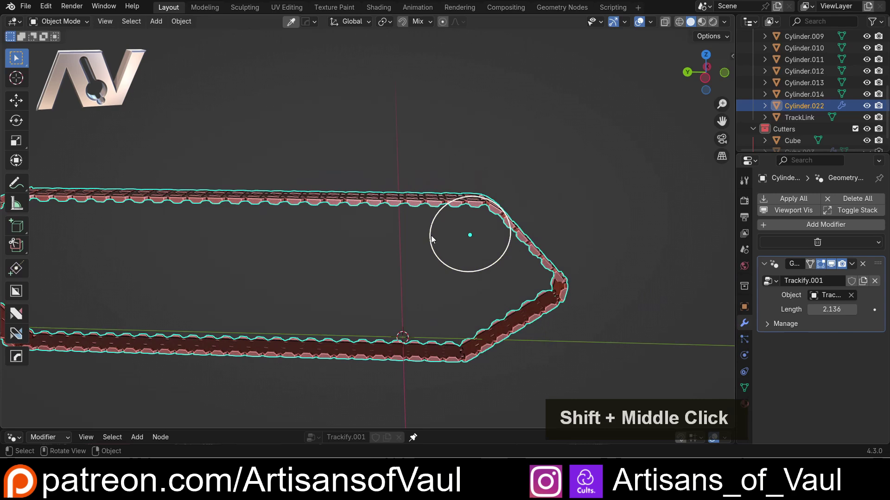